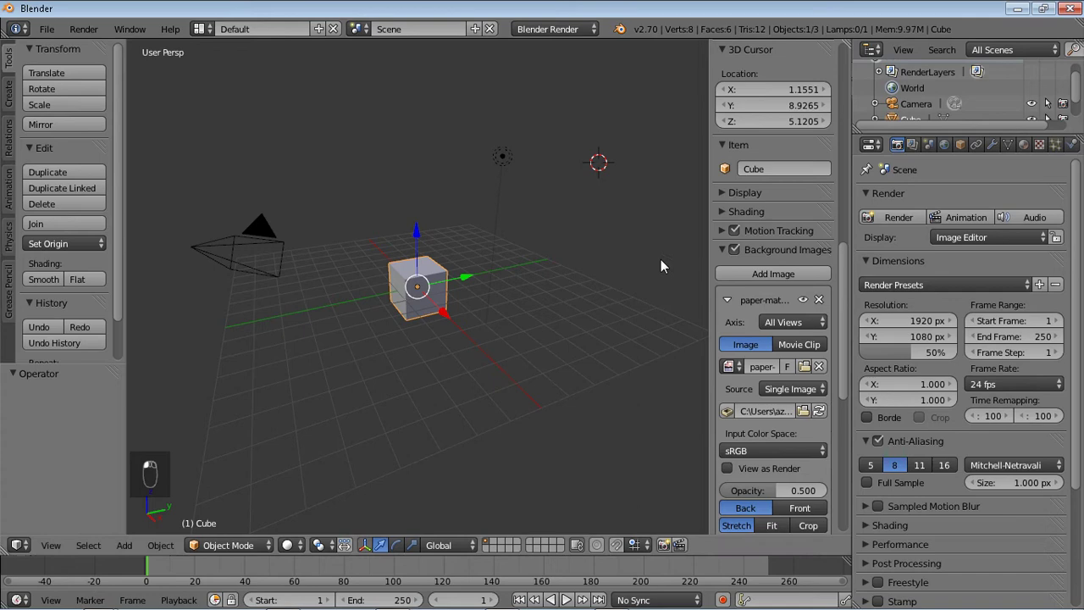
Switch to the side orthographic view so the pen reference photo shows behind the scene.
{"action": "left_click_drag", "start_coordinate": [852, 352], "coordinate": [742, 434]}
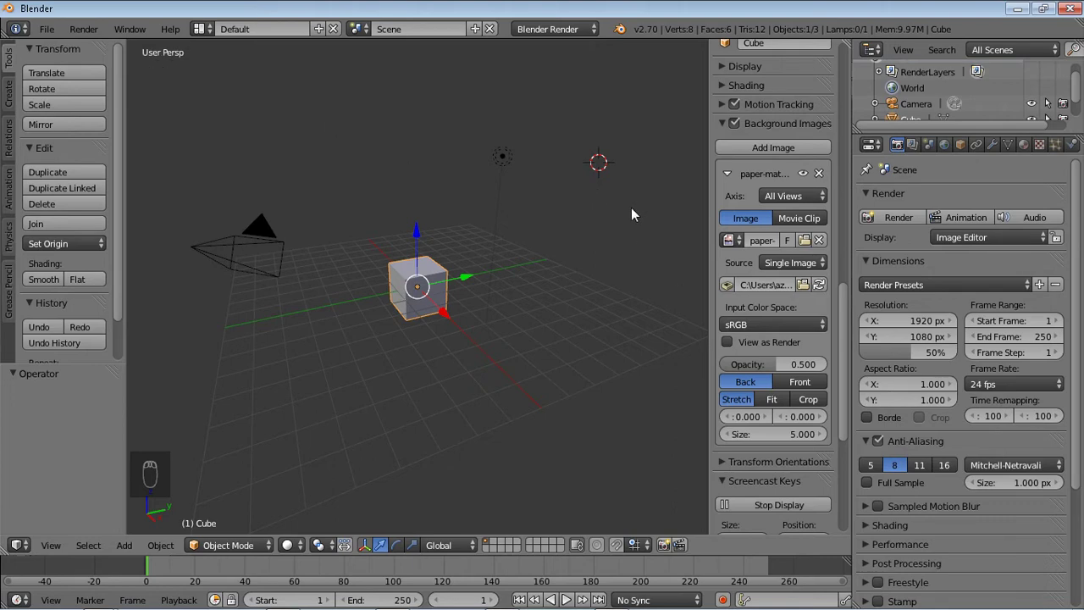
{"action": "key", "text": "KP_1"}
{"action": "key", "text": "KP_3"}
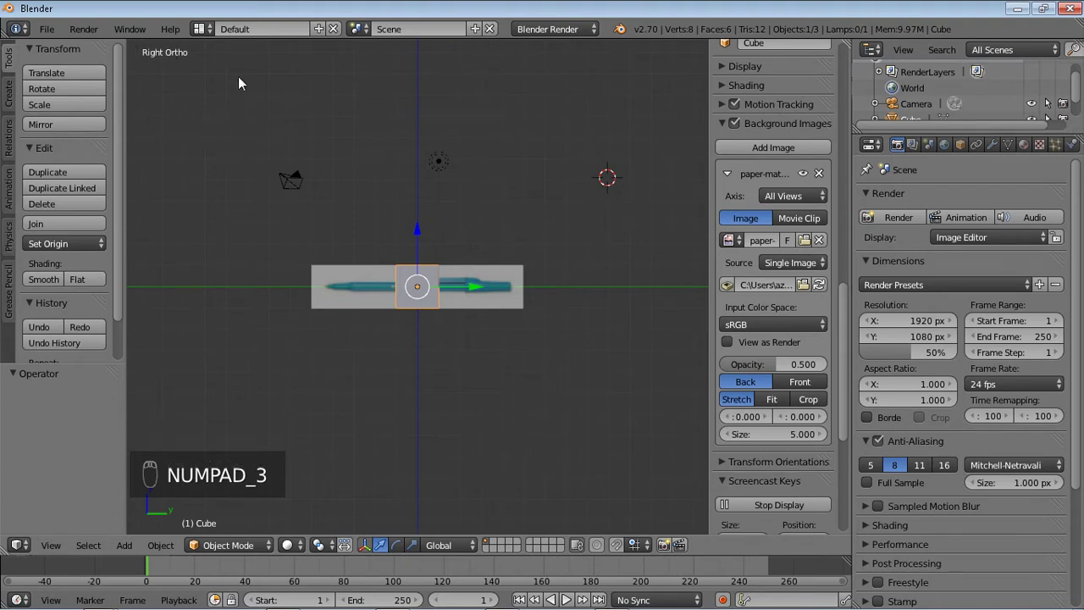
{"action": "left_click_drag", "start_coordinate": [447, 353], "coordinate": [532, 293]}
Delete the default cube and snap the 3D cursor to the scene centre.
{"action": "key", "text": "Delete"}
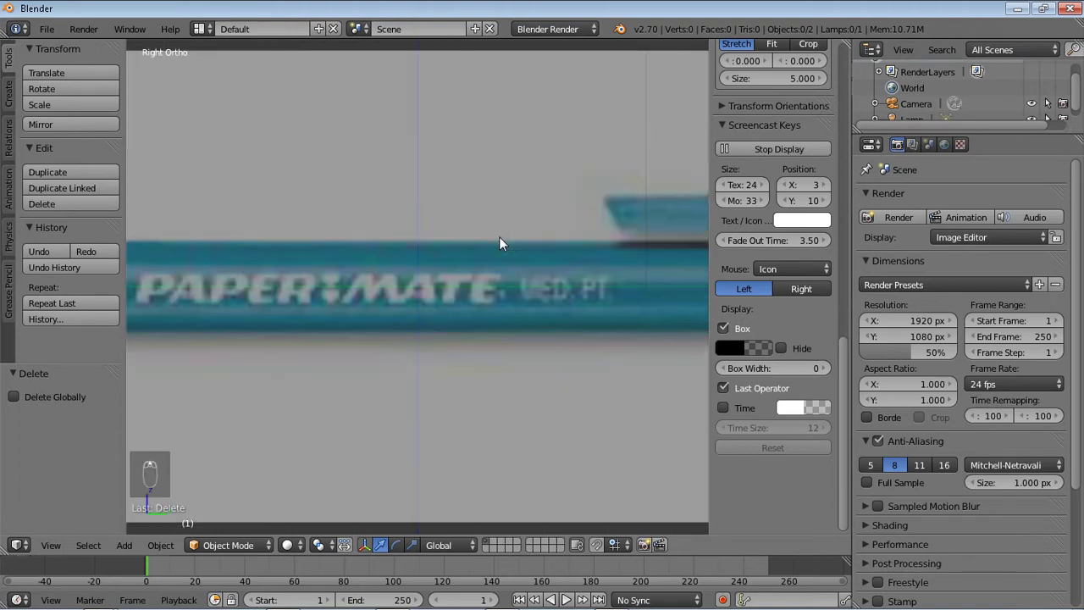
{"action": "key", "text": "shift+s"}
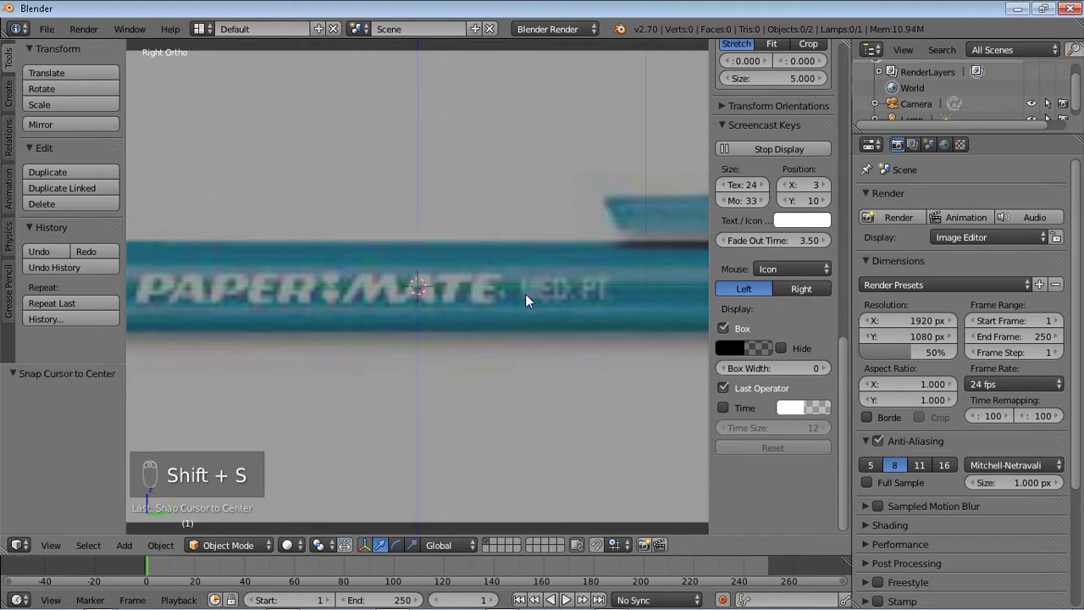
{"action": "middle_click", "coordinate": [531, 299]}
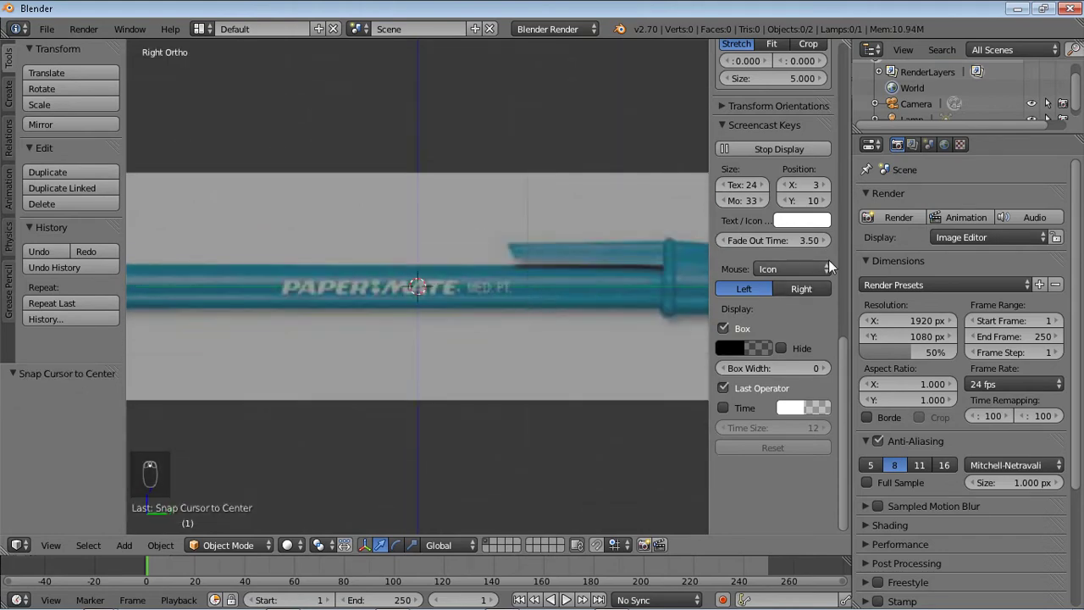
{"action": "left_click_drag", "start_coordinate": [845, 357], "coordinate": [849, 313]}
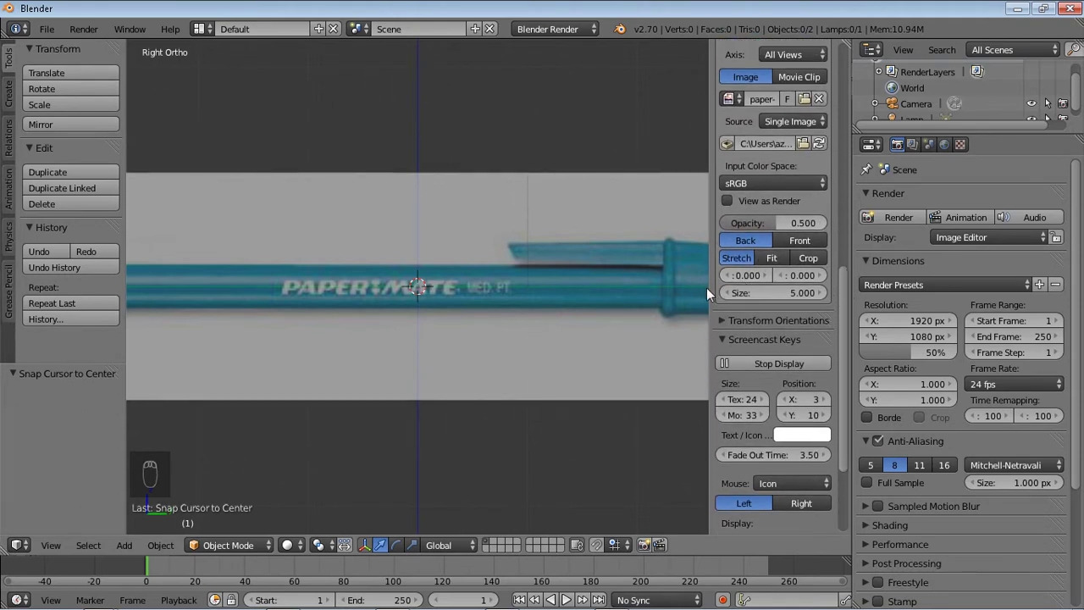
Set the background image to size 12 with offsets X 1.0 and Y 0.0, centring the barrel.
{"action": "left_click_drag", "start_coordinate": [713, 291], "coordinate": [720, 274]}
{"action": "left_click_drag", "start_coordinate": [719, 275], "coordinate": [795, 274]}
{"action": "left_click_drag", "start_coordinate": [815, 270], "coordinate": [806, 273]}
{"action": "left_click_drag", "start_coordinate": [790, 294], "coordinate": [838, 290]}
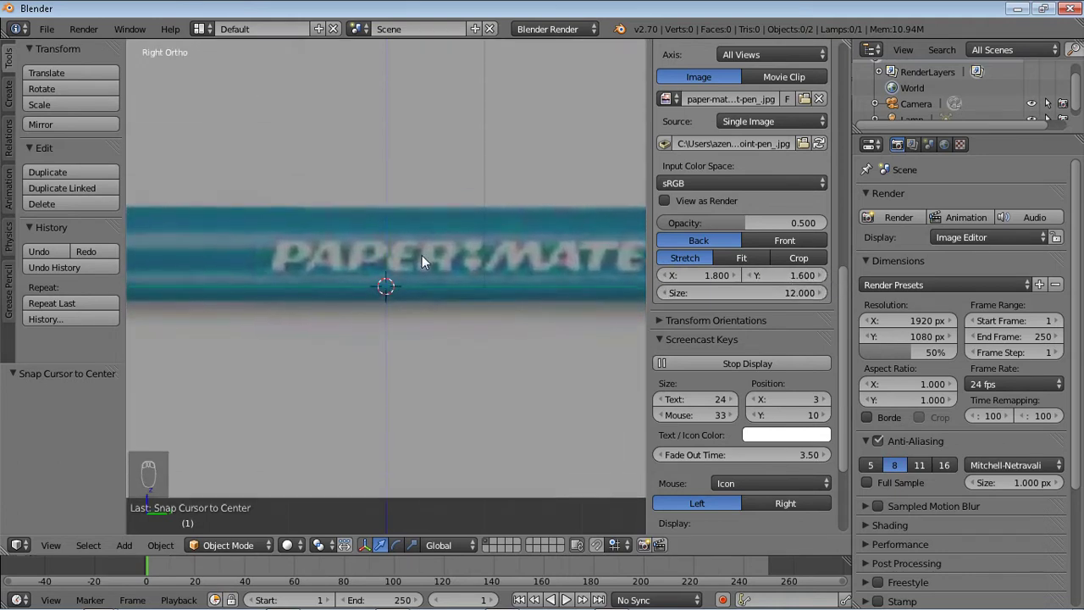
{"action": "key", "text": "ctrl+z"}
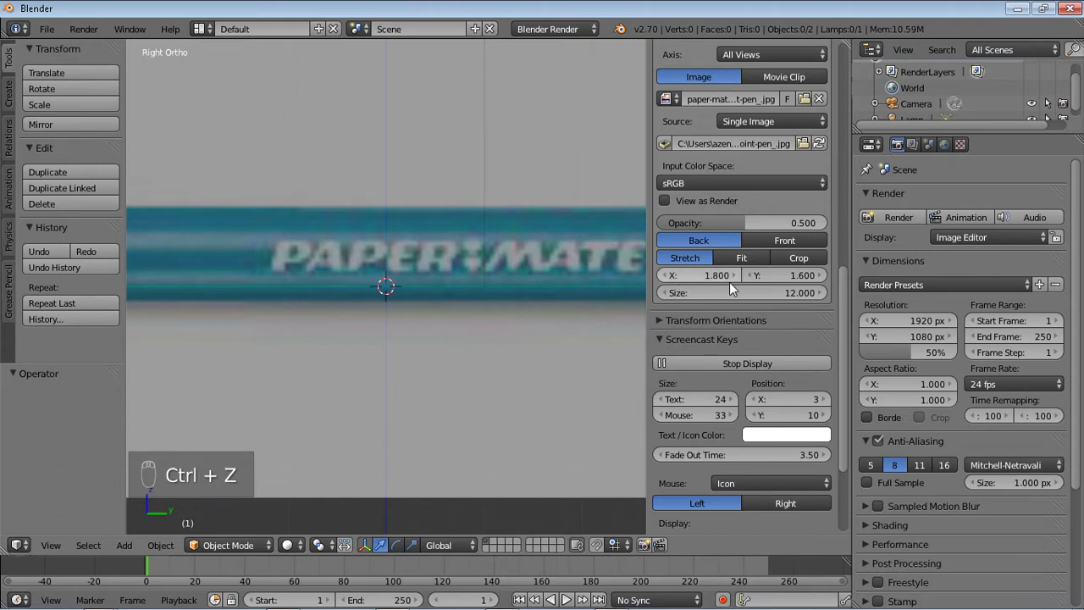
{"action": "left_click_drag", "start_coordinate": [734, 289], "coordinate": [795, 280]}
{"action": "left_click_drag", "start_coordinate": [795, 279], "coordinate": [776, 283]}
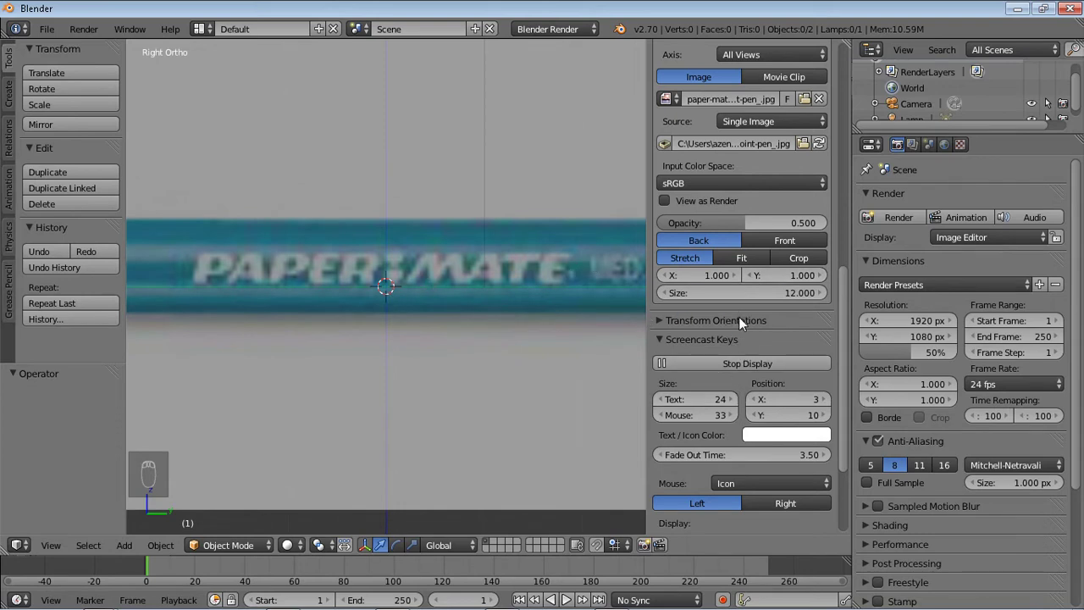
{"action": "left_click_drag", "start_coordinate": [788, 278], "coordinate": [786, 277]}
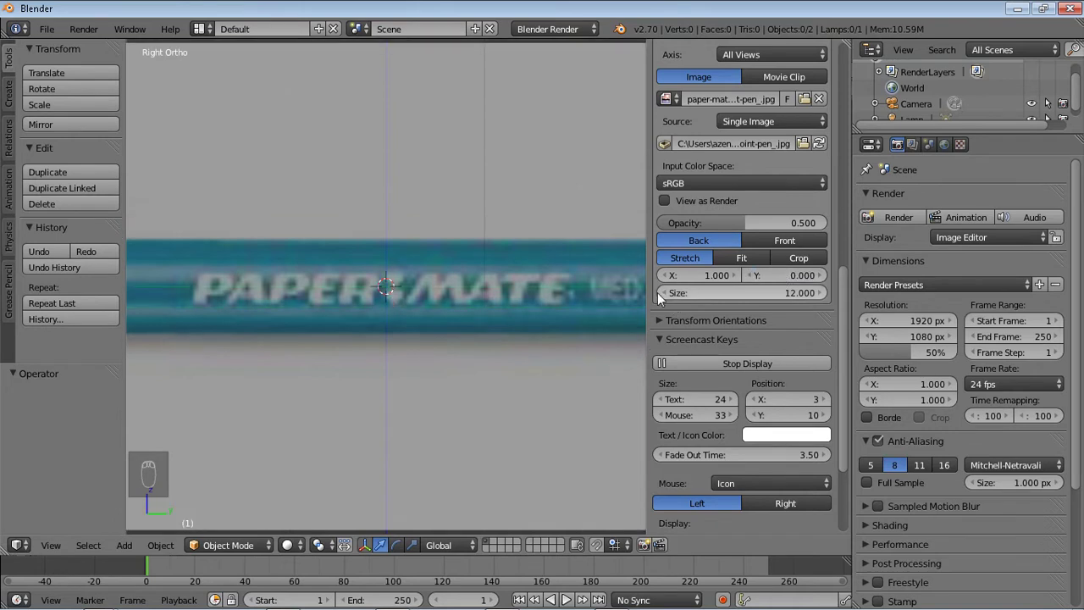
Add a 32-vertex circle mesh at the origin via the command search and hide the side panel.
{"action": "key", "text": "space"}
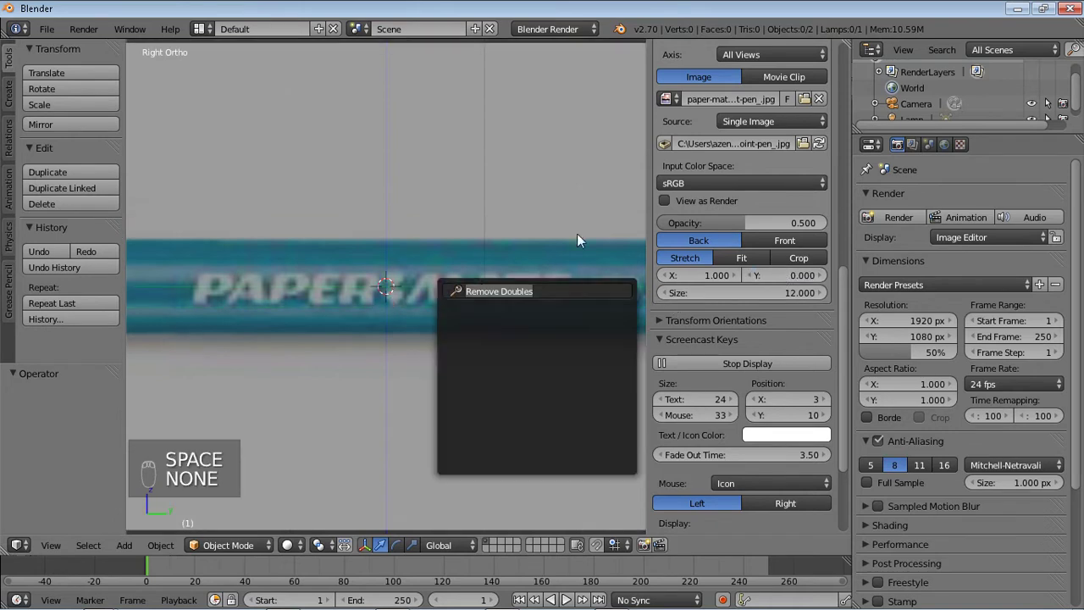
{"action": "key", "text": "space"}
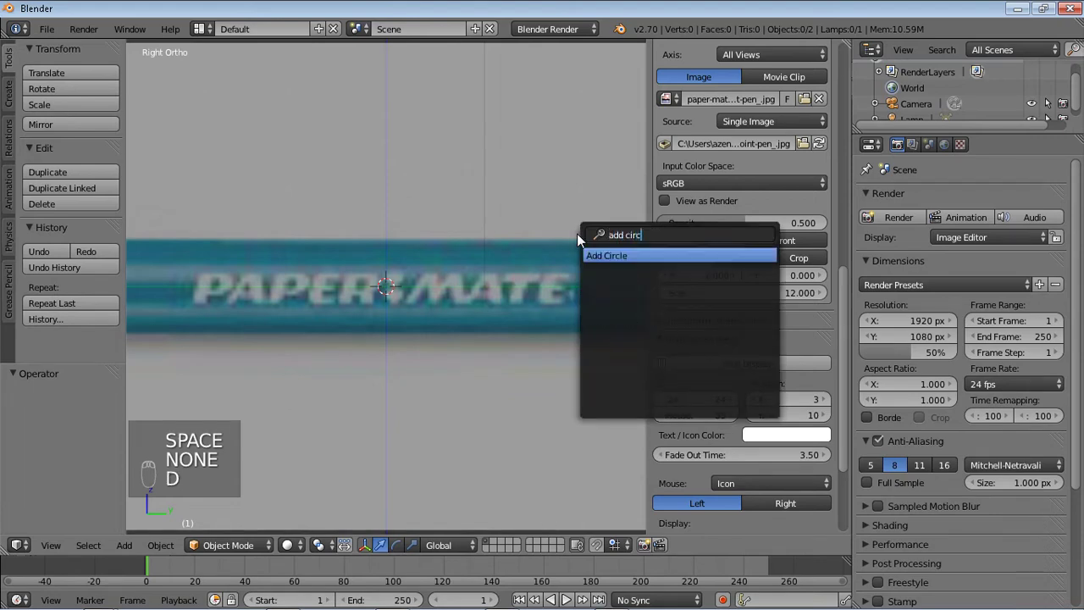
{"action": "key", "text": "d"}
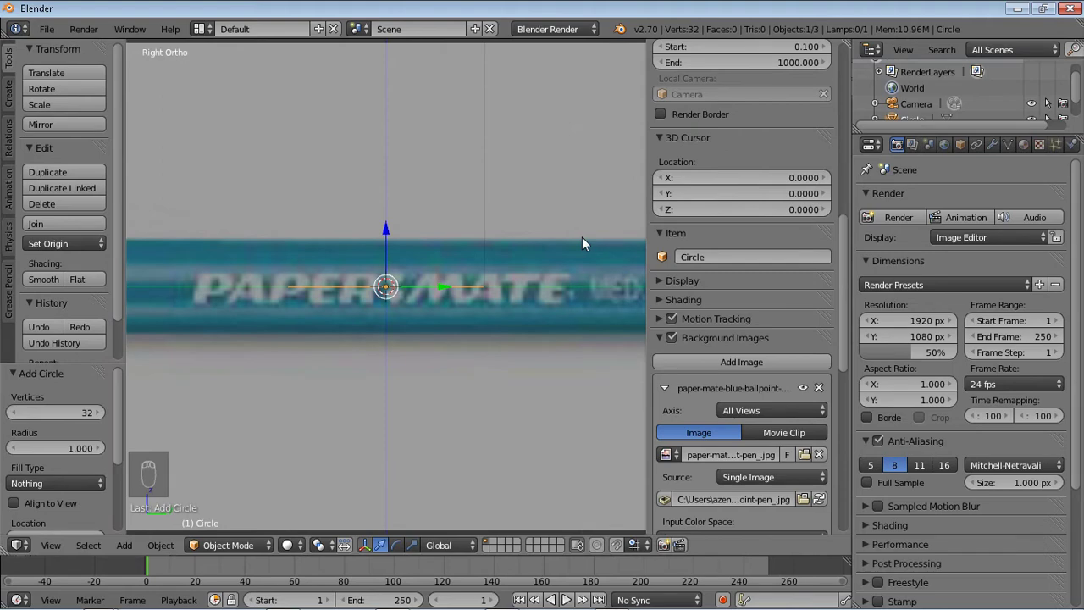
{"action": "left_click_drag", "start_coordinate": [849, 295], "coordinate": [845, 432]}
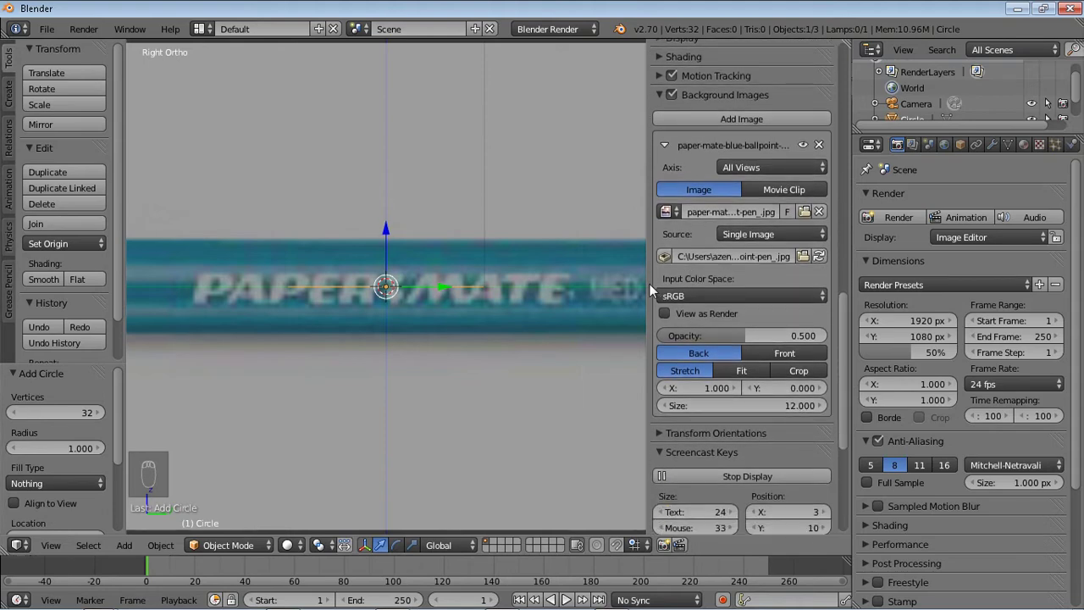
{"action": "left_click_drag", "start_coordinate": [657, 292], "coordinate": [838, 295]}
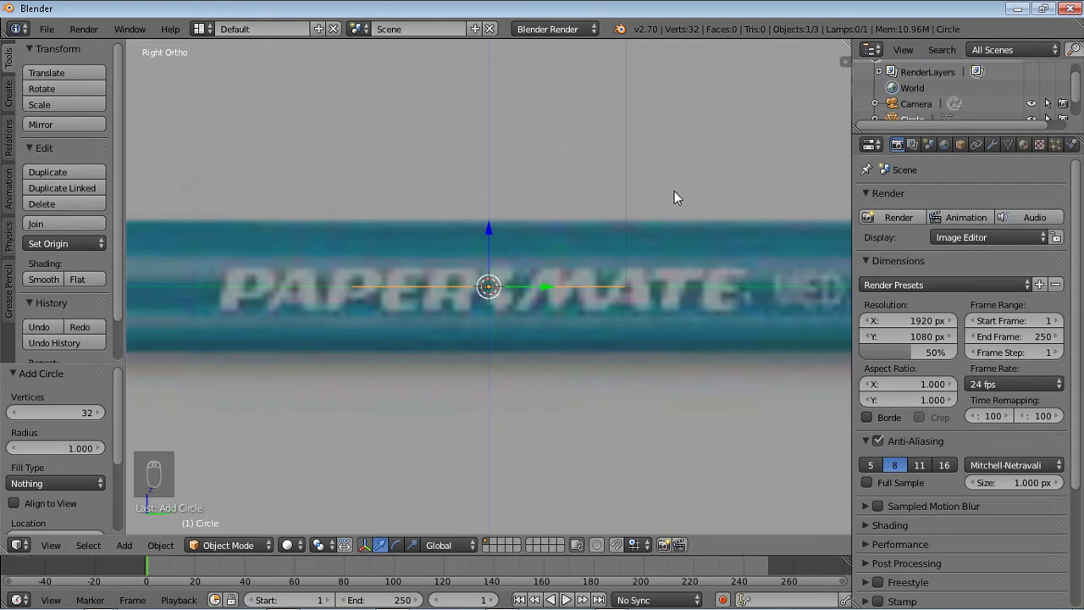
{"action": "key", "text": "z"}
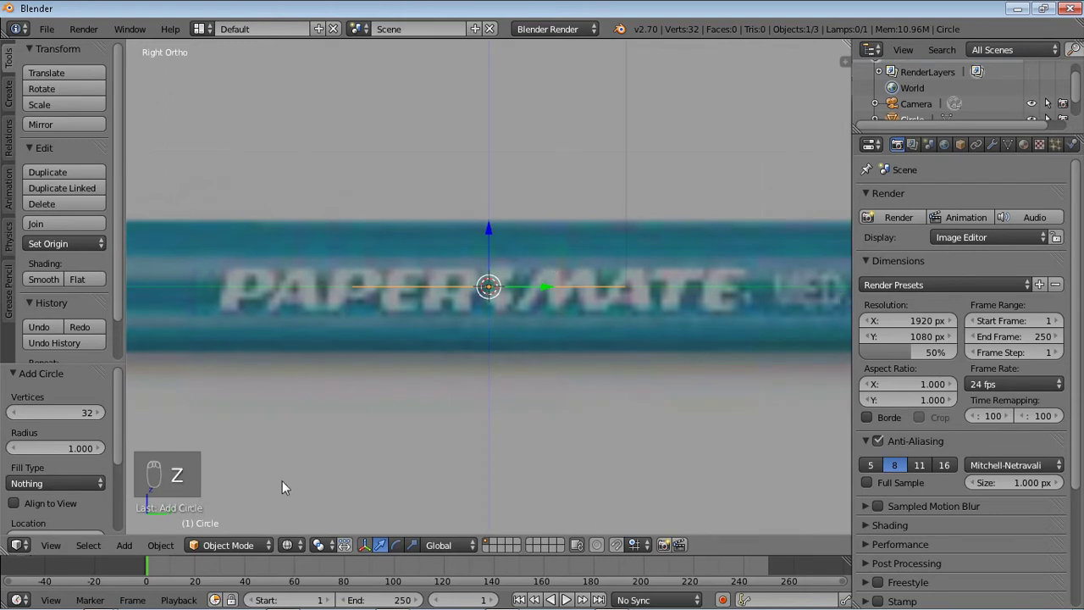
In Edit Mode rotate the circle 90° upright, scale it to barrel thickness and extrude along the barrel.
{"action": "key", "text": "Tab"}
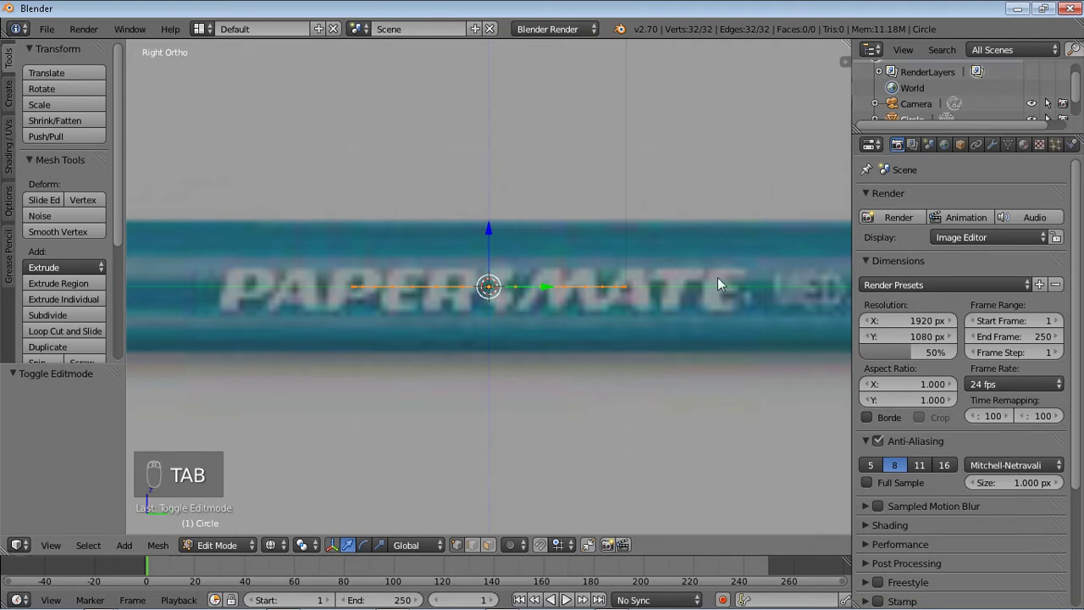
{"action": "key", "text": "r"}
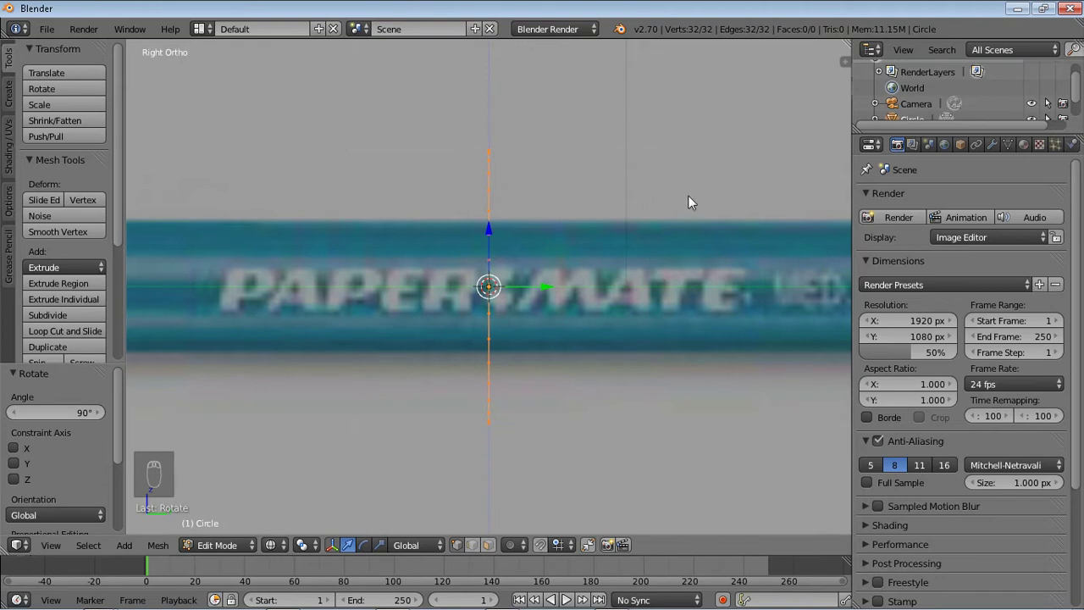
{"action": "key", "text": "s"}
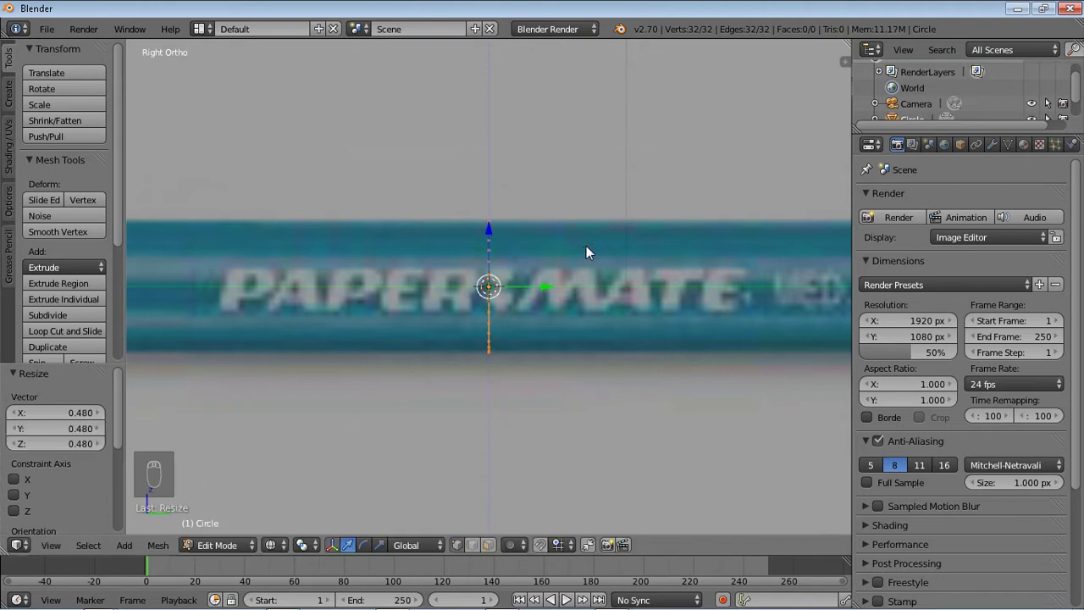
{"action": "left_click_drag", "start_coordinate": [595, 251], "coordinate": [567, 233]}
{"action": "key", "text": "e"}
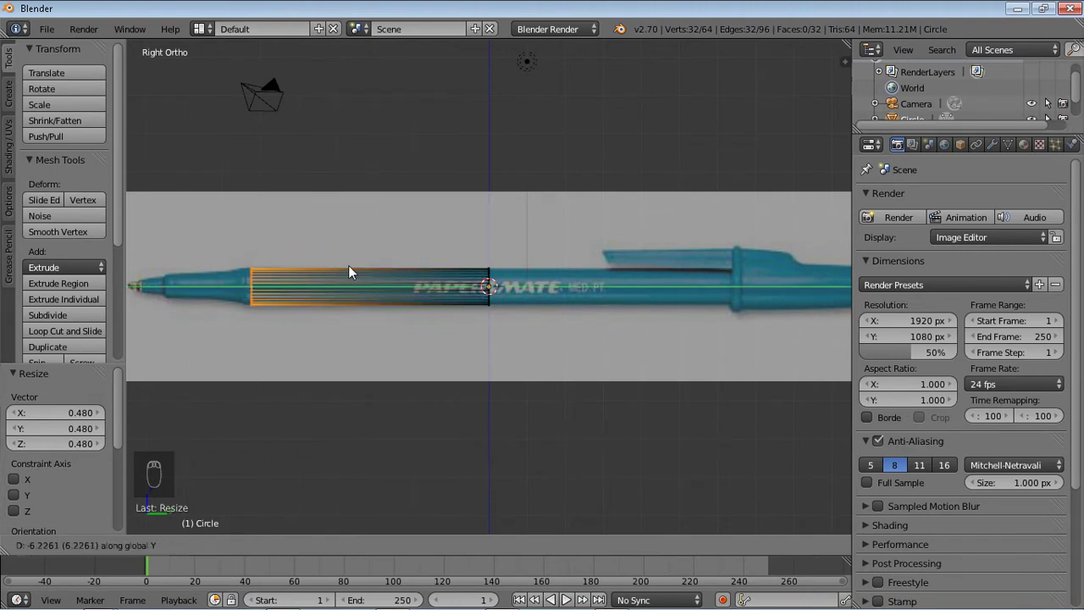
Confirm the barrel length, then extrude and shrink rings through the narrower grip section.
{"action": "key", "text": "KP_Decimal"}
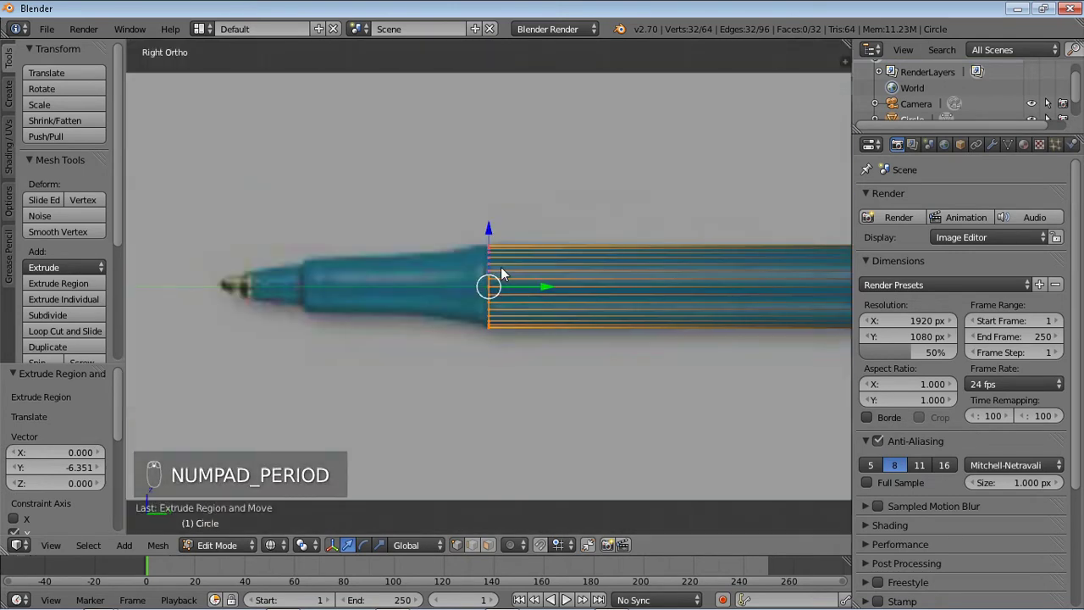
{"action": "middle_click", "coordinate": [338, 471]}
{"action": "left_click_drag", "start_coordinate": [529, 358], "coordinate": [552, 289]}
{"action": "left_click_drag", "start_coordinate": [552, 289], "coordinate": [552, 292]}
{"action": "key", "text": "e"}
{"action": "left_click_drag", "start_coordinate": [545, 292], "coordinate": [600, 271]}
{"action": "key", "text": "s"}
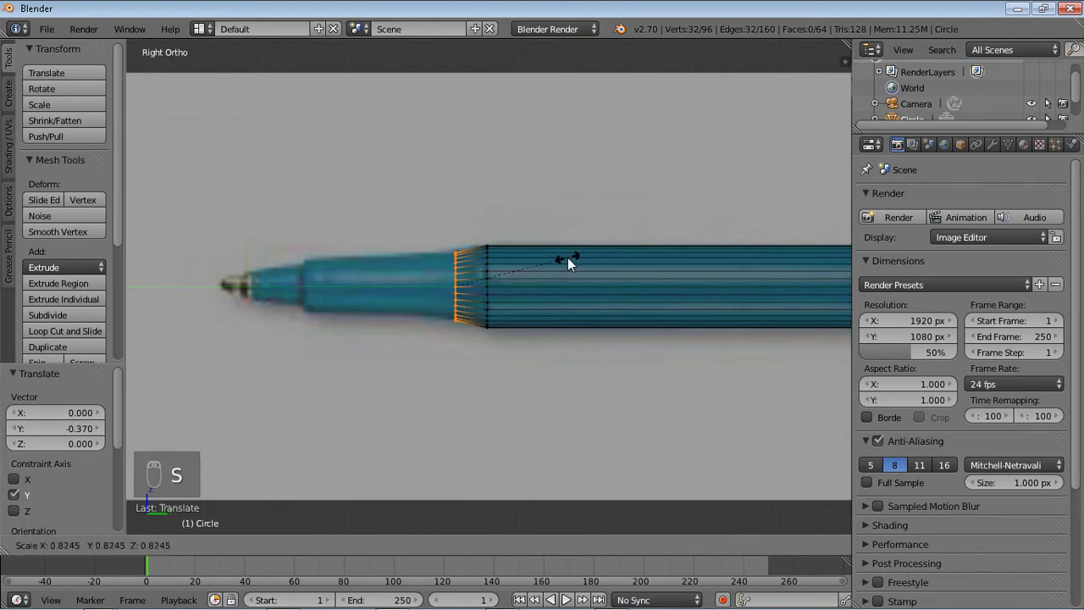
{"action": "key", "text": "e"}
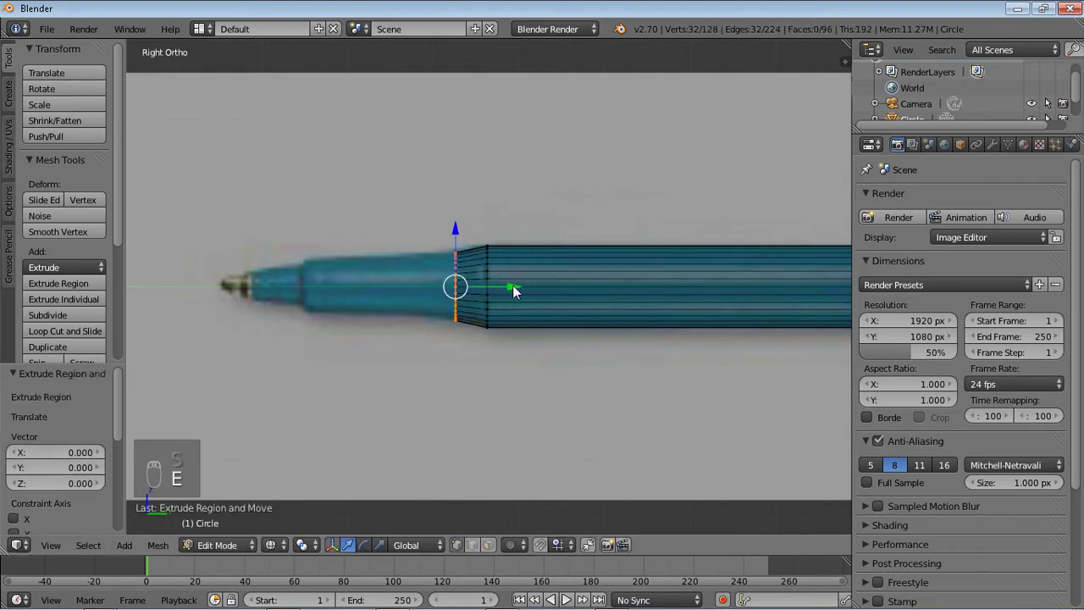
{"action": "left_click_drag", "start_coordinate": [519, 289], "coordinate": [386, 292]}
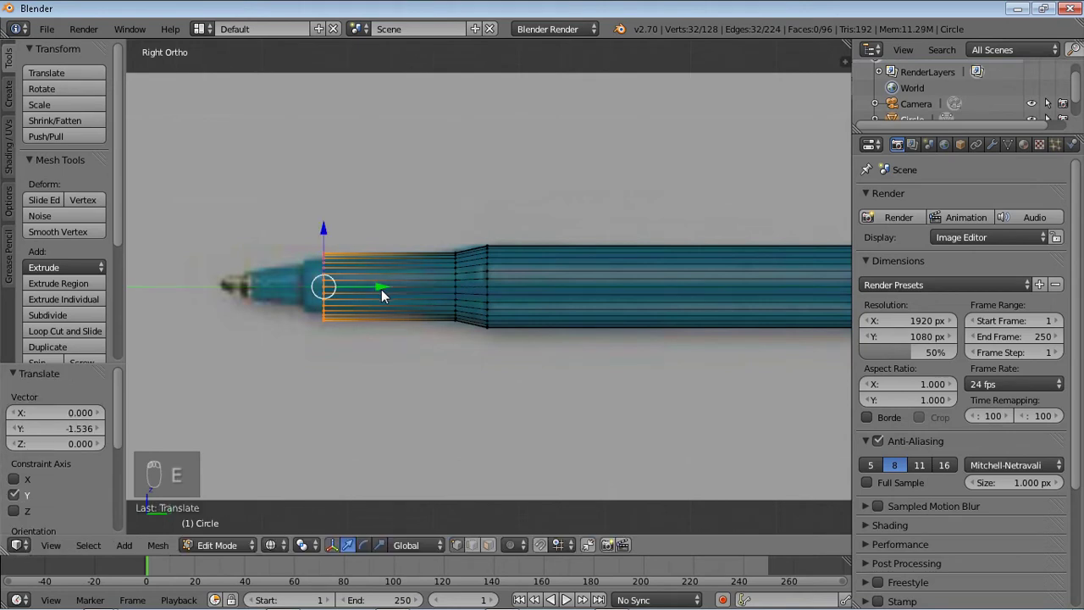
{"action": "key", "text": "s"}
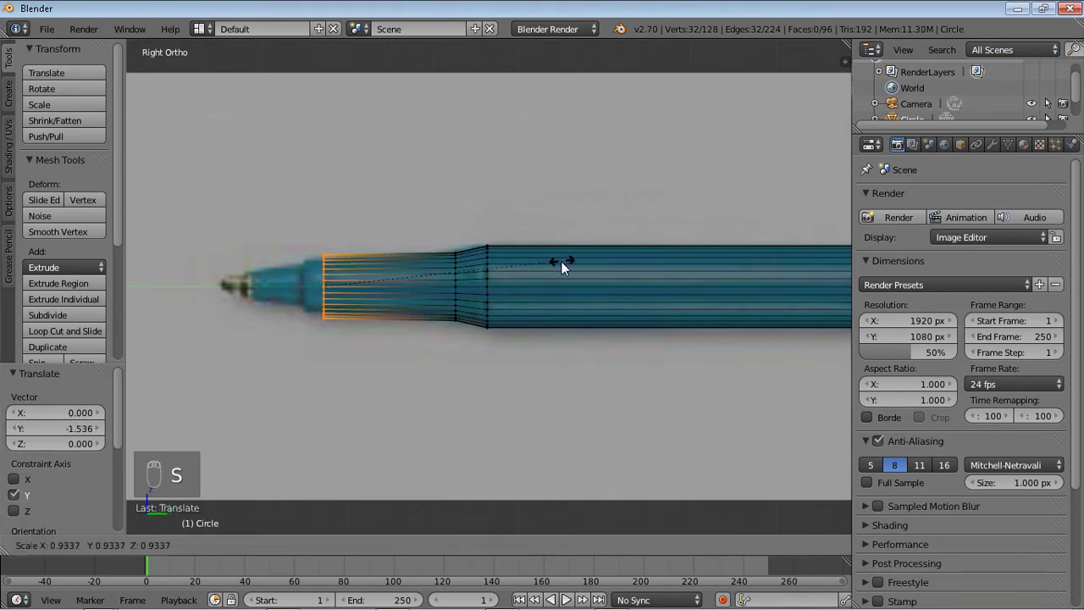
{"action": "key", "text": "e"}
{"action": "left_click_drag", "start_coordinate": [383, 293], "coordinate": [366, 297]}
Extrude, shrink and slide several more short rings forward to taper the cone toward the nib.
{"action": "key", "text": "s"}
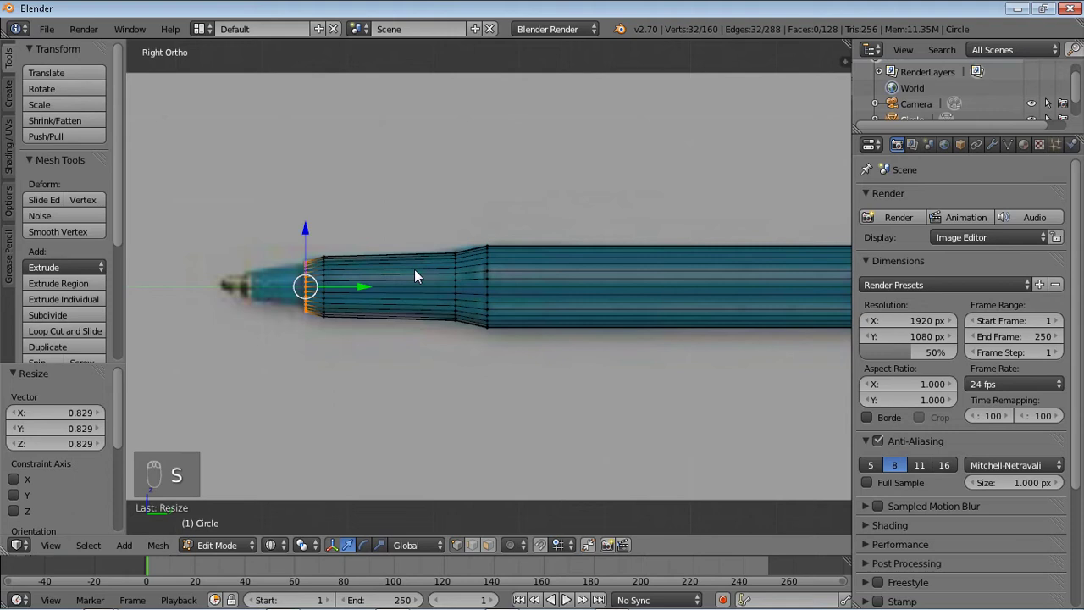
{"action": "key", "text": "e"}
{"action": "left_click_drag", "start_coordinate": [368, 295], "coordinate": [365, 295]}
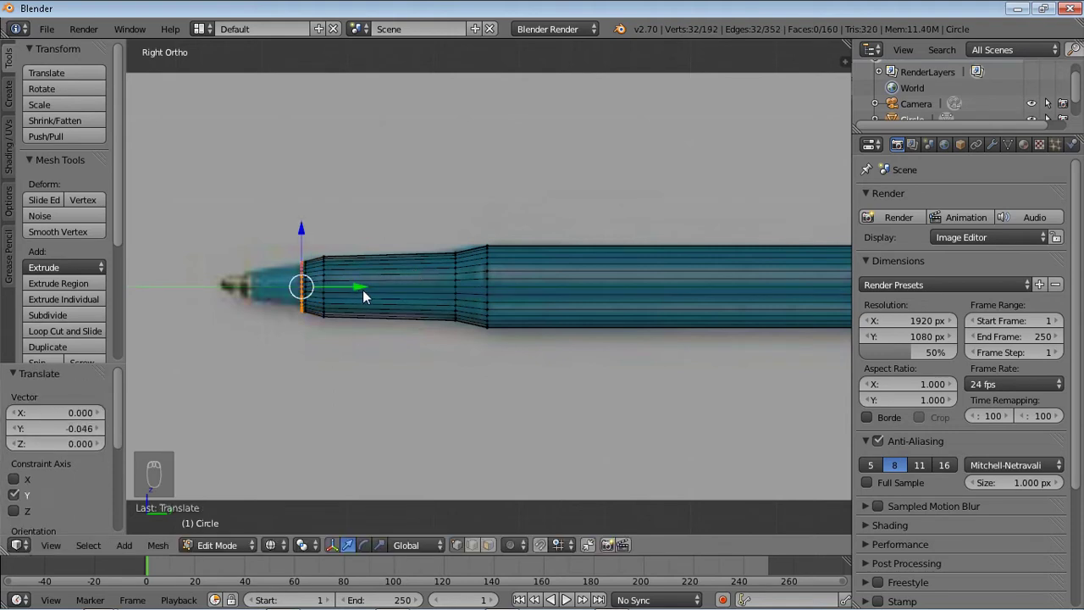
{"action": "key", "text": "s"}
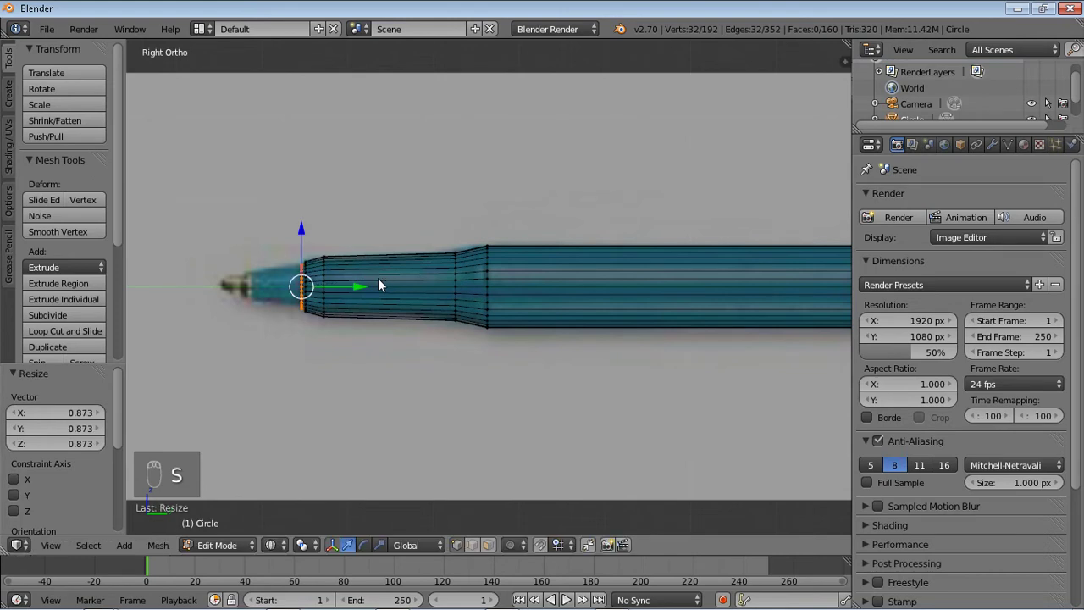
{"action": "key", "text": "e"}
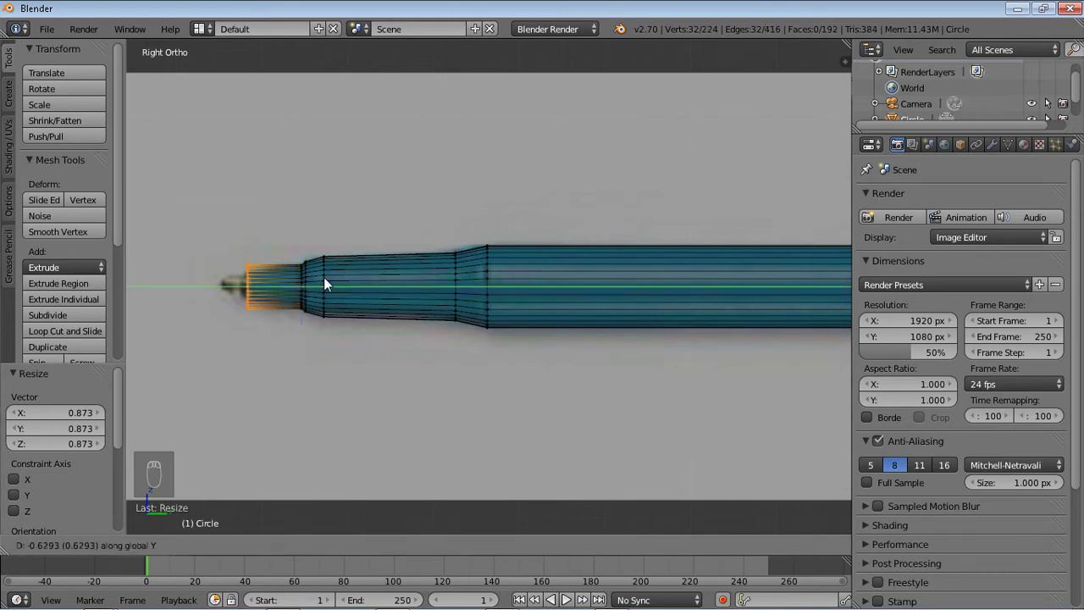
{"action": "key", "text": "s"}
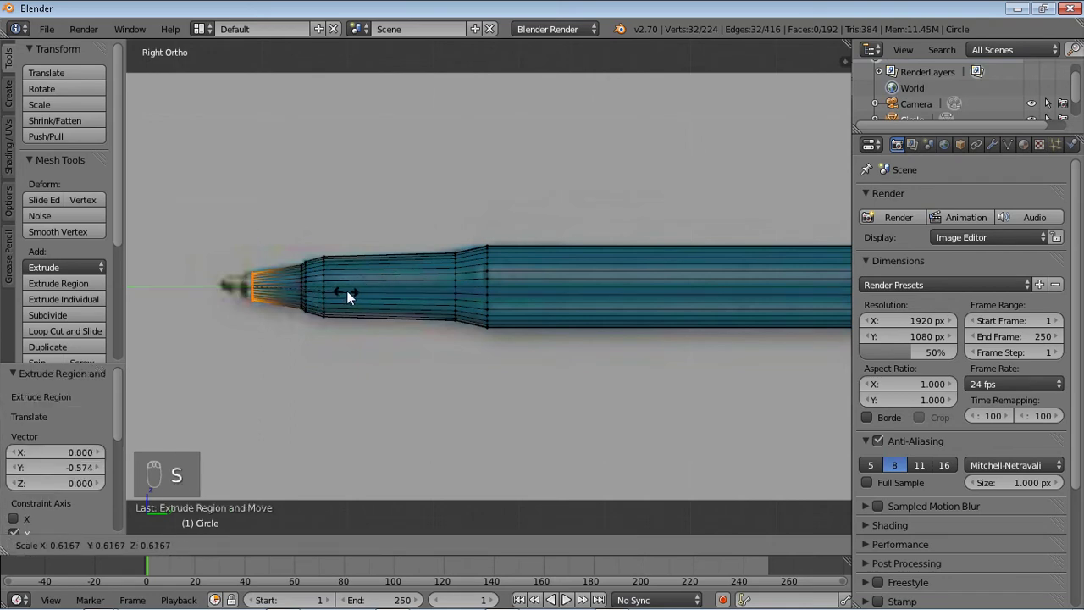
{"action": "key", "text": "e"}
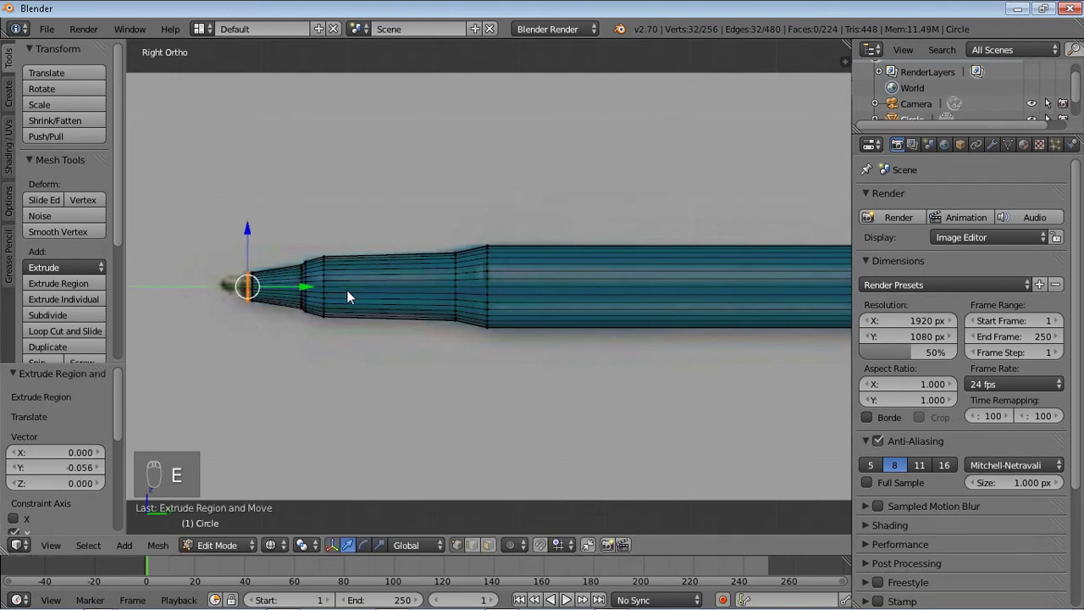
{"action": "key", "text": "e"}
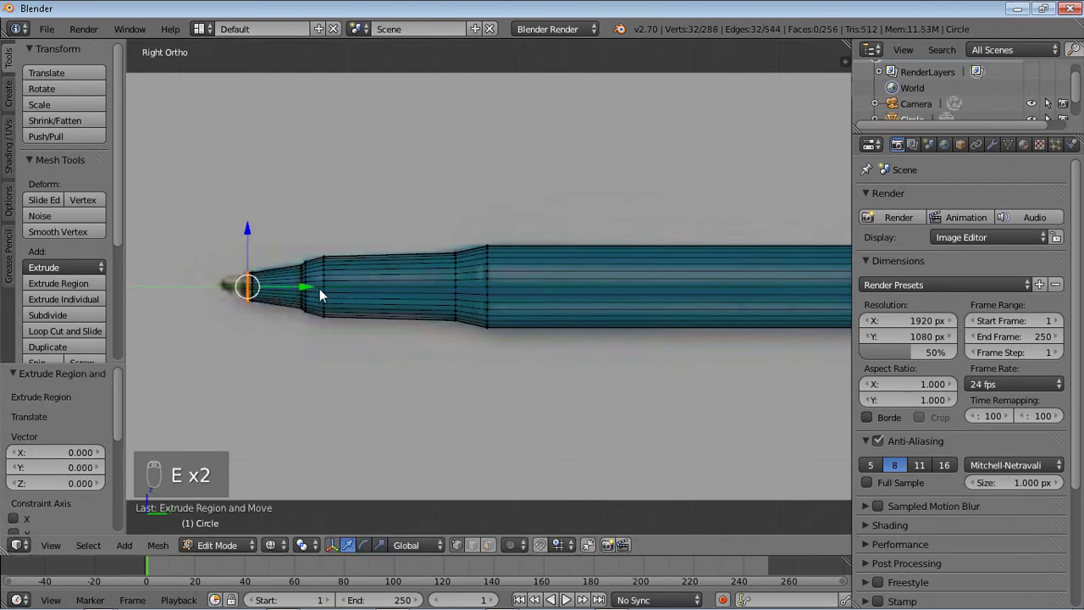
{"action": "left_click_drag", "start_coordinate": [307, 292], "coordinate": [375, 290]}
{"action": "key", "text": "s"}
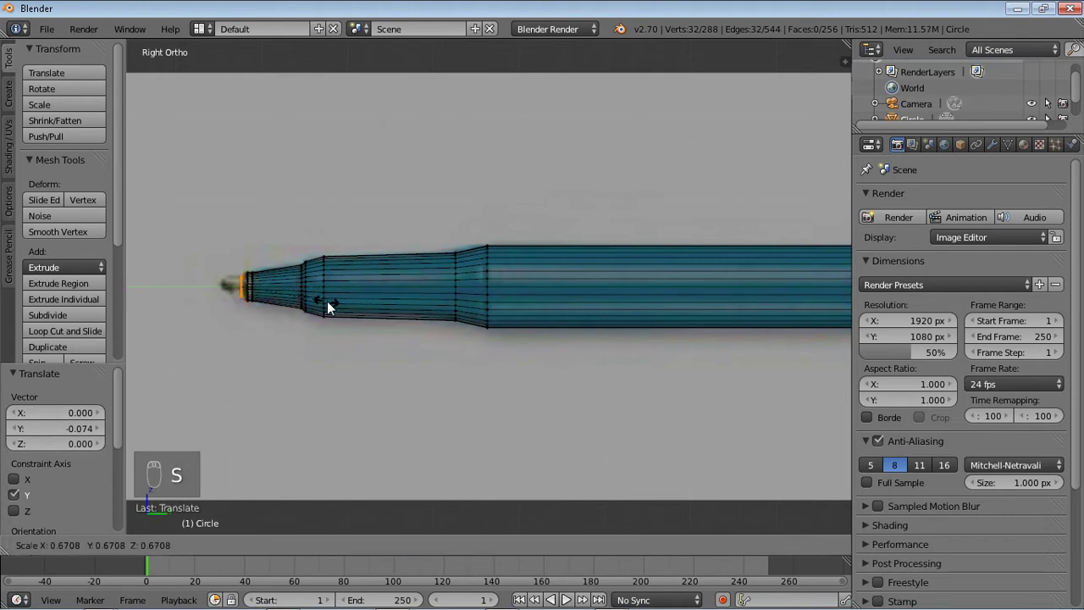
{"action": "key", "text": "e"}
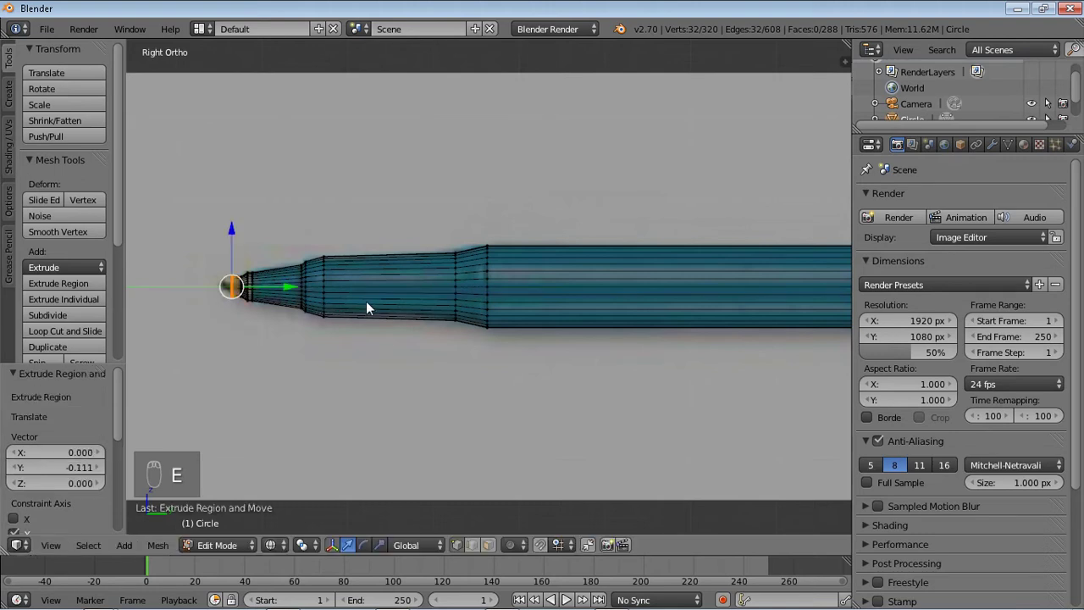
{"action": "key", "text": "s"}
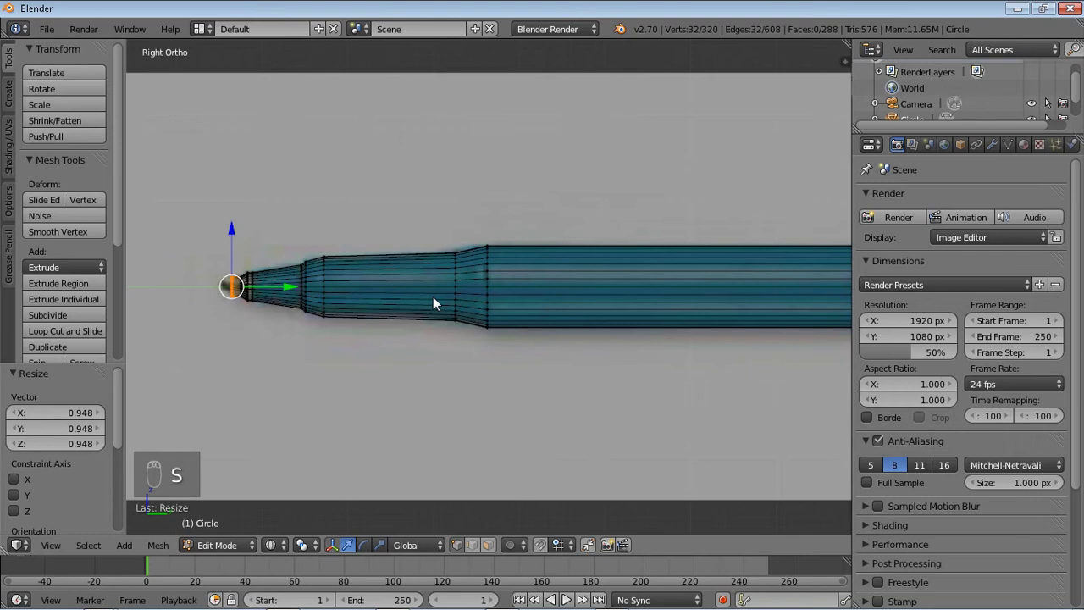
{"action": "key", "text": "e"}
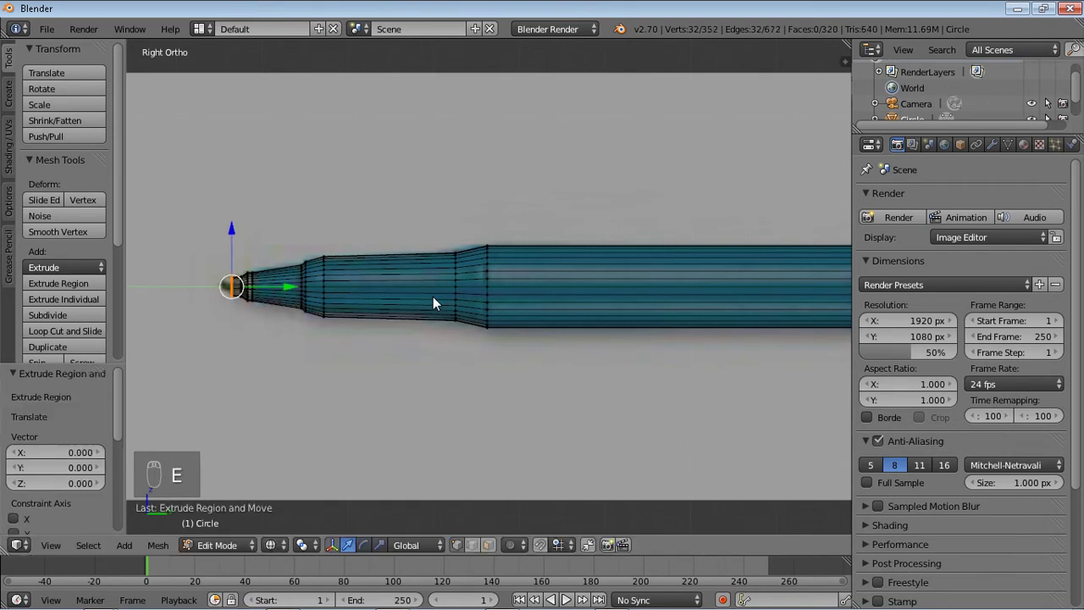
{"action": "left_click_drag", "start_coordinate": [299, 290], "coordinate": [293, 290]}
Extrude a few more tiny rings at the nib, each slid forward and shrunk narrower.
{"action": "key", "text": "s"}
{"action": "key", "text": "e"}
{"action": "left_click_drag", "start_coordinate": [285, 293], "coordinate": [366, 279]}
{"action": "key", "text": "s"}
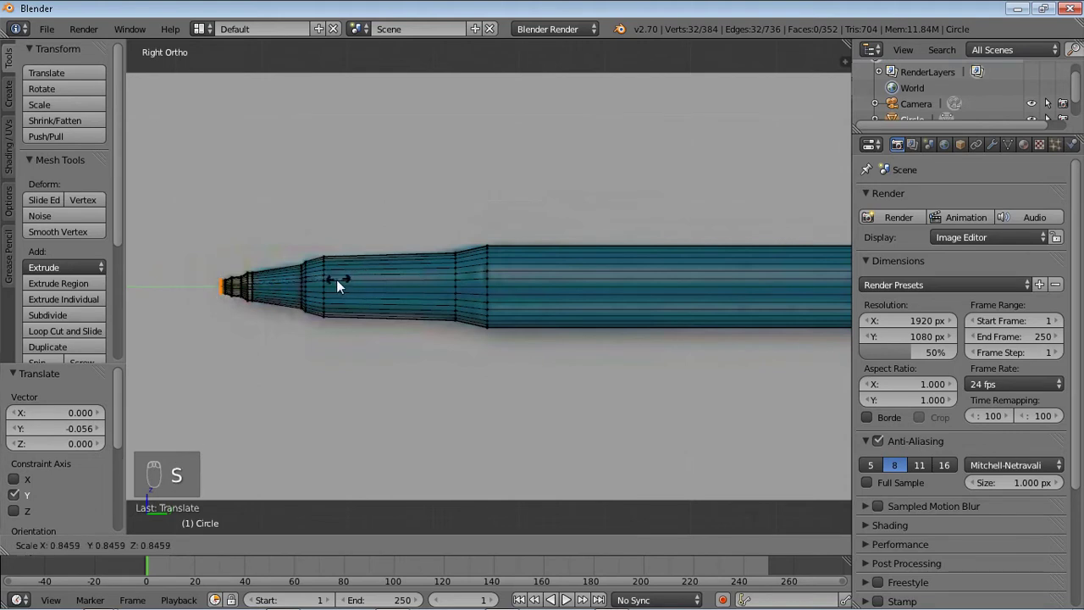
{"action": "key", "text": "e"}
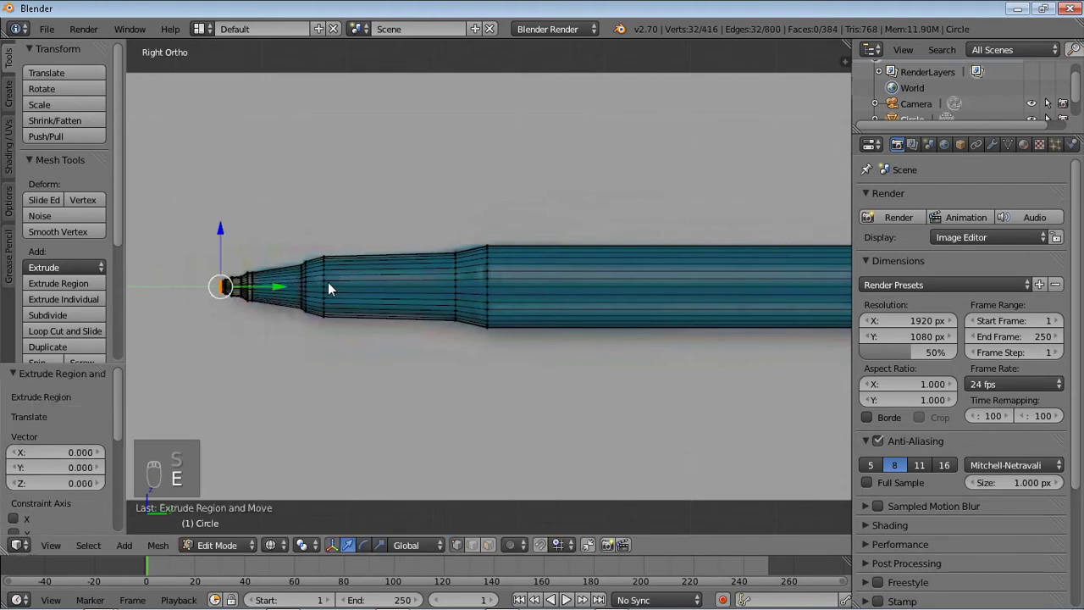
{"action": "left_click_drag", "start_coordinate": [290, 289], "coordinate": [293, 289]}
{"action": "key", "text": "s"}
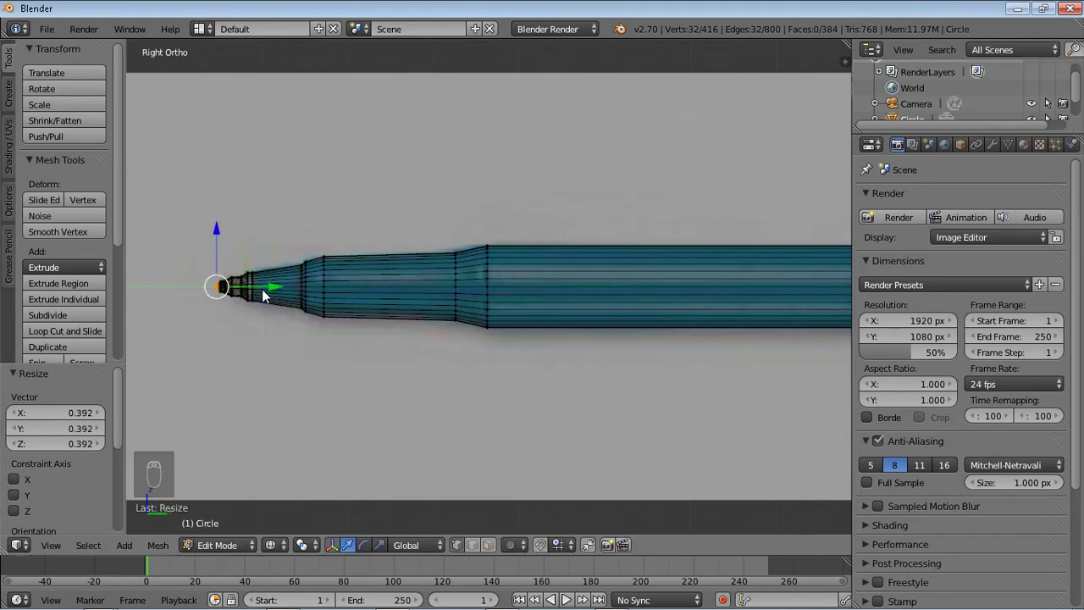
Extrude a final ring, shrink it almost to nothing and merge it At Center to close the tip.
{"action": "key", "text": "KP_Decimal"}
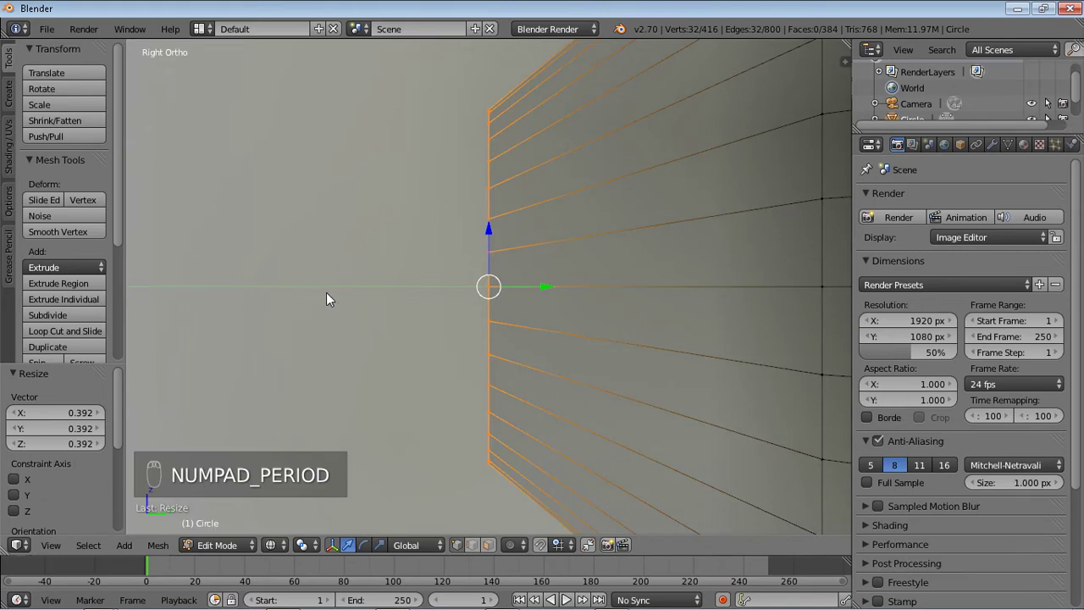
{"action": "left_click_drag", "start_coordinate": [335, 298], "coordinate": [403, 310]}
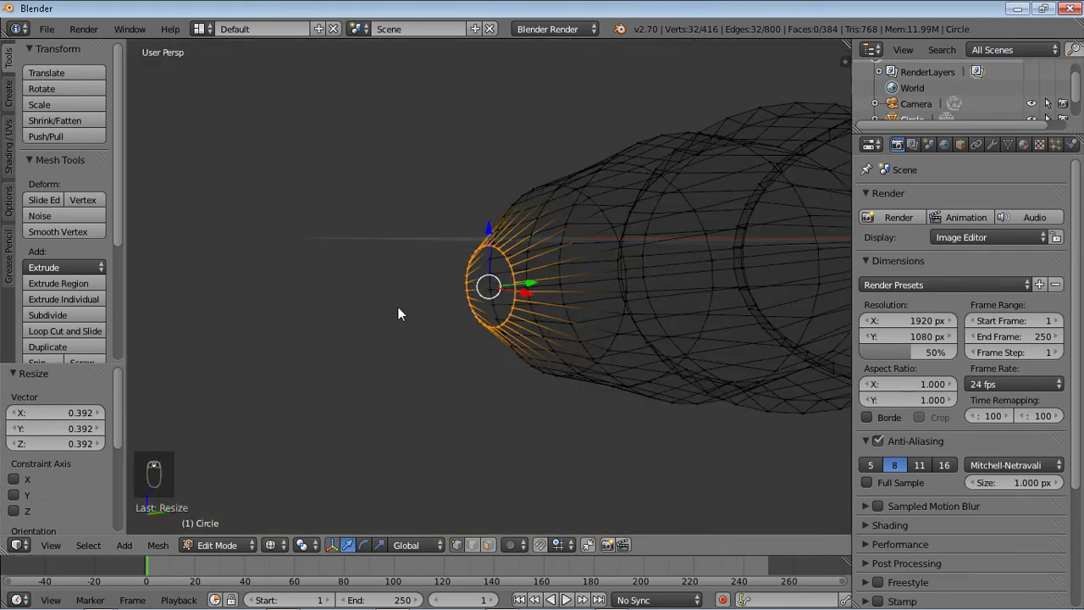
{"action": "left_click_drag", "start_coordinate": [498, 304], "coordinate": [578, 289]}
{"action": "key", "text": "e"}
{"action": "key", "text": "s"}
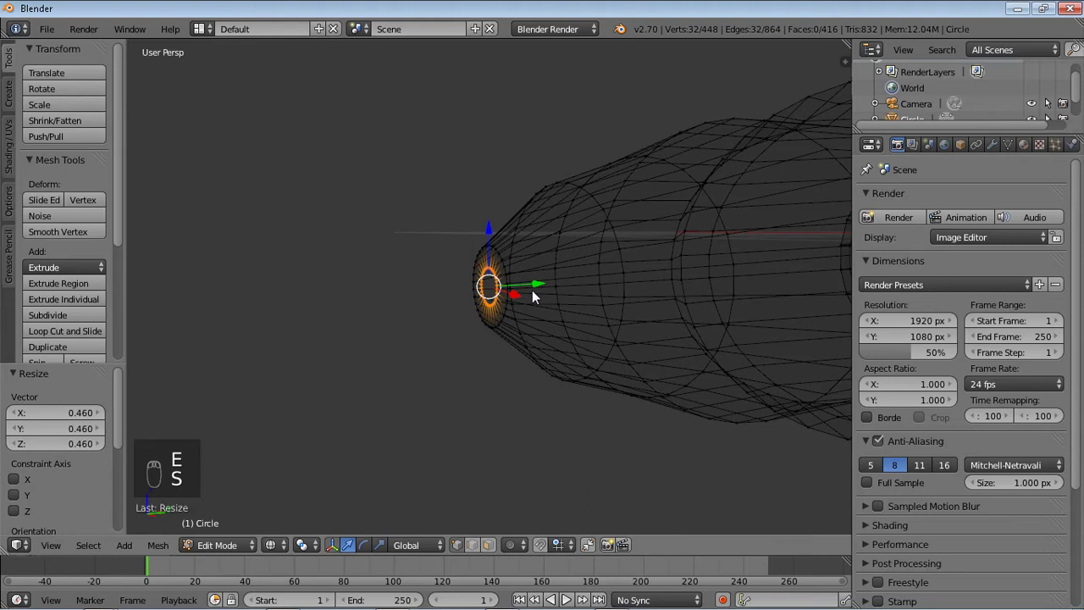
{"action": "left_click_drag", "start_coordinate": [541, 289], "coordinate": [537, 290]}
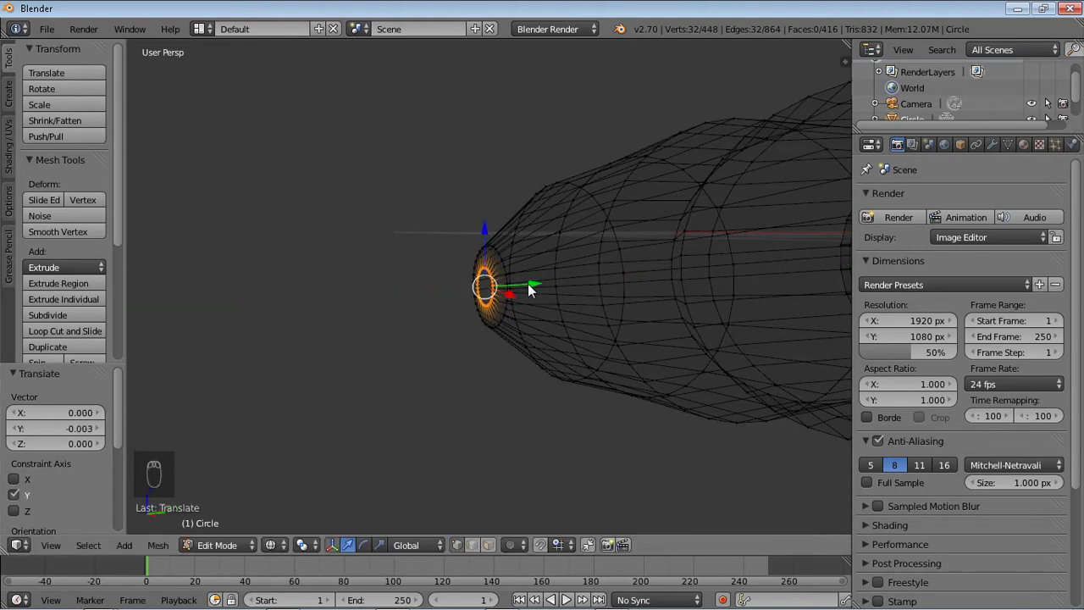
{"action": "key", "text": "alt+m"}
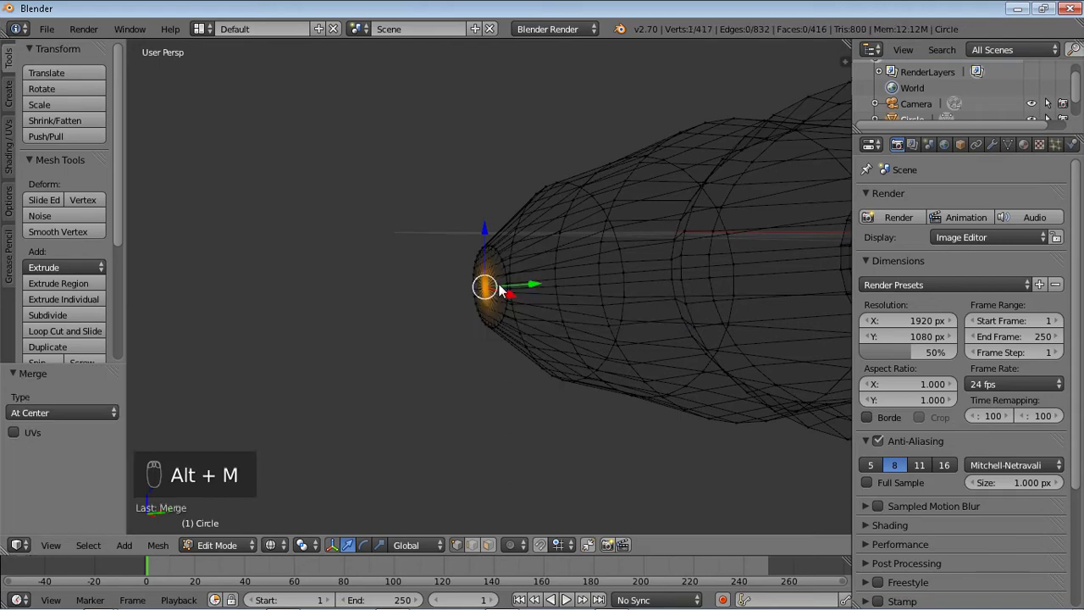
{"action": "left_click_drag", "start_coordinate": [542, 289], "coordinate": [616, 292]}
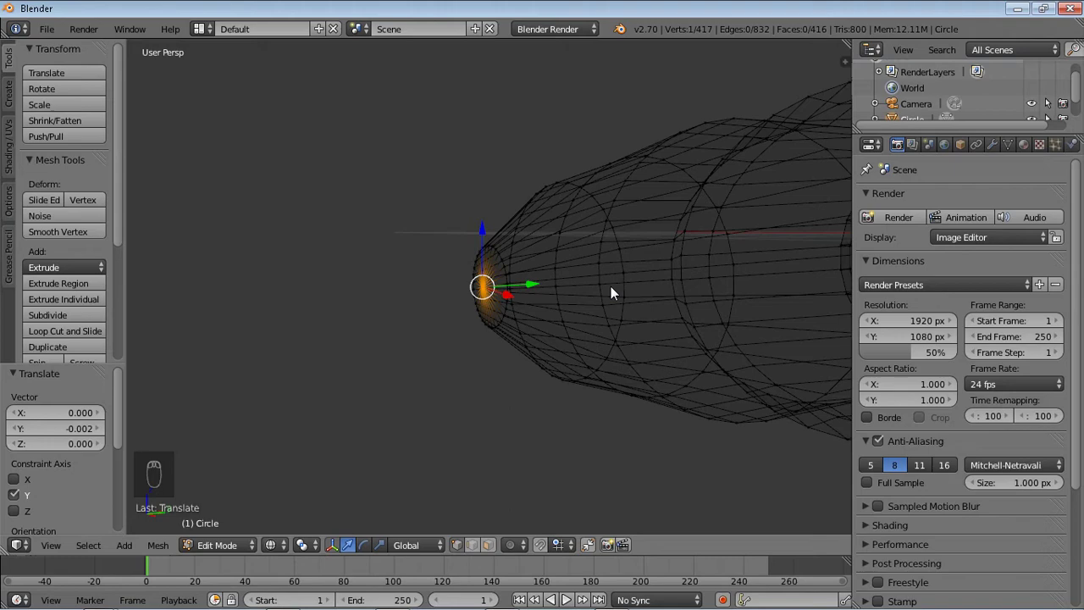
In side view add a loop cut where the barrel widens and enlarge it slightly.
{"action": "key", "text": "KP_3"}
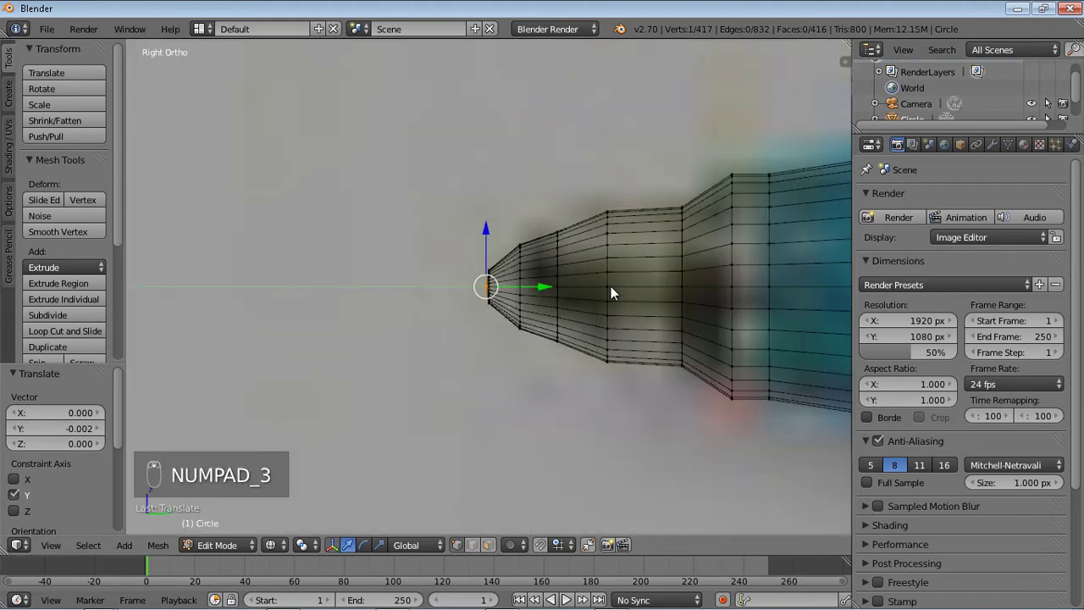
{"action": "left_click_drag", "start_coordinate": [616, 289], "coordinate": [643, 279]}
{"action": "left_click_drag", "start_coordinate": [730, 270], "coordinate": [541, 255]}
{"action": "key", "text": "ctrl+r"}
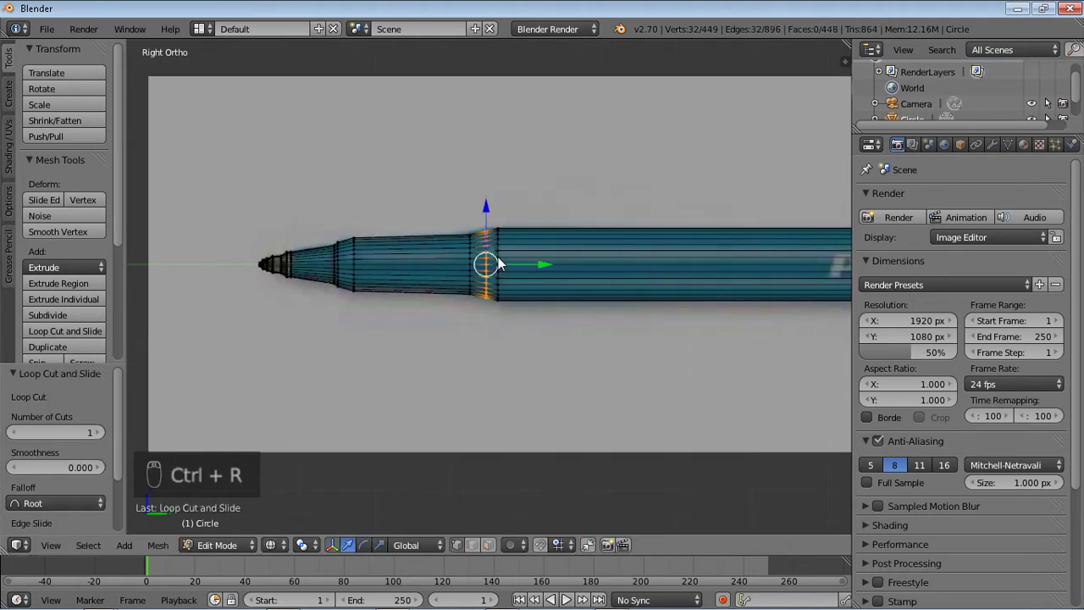
{"action": "key", "text": "s"}
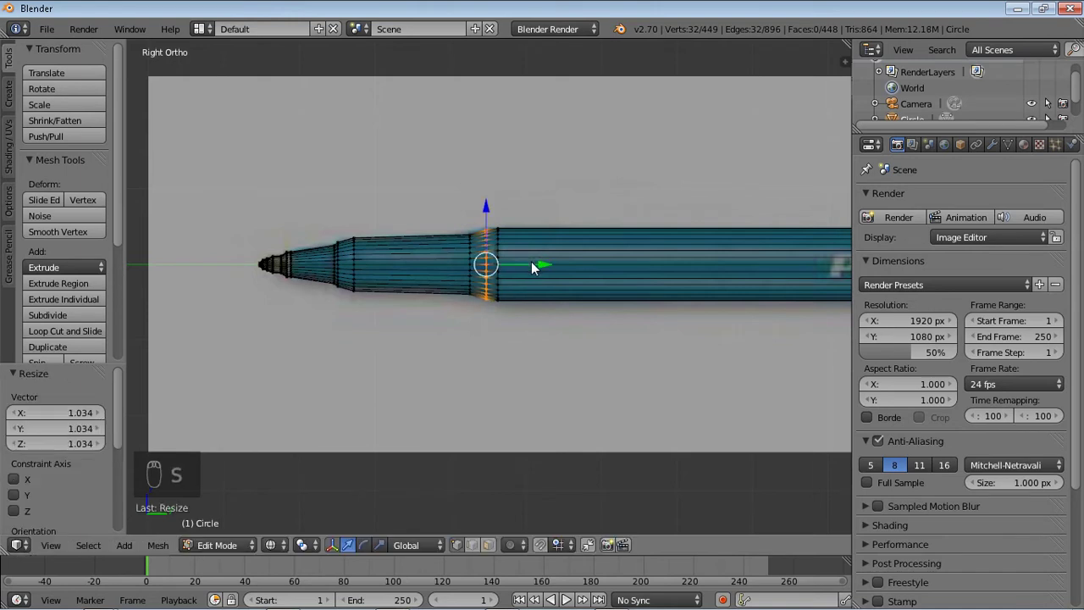
{"action": "left_click_drag", "start_coordinate": [643, 264], "coordinate": [413, 249]}
Pan along the barrel to bring its rear end and the clip reference into view.
{"action": "middle_click", "coordinate": [363, 257]}
{"action": "left_click_drag", "start_coordinate": [364, 258], "coordinate": [415, 249]}
{"action": "left_click_drag", "start_coordinate": [415, 249], "coordinate": [836, 249]}
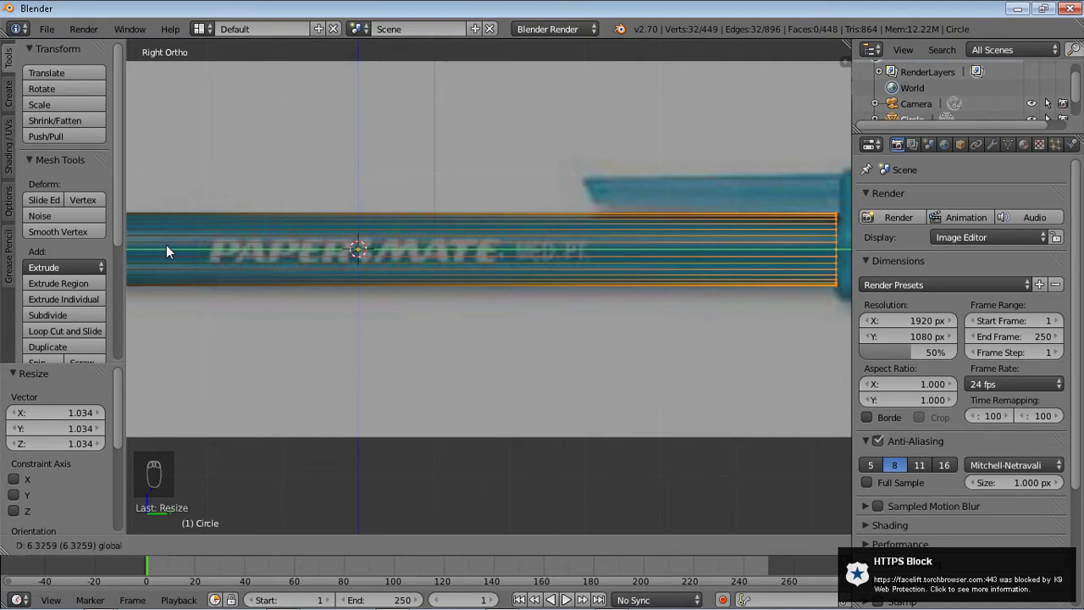
{"action": "left_click_drag", "start_coordinate": [547, 276], "coordinate": [486, 289]}
{"action": "left_click_drag", "start_coordinate": [483, 289], "coordinate": [575, 289]}
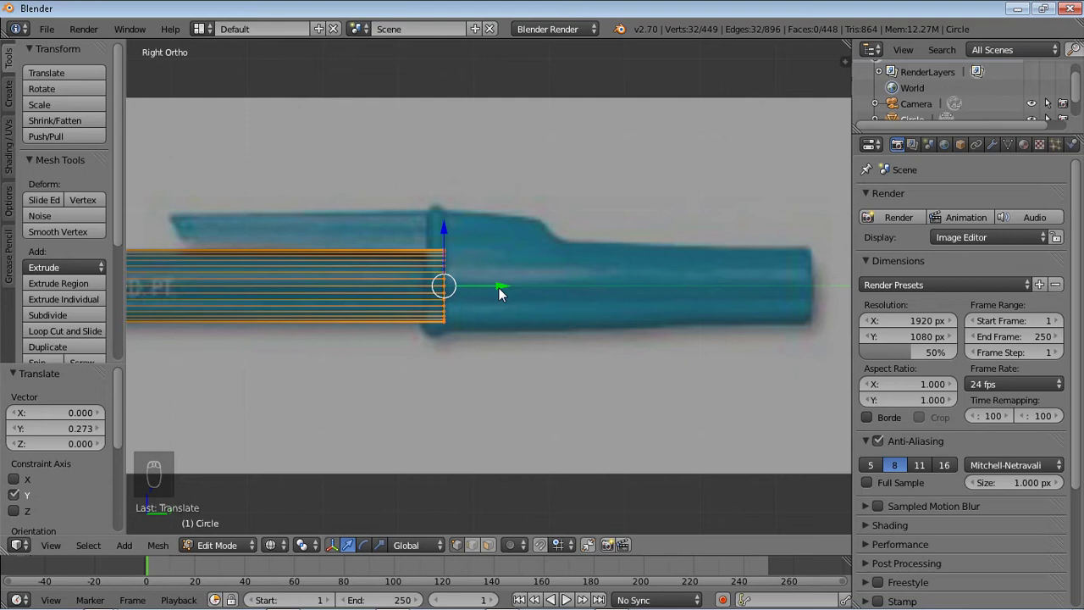
Extrude and shrink a series of rings from the barrel's rear end toward the cap width.
{"action": "key", "text": "e"}
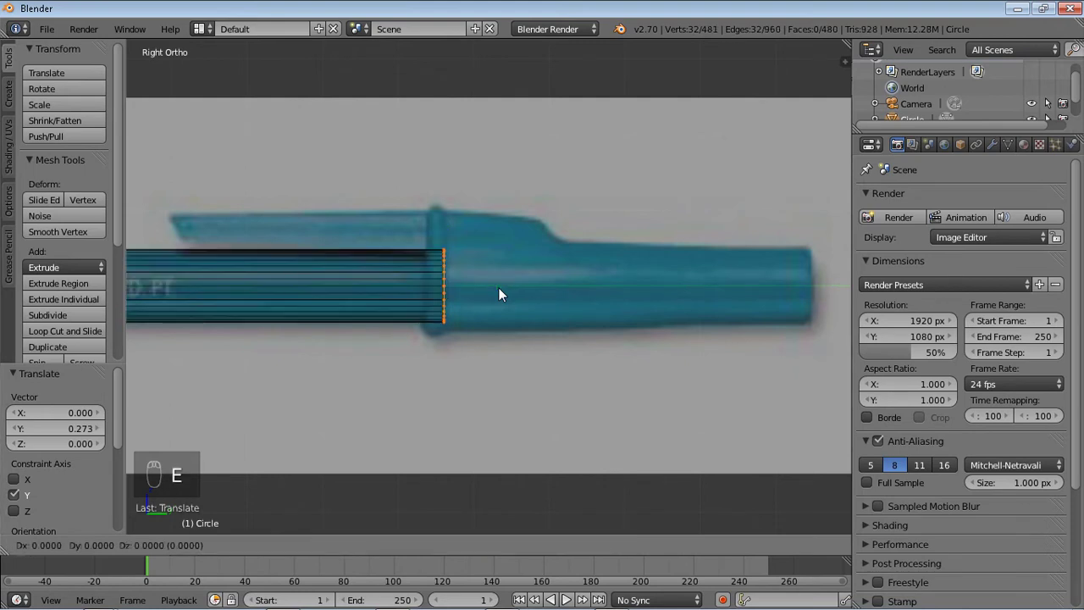
{"action": "key", "text": "s"}
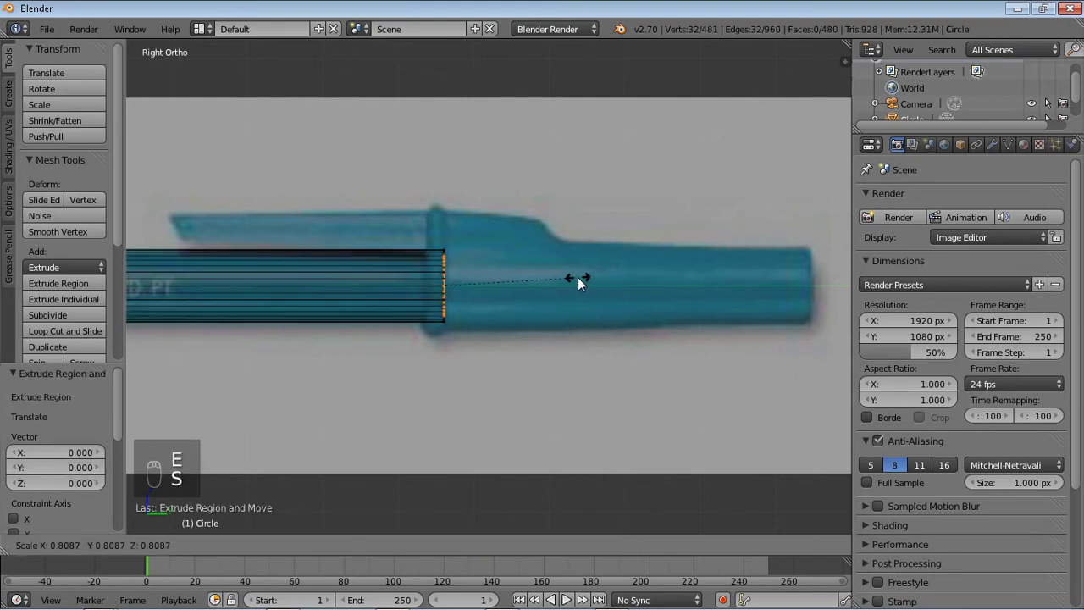
{"action": "left_click_drag", "start_coordinate": [502, 287], "coordinate": [509, 293]}
{"action": "key", "text": "e"}
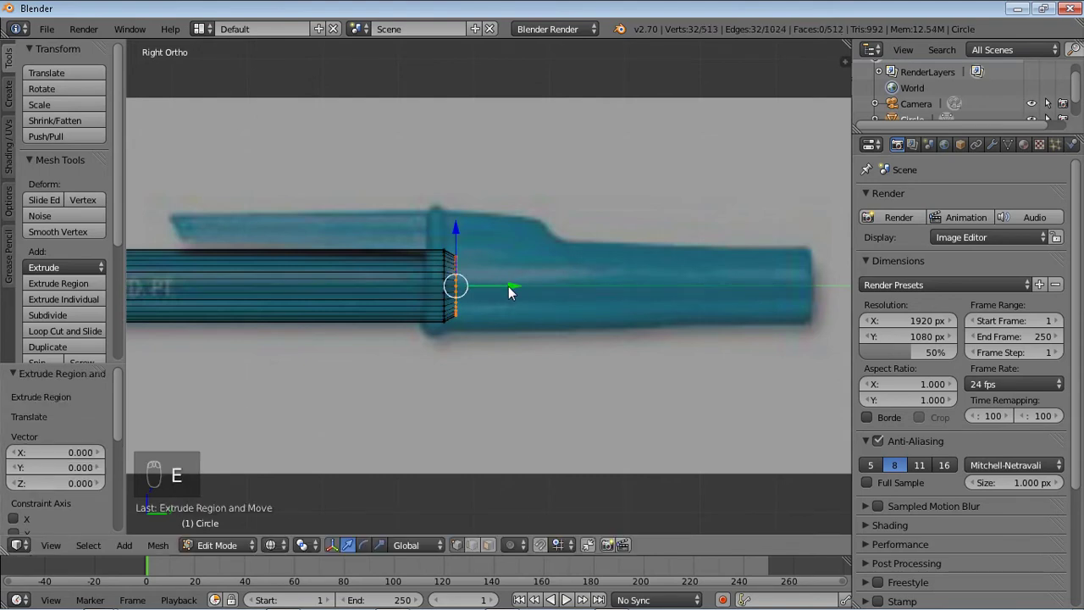
{"action": "left_click_drag", "start_coordinate": [510, 293], "coordinate": [658, 286]}
{"action": "key", "text": "s"}
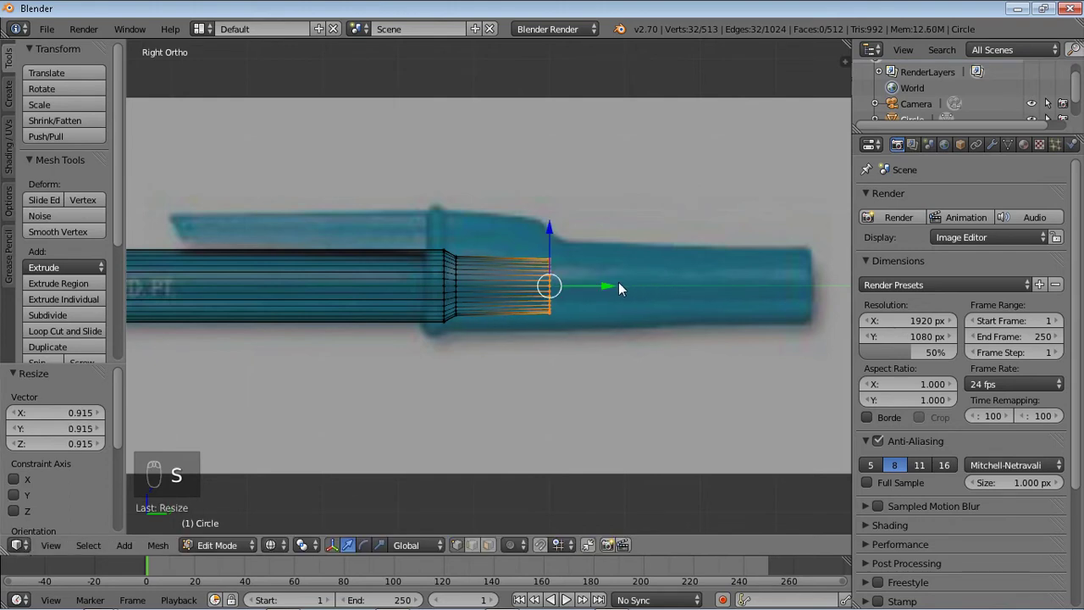
{"action": "key", "text": "e"}
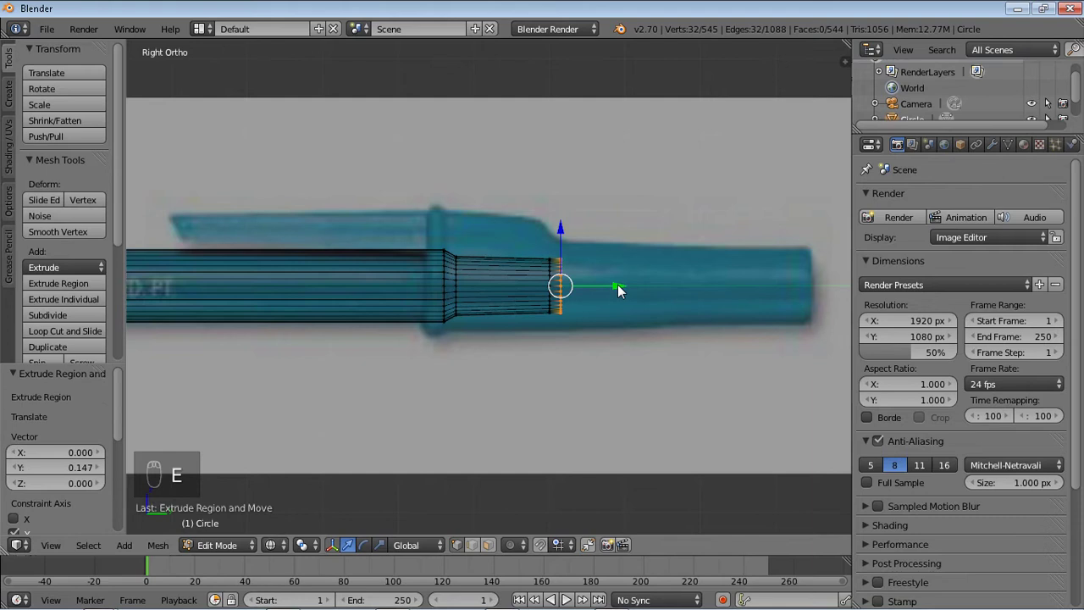
{"action": "key", "text": "e"}
{"action": "key", "text": "s"}
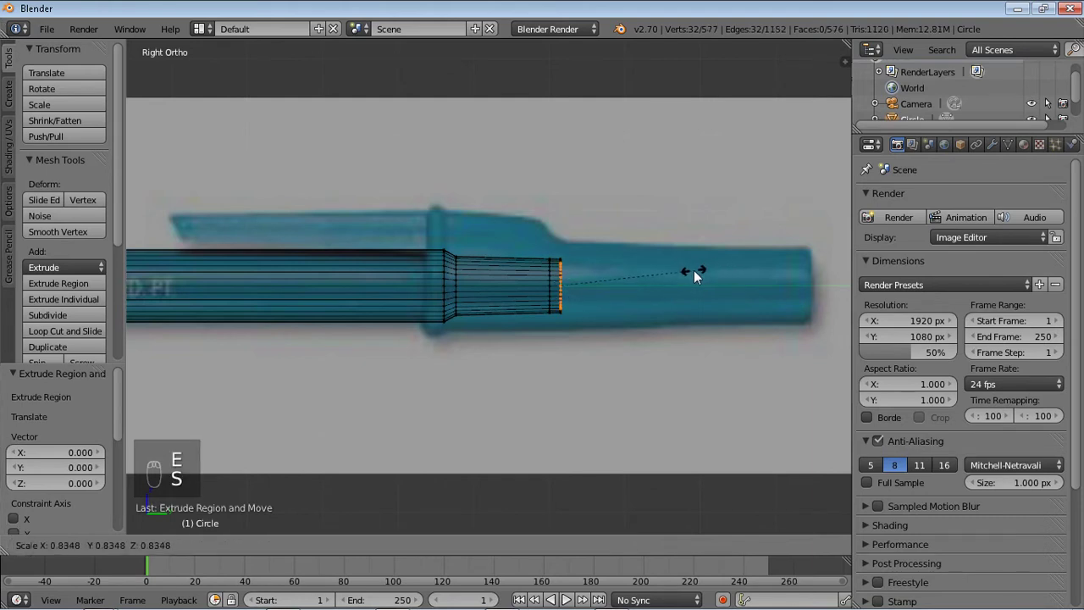
Extrude further inset rings and merge the last one At Center to close the rear end.
{"action": "key", "text": "e"}
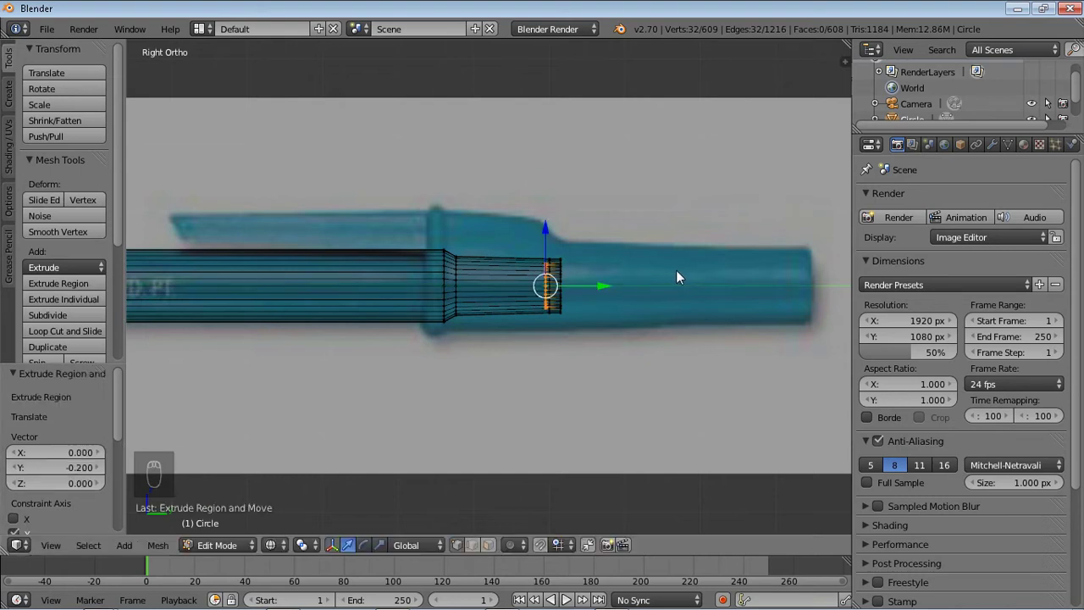
{"action": "key", "text": "e"}
{"action": "key", "text": "s"}
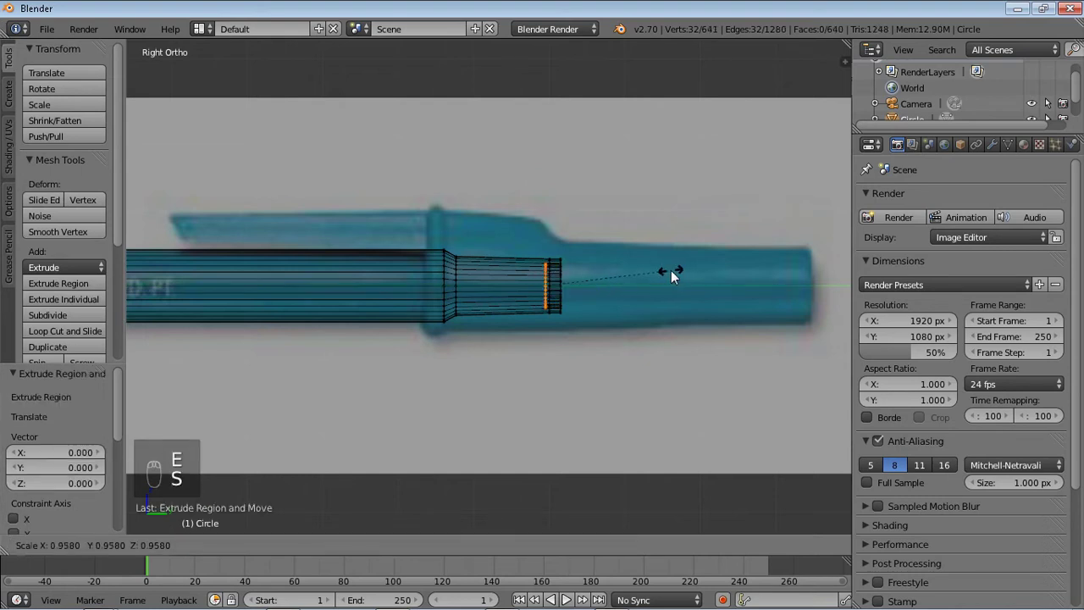
{"action": "key", "text": "e"}
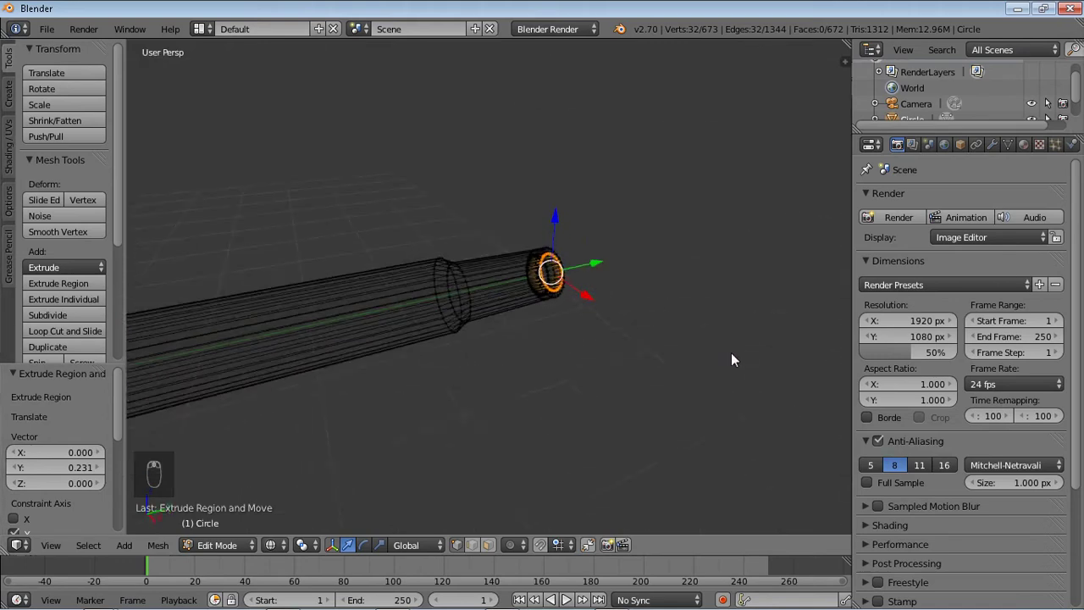
{"action": "key", "text": "e"}
{"action": "key", "text": "s"}
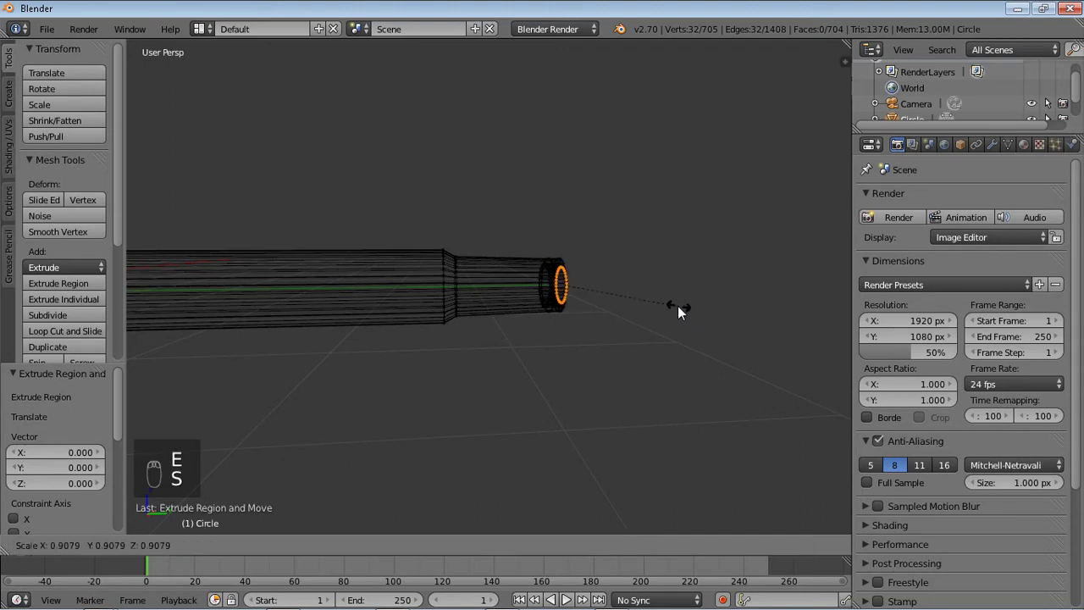
{"action": "key", "text": "e"}
{"action": "key", "text": "alt+m"}
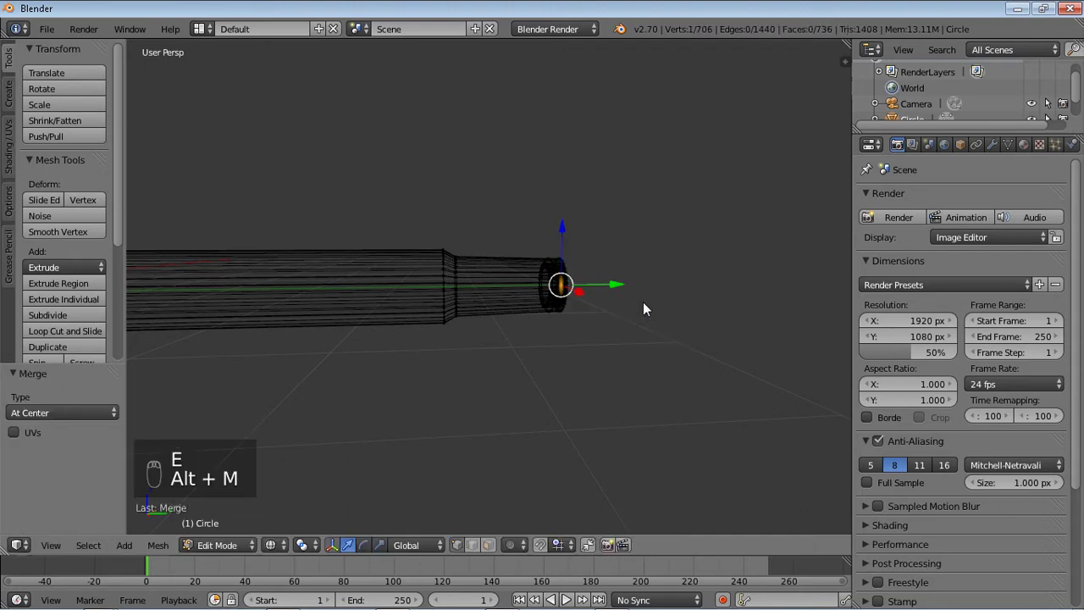
Check the side reference, orbit back and select the barrel's 32-vertex open end loop.
{"action": "key", "text": "KP_Decimal"}
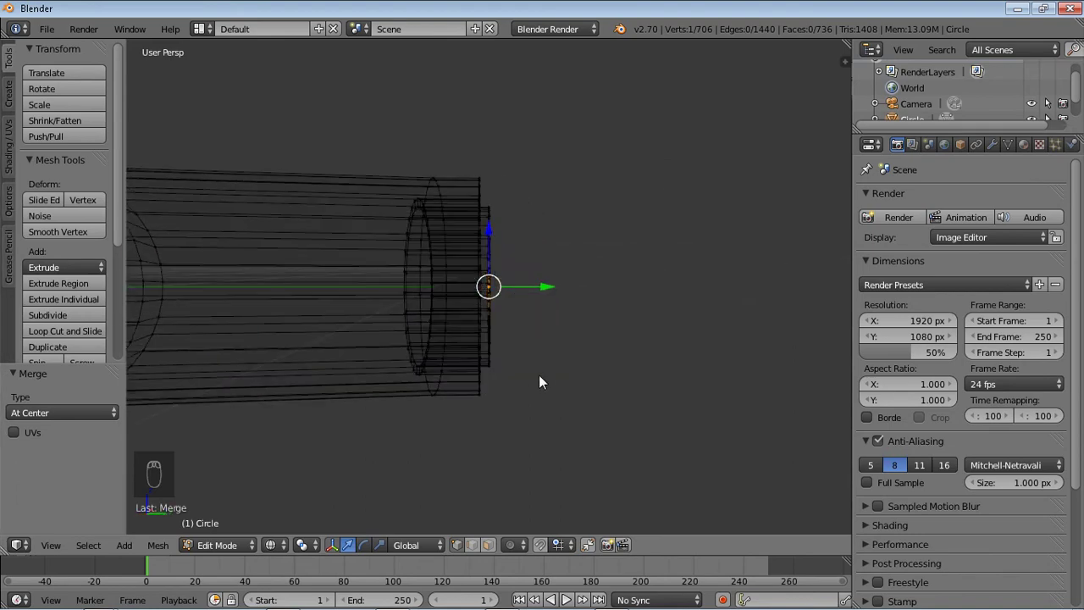
{"action": "key", "text": "KP_3"}
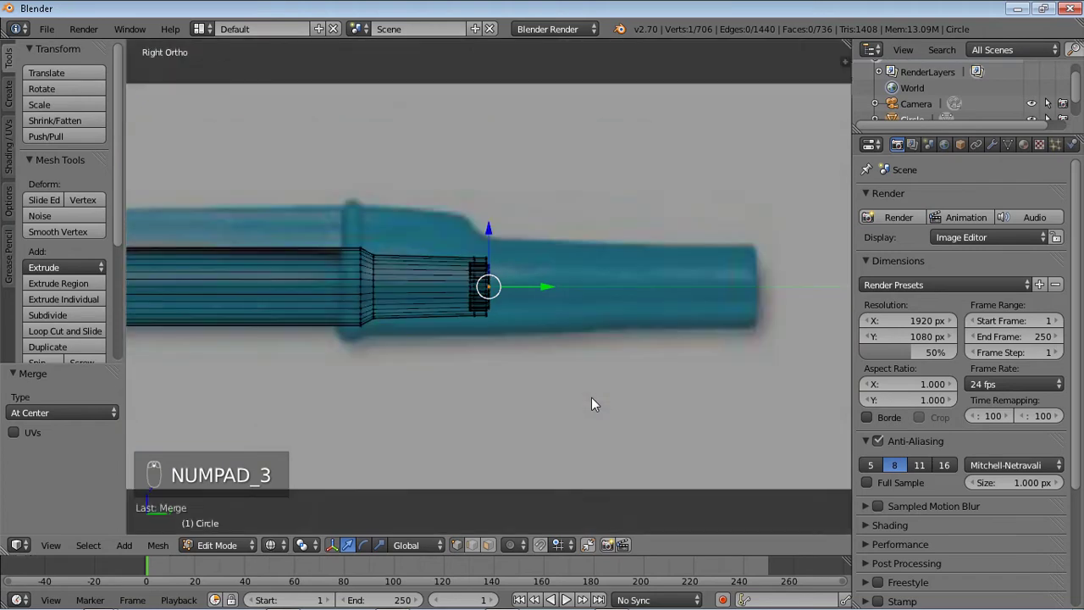
{"action": "left_click_drag", "start_coordinate": [833, 254], "coordinate": [490, 367]}
{"action": "left_click_drag", "start_coordinate": [490, 366], "coordinate": [554, 348]}
{"action": "left_click", "coordinate": [554, 348]}
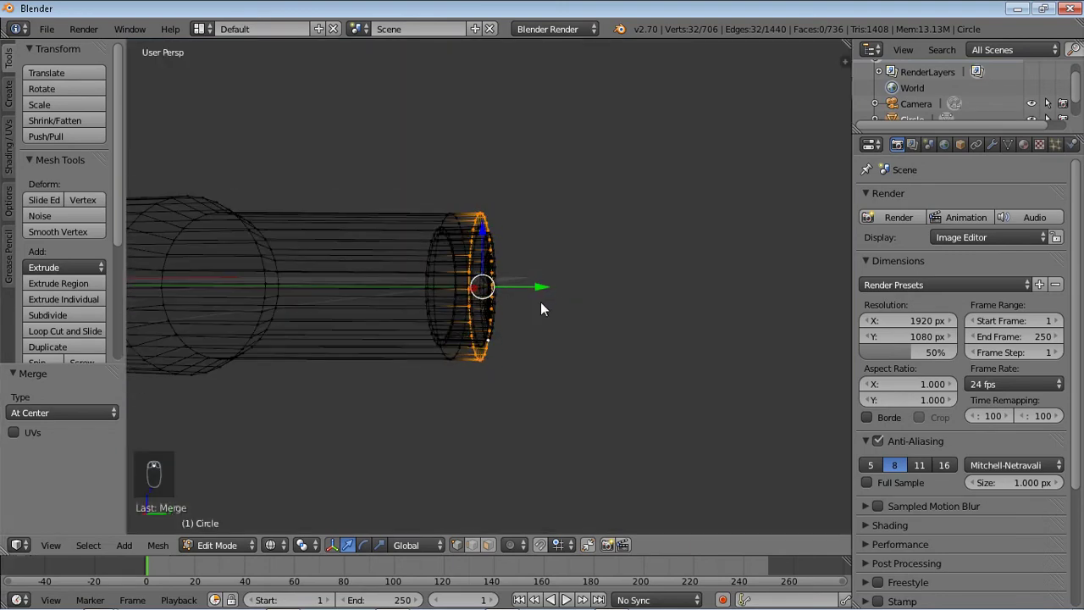
Duplicate the end loop, move it out to the reference tip and size it to the tip width.
{"action": "key", "text": "shift+d"}
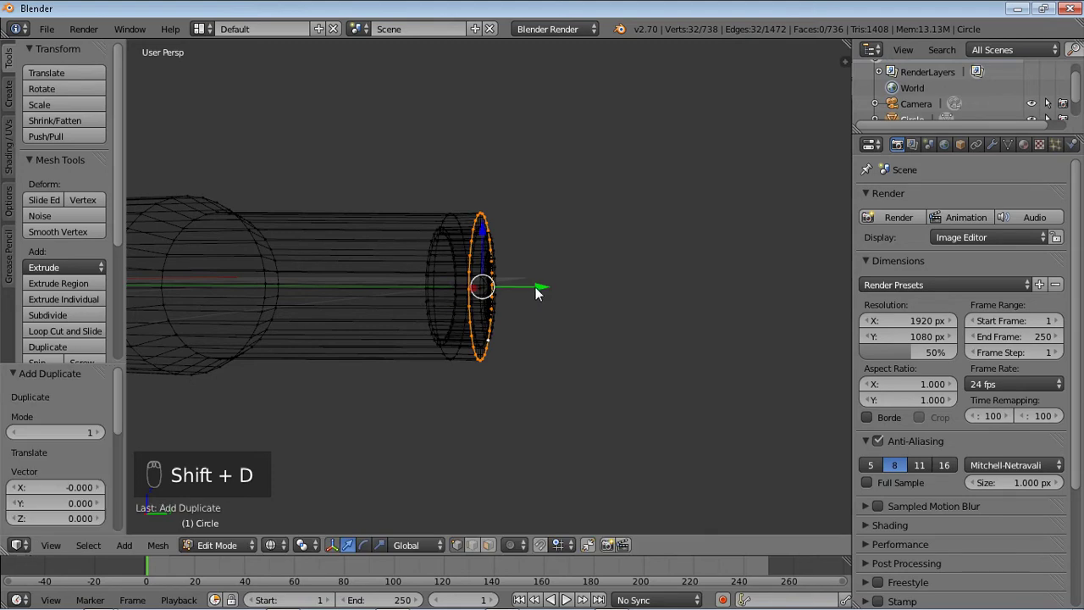
{"action": "left_click_drag", "start_coordinate": [545, 290], "coordinate": [626, 291]}
{"action": "key", "text": "KP_3"}
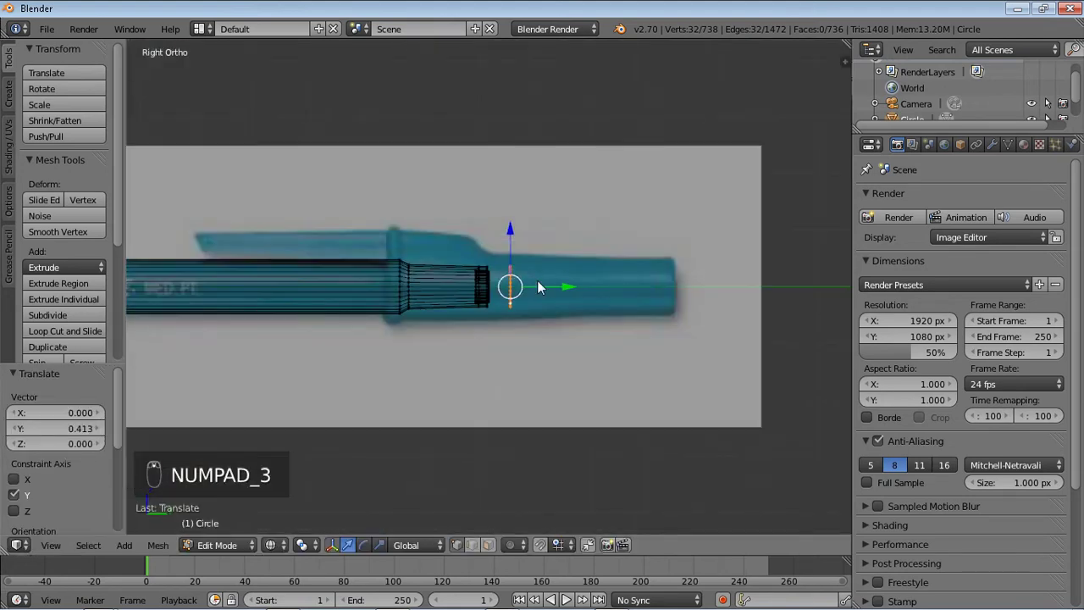
{"action": "left_click_drag", "start_coordinate": [562, 289], "coordinate": [732, 290]}
{"action": "key", "text": "e"}
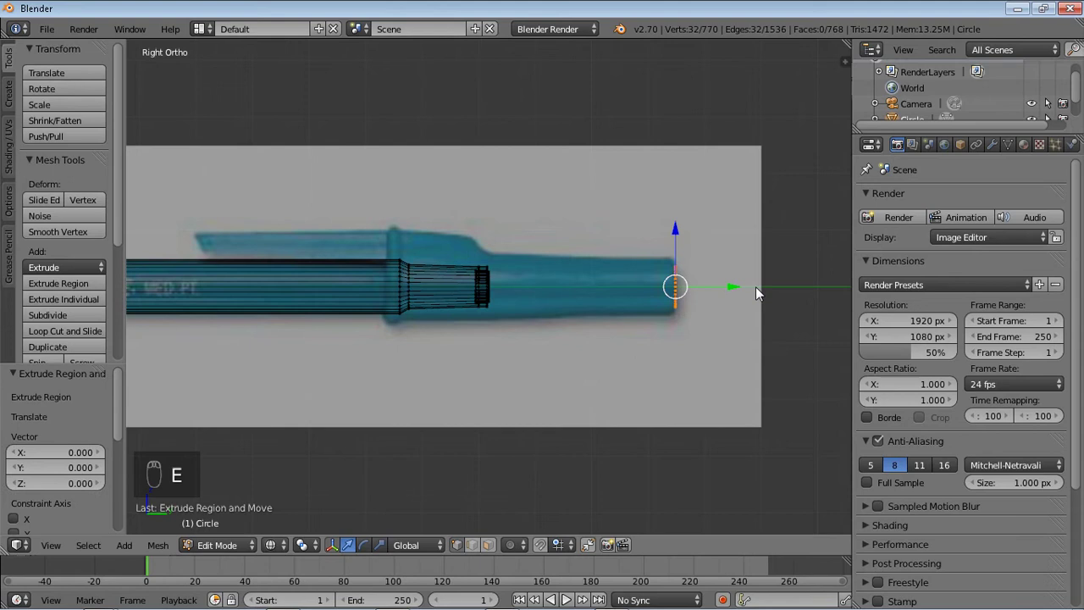
{"action": "key", "text": "ctrl+z"}
{"action": "key", "text": "s"}
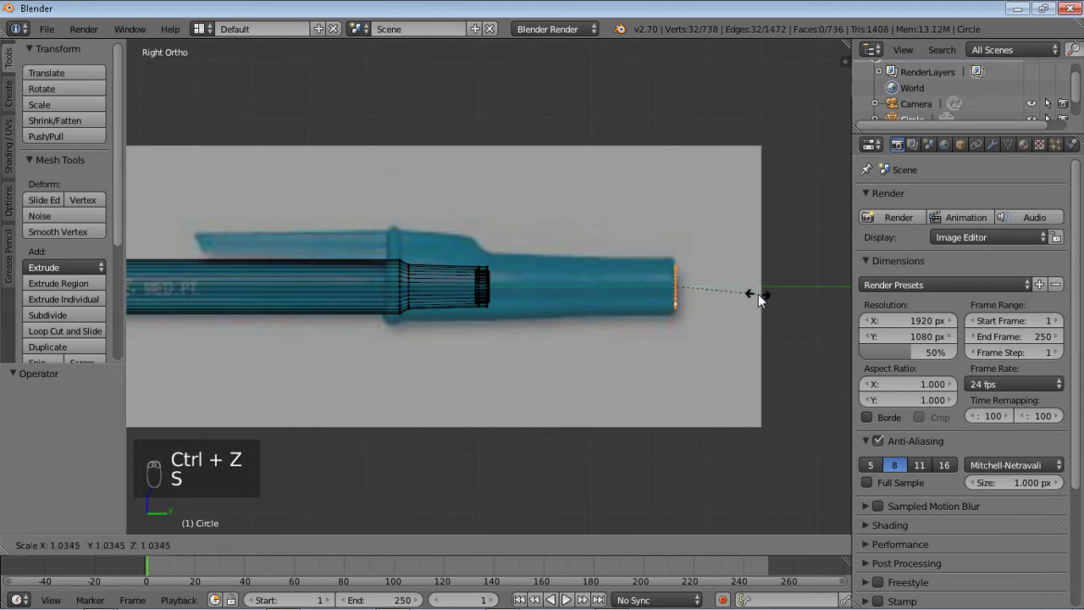
{"action": "key", "text": "e"}
{"action": "left_click_drag", "start_coordinate": [743, 297], "coordinate": [739, 297]}
{"action": "key", "text": "s"}
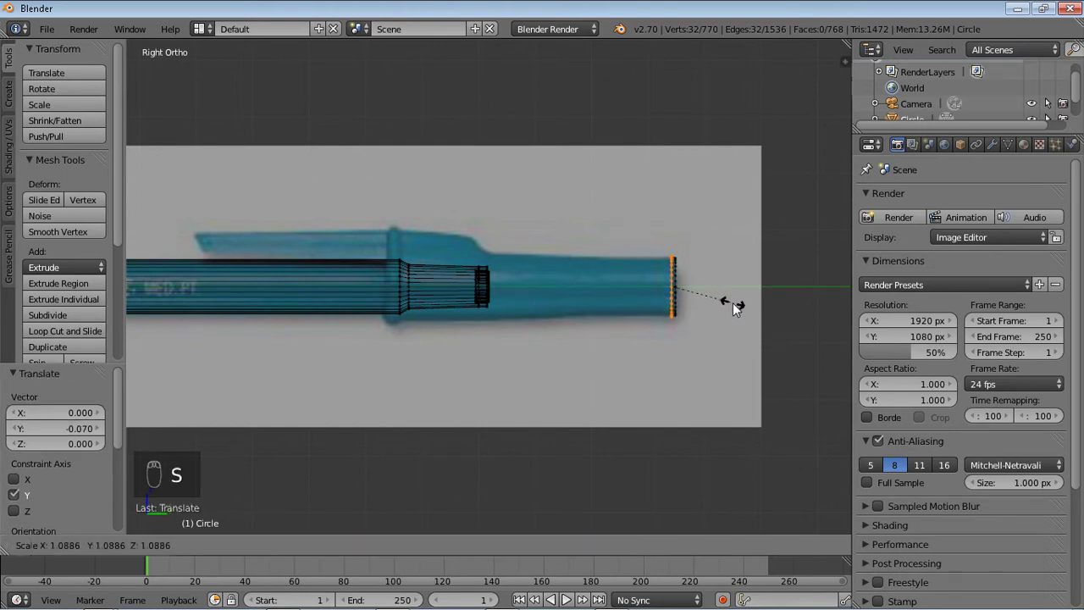
Extrude widening sections back toward the barrel and flare a raised grip collar ring.
{"action": "key", "text": "e"}
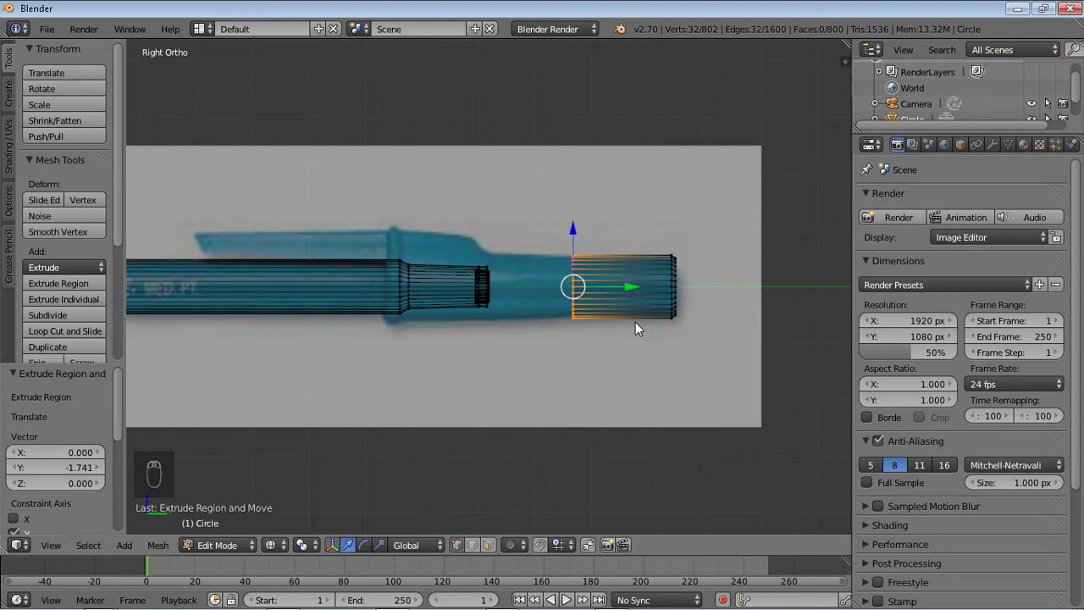
{"action": "key", "text": "e"}
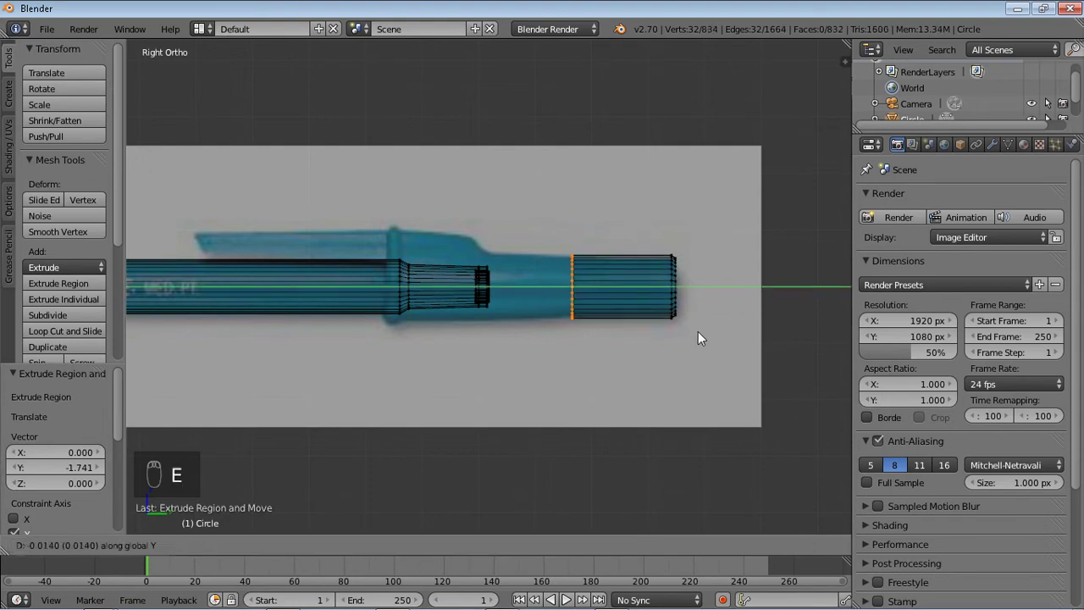
{"action": "key", "text": "s"}
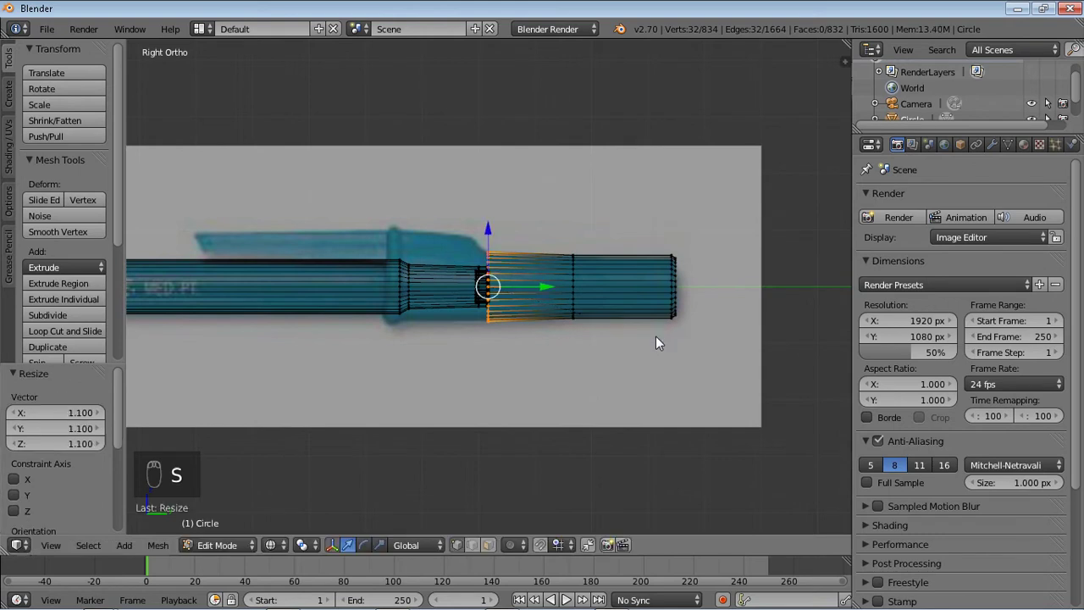
{"action": "key", "text": "e"}
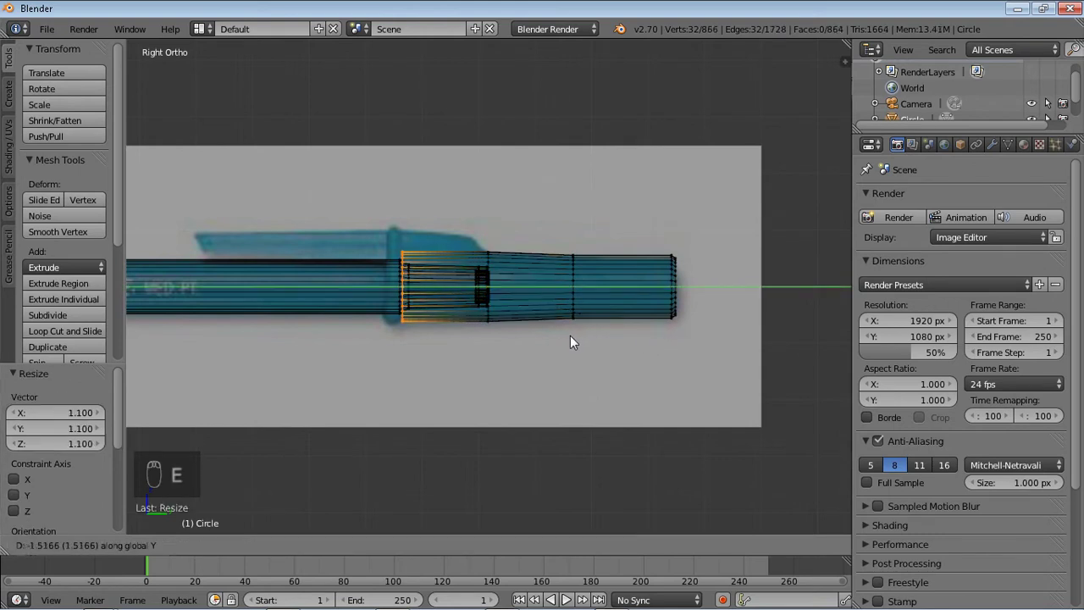
{"action": "key", "text": "e"}
{"action": "key", "text": "s"}
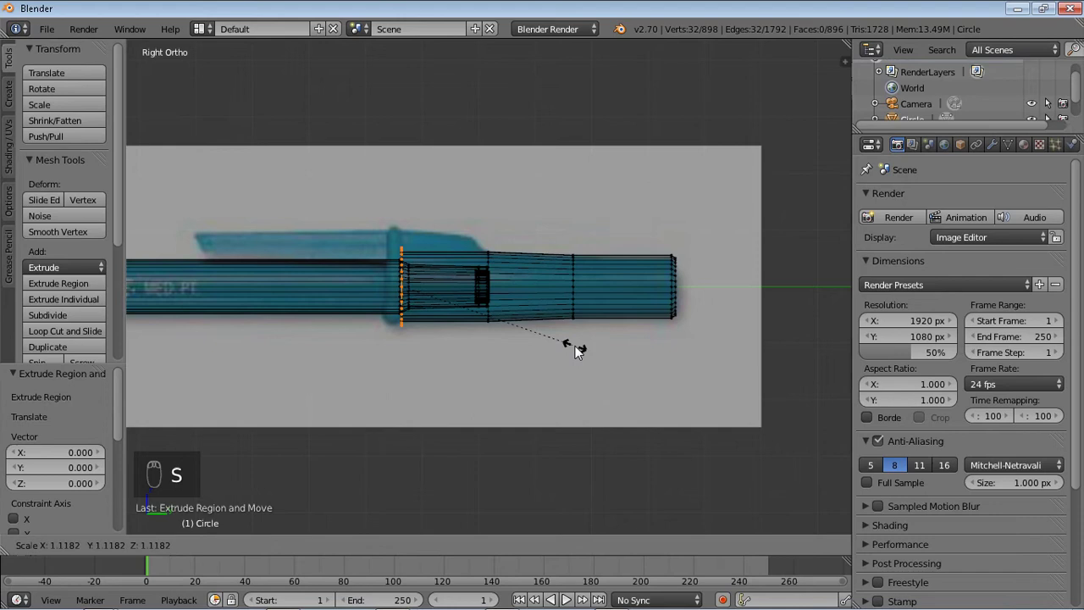
{"action": "key", "text": "e"}
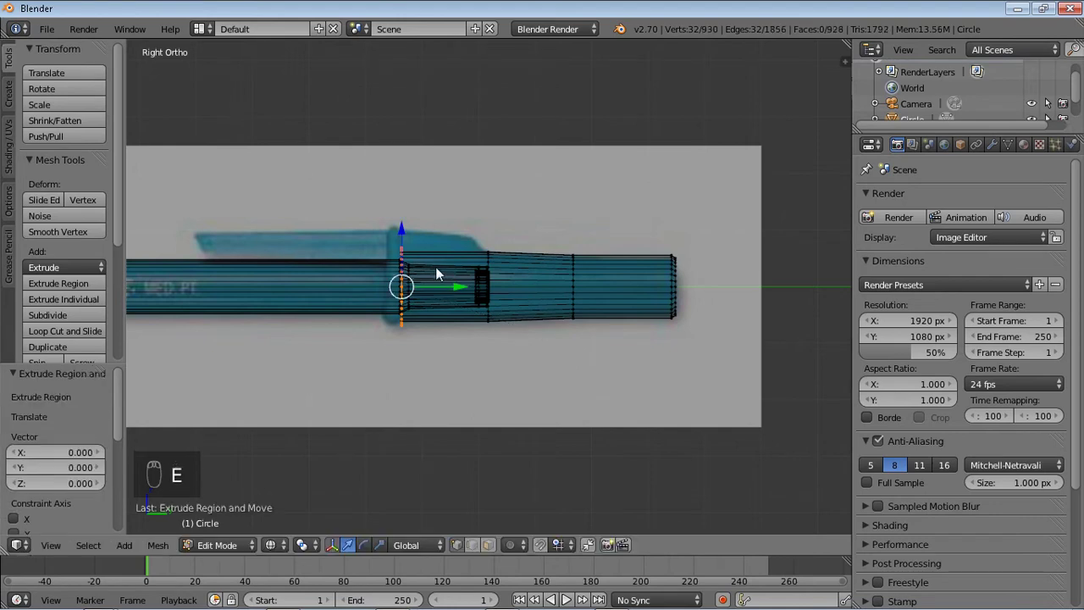
{"action": "left_click_drag", "start_coordinate": [464, 290], "coordinate": [451, 293]}
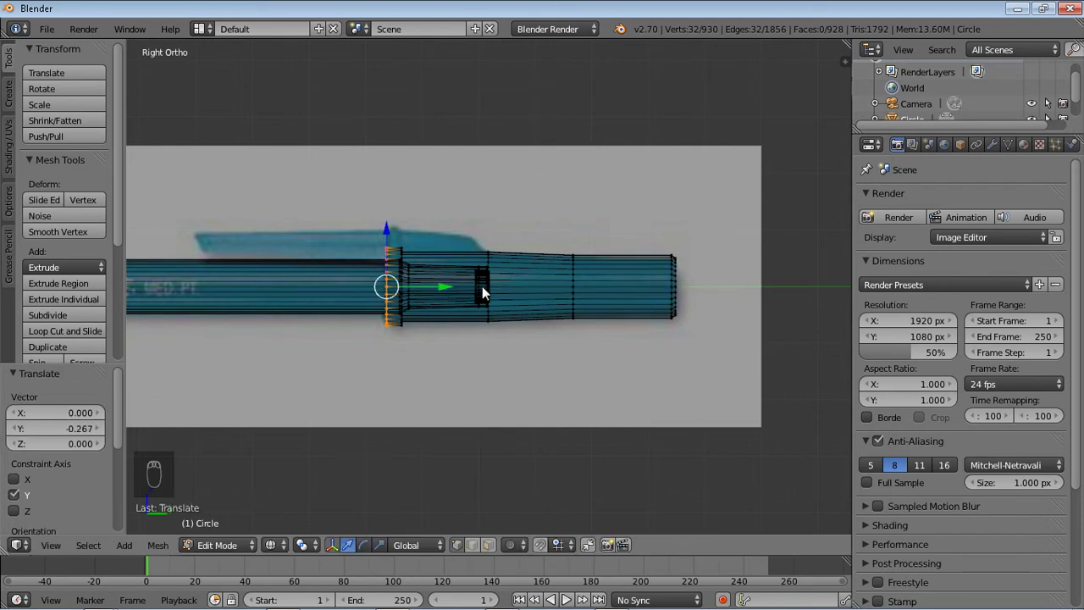
Extrude and resize the rear collar rings, then merge the last ring At Center to close it.
{"action": "key", "text": "e"}
{"action": "key", "text": "s"}
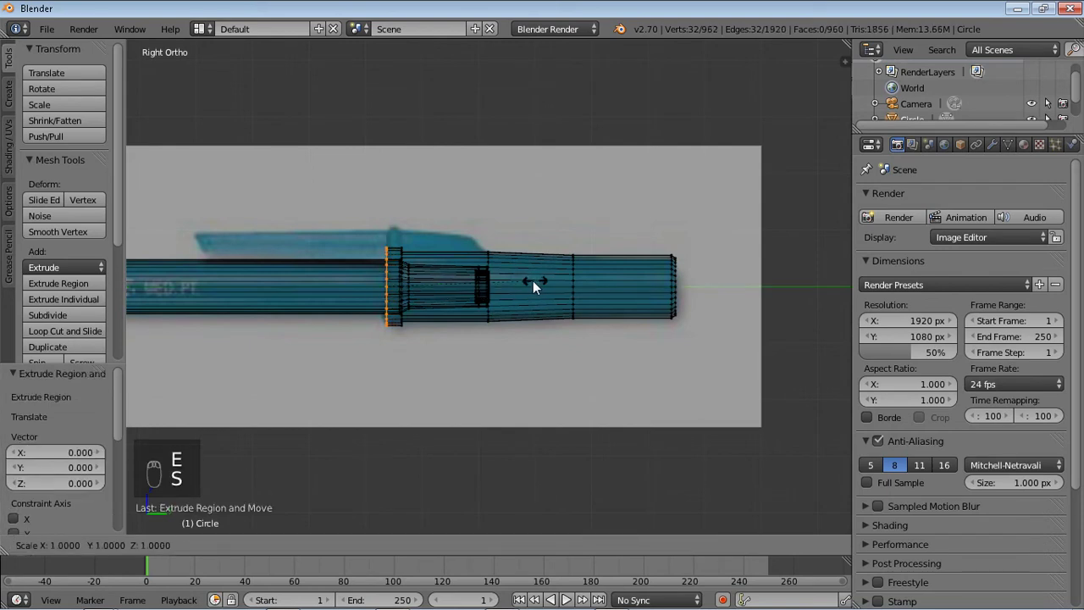
{"action": "key", "text": "e"}
{"action": "key", "text": "s"}
{"action": "key", "text": "e"}
{"action": "key", "text": "alt+m"}
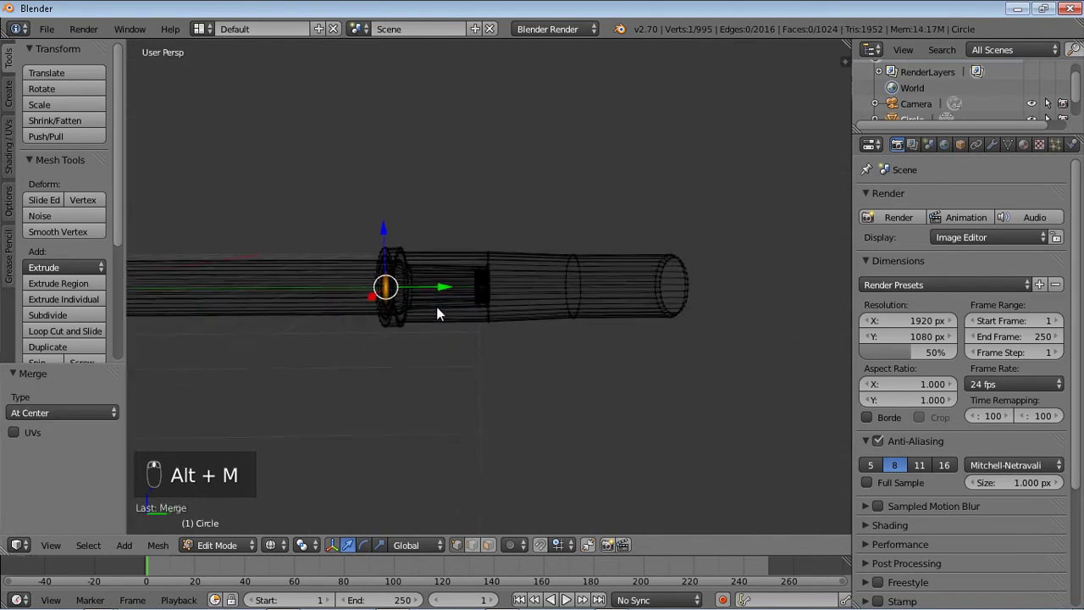
Shade the pen solid and add Subdivision Surface and Edge Split modifiers to it.
{"action": "key", "text": "Tab"}
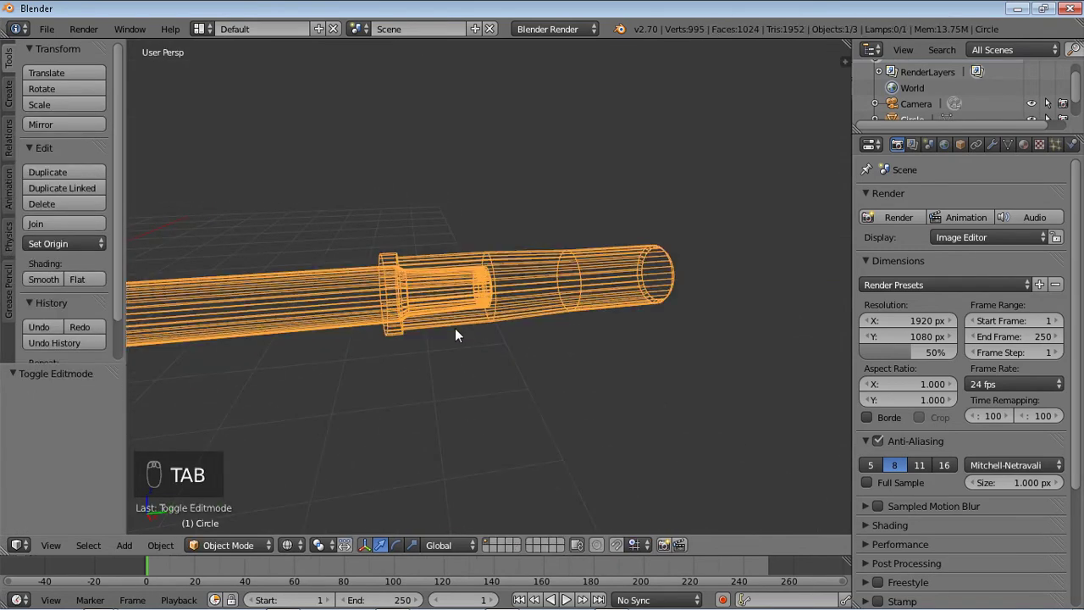
{"action": "key", "text": "z"}
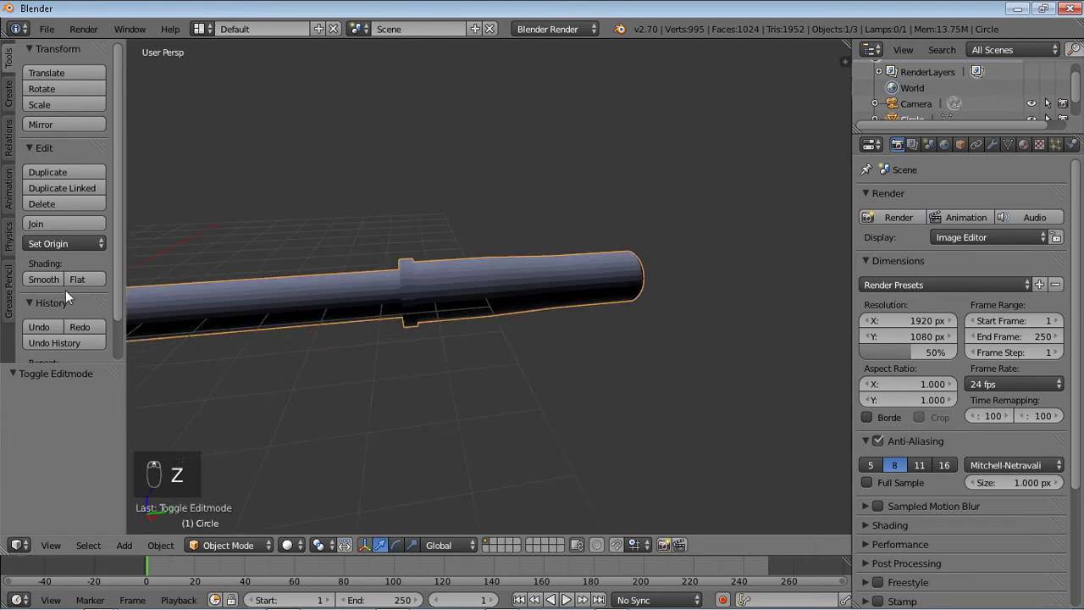
{"action": "left_click_drag", "start_coordinate": [59, 285], "coordinate": [997, 150]}
{"action": "left_click_drag", "start_coordinate": [998, 150], "coordinate": [707, 462]}
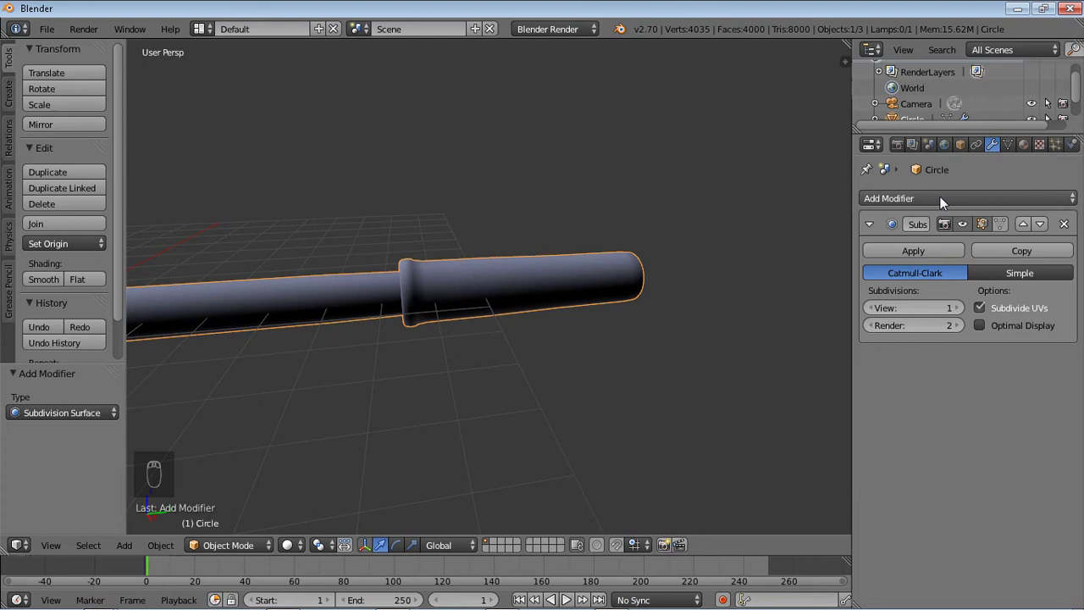
{"action": "left_click_drag", "start_coordinate": [945, 200], "coordinate": [715, 460]}
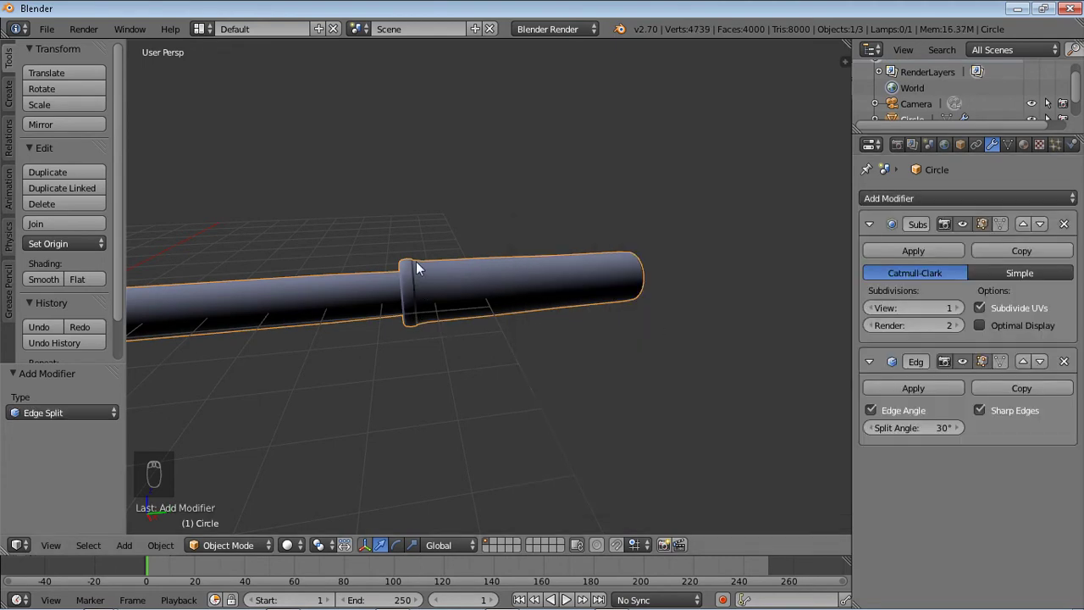
Zoom to the grip collar and orbit to look into the pen's open end.
{"action": "left_click_drag", "start_coordinate": [423, 283], "coordinate": [887, 416]}
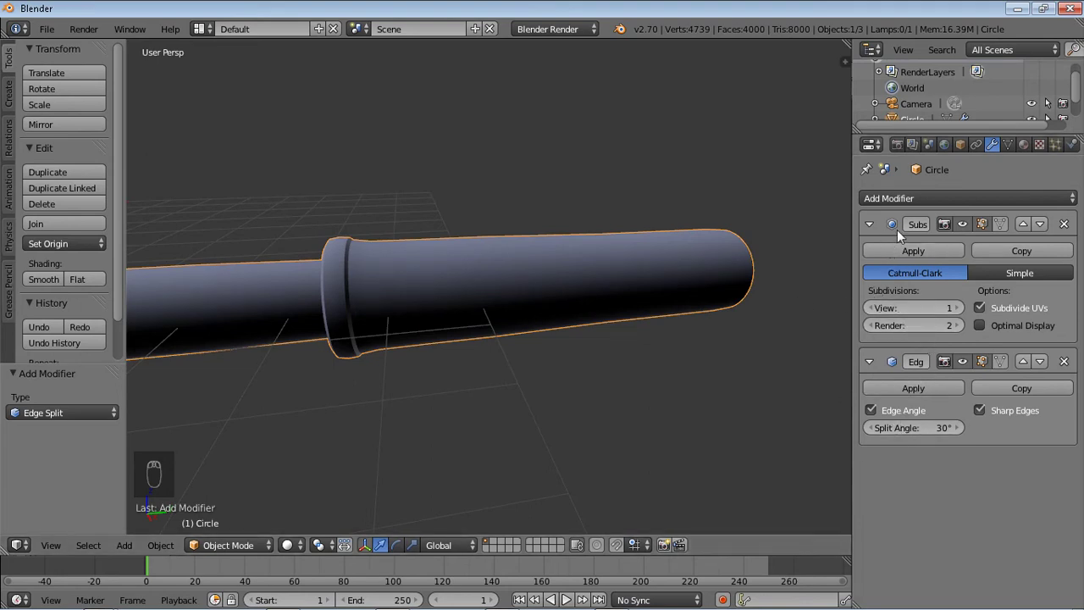
{"action": "left_click_drag", "start_coordinate": [881, 225], "coordinate": [499, 247]}
{"action": "right_click", "coordinate": [523, 267]}
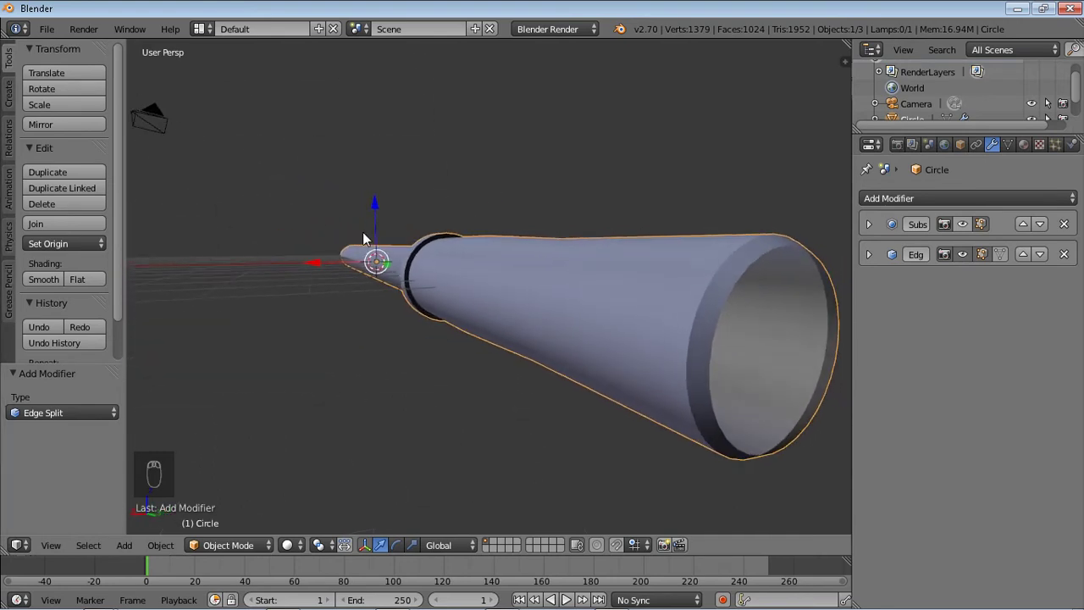
Extrude the rear rim loop inward and push it into the barrel to form a wall.
{"action": "key", "text": "Tab"}
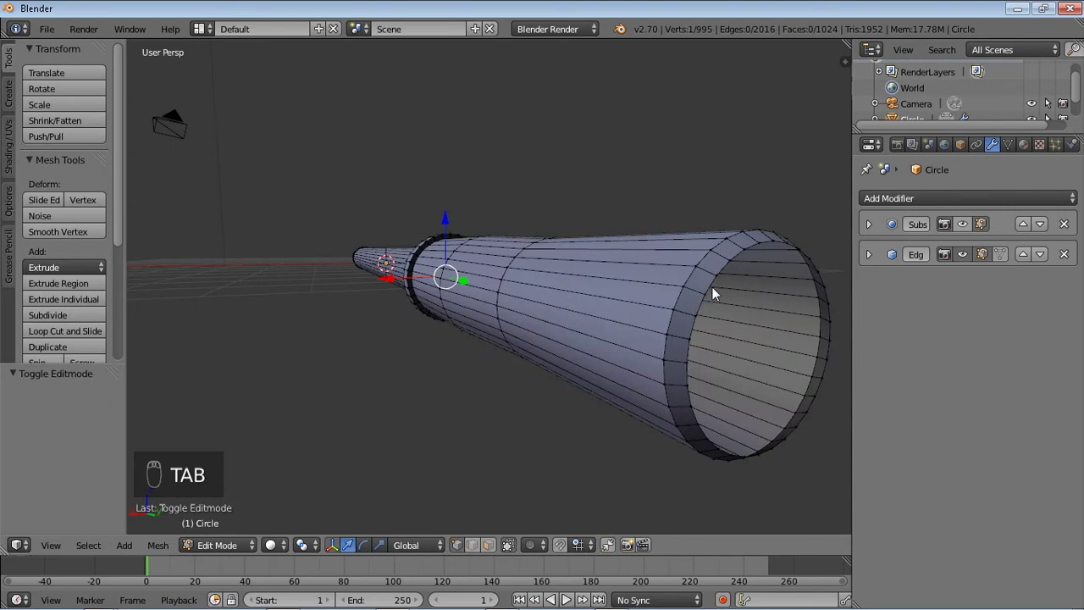
{"action": "left_click_drag", "start_coordinate": [721, 293], "coordinate": [815, 198]}
{"action": "key", "text": "e"}
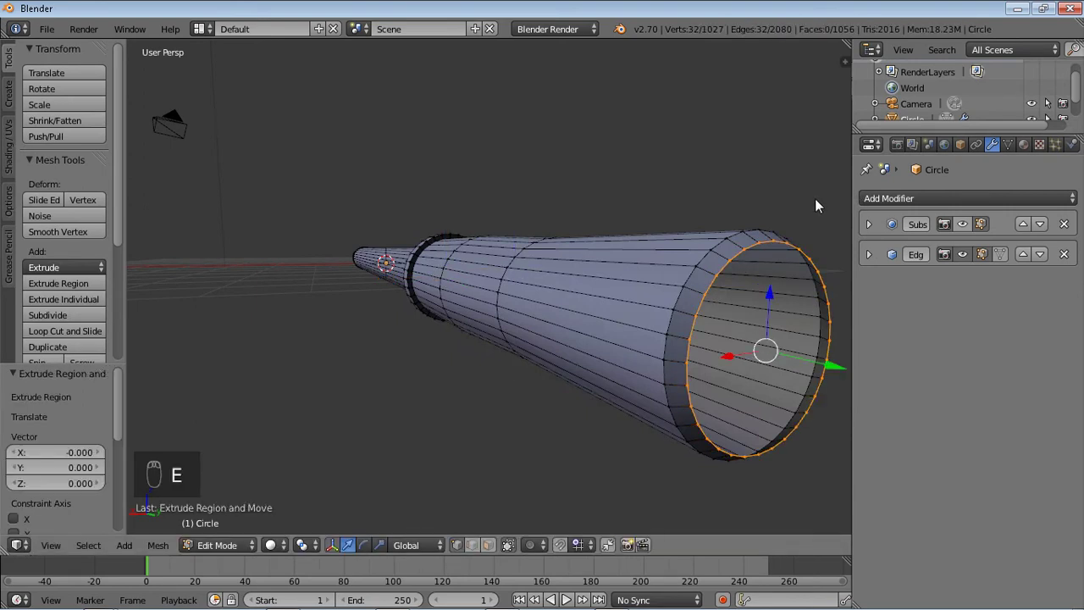
{"action": "key", "text": "s"}
{"action": "key", "text": "s"}
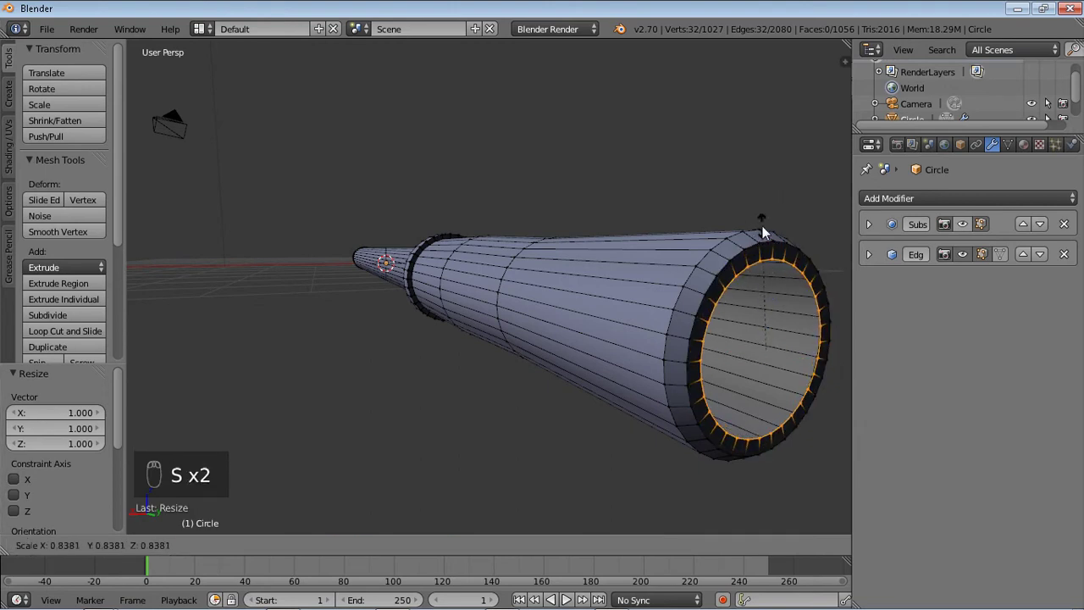
{"action": "key", "text": "e"}
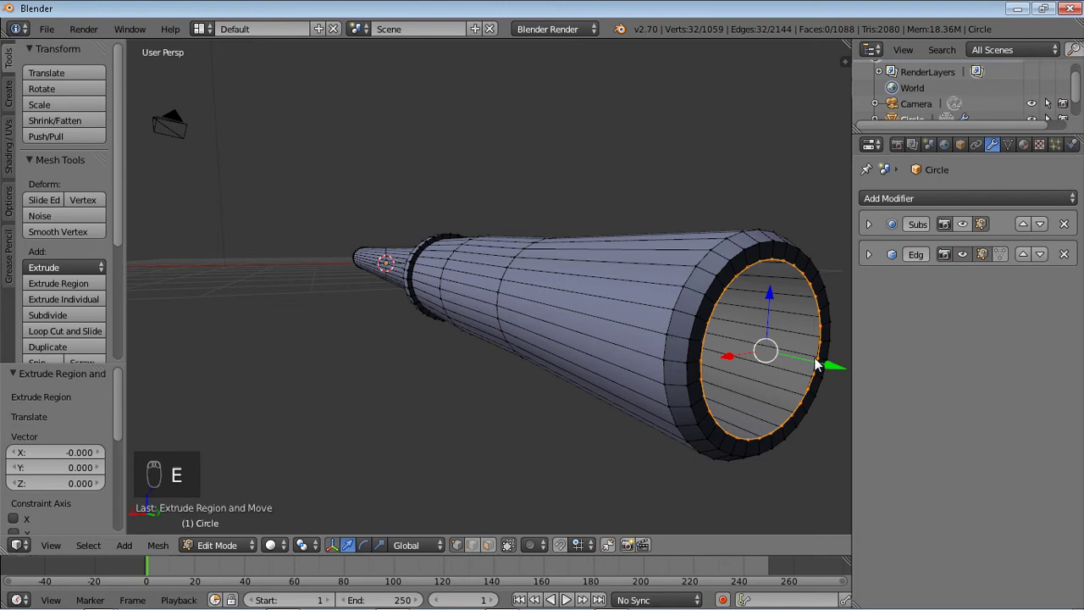
{"action": "left_click_drag", "start_coordinate": [823, 364], "coordinate": [821, 303]}
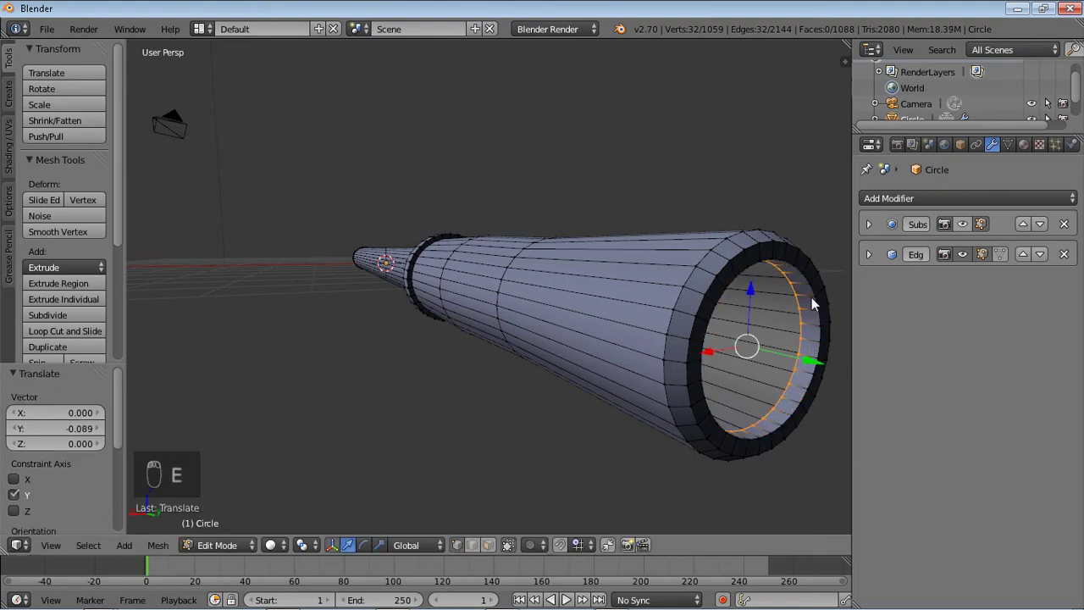
Extrude and shrink successive inner rings, then merge the innermost ring at the centre.
{"action": "key", "text": "e"}
{"action": "key", "text": "s"}
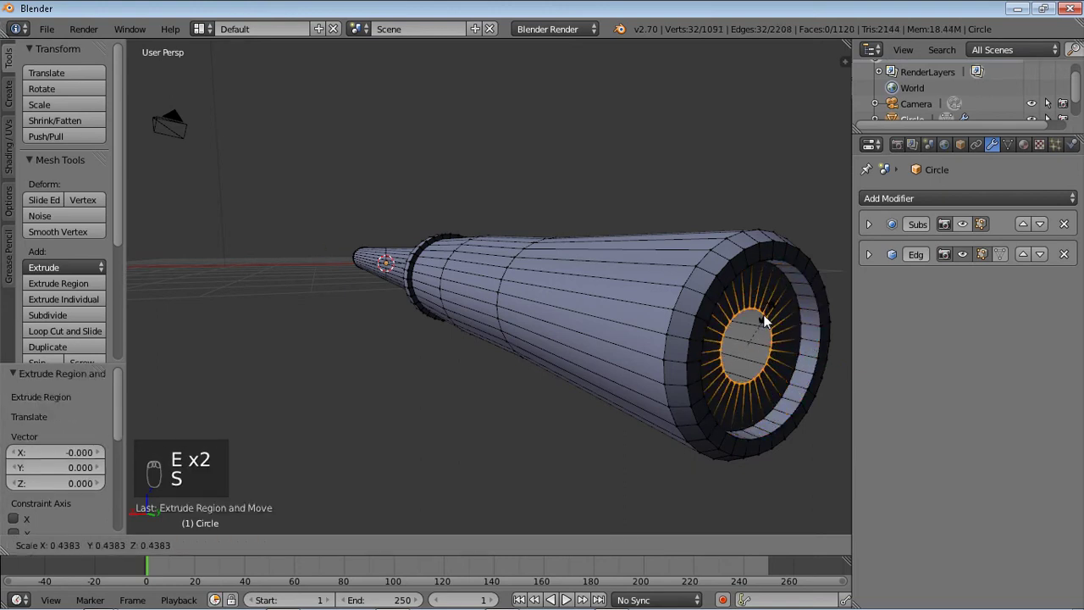
{"action": "key", "text": "e"}
{"action": "left_click_drag", "start_coordinate": [804, 361], "coordinate": [829, 365]}
{"action": "key", "text": "e"}
{"action": "key", "text": "s"}
{"action": "key", "text": "e"}
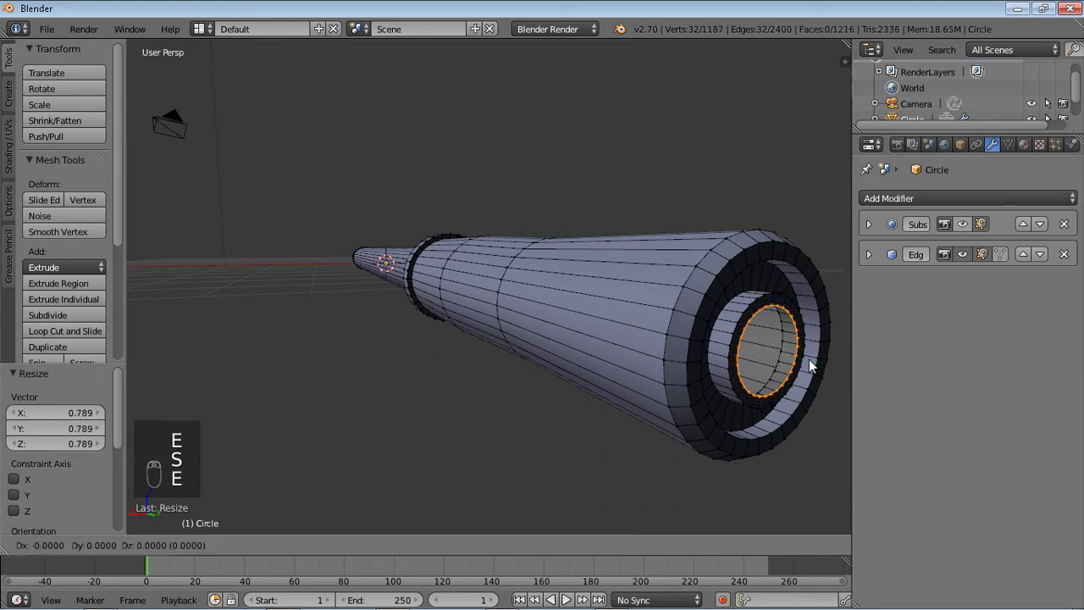
{"action": "left_click", "coordinate": [836, 367]}
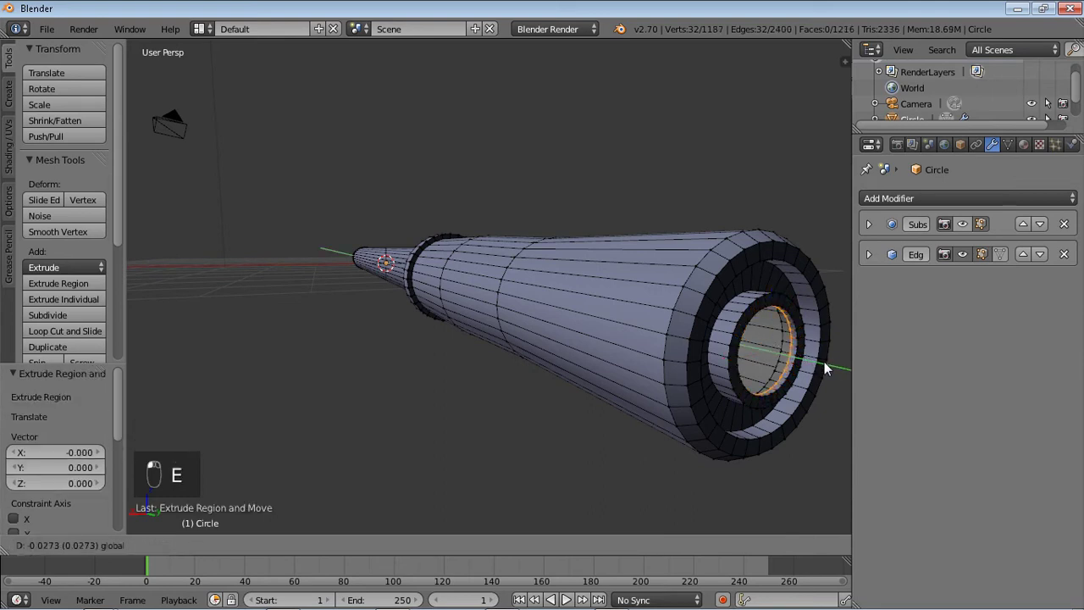
{"action": "key", "text": "s"}
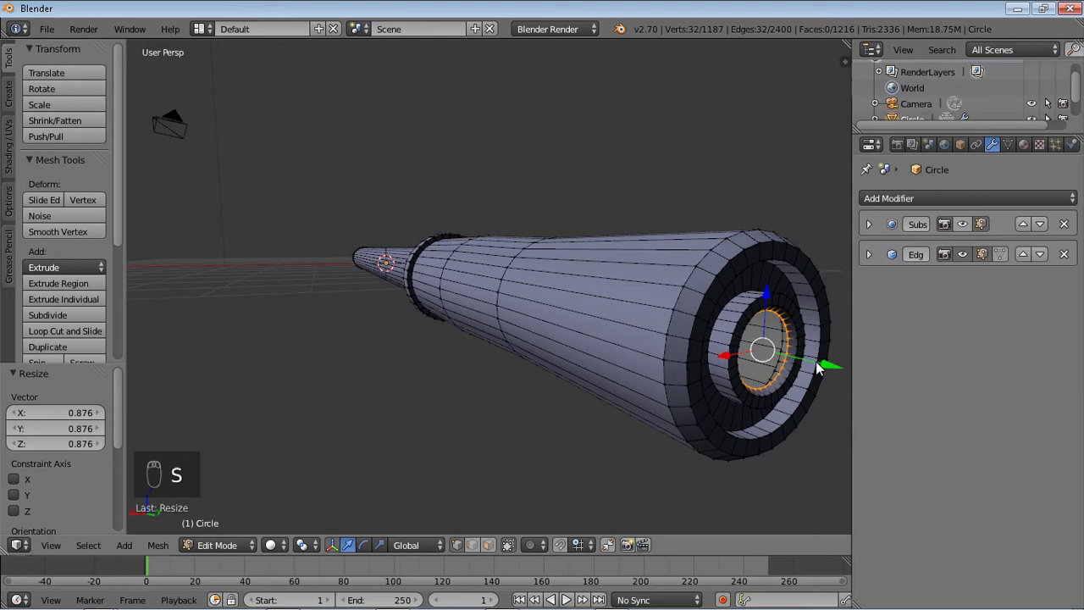
{"action": "key", "text": "e"}
{"action": "key", "text": "s"}
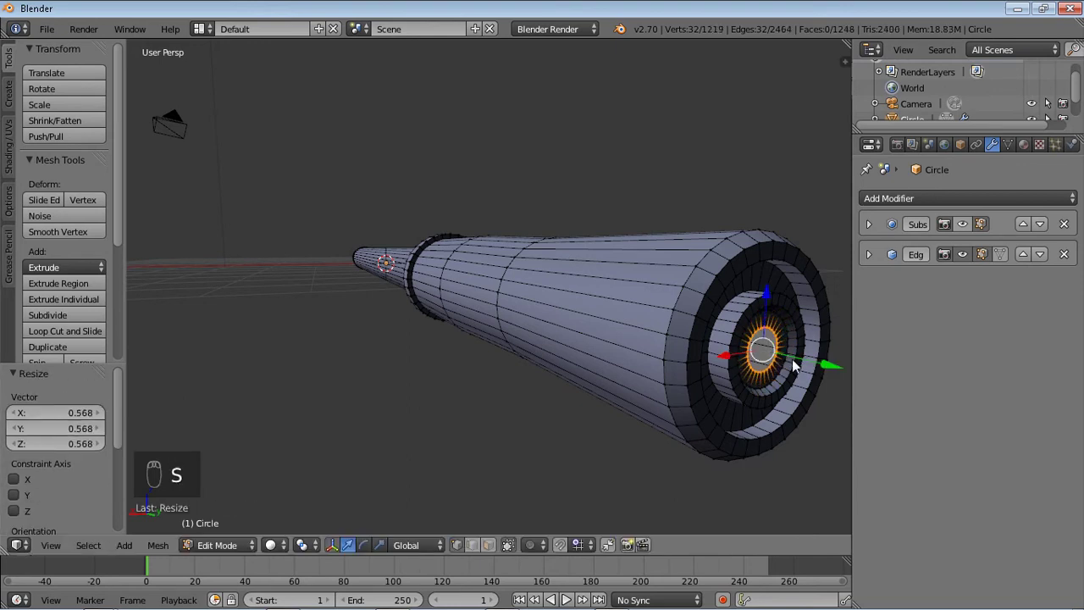
{"action": "key", "text": "e"}
{"action": "key", "text": "alt+m"}
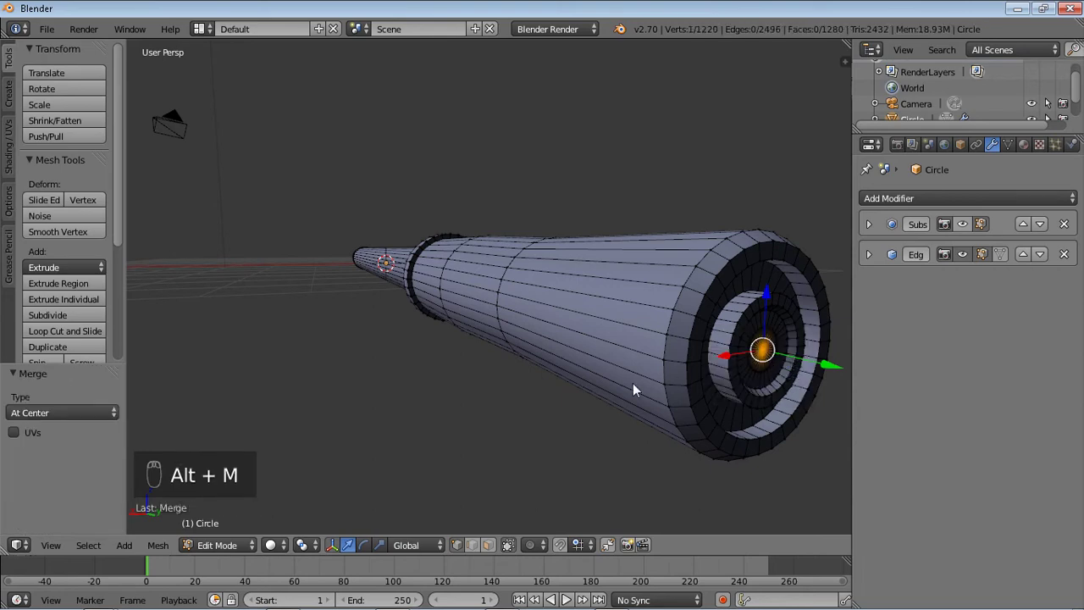
Orbit around the barrel and return to Right Ortho view against the reference.
{"action": "left_click_drag", "start_coordinate": [642, 389], "coordinate": [680, 388]}
{"action": "middle_click", "coordinate": [692, 387]}
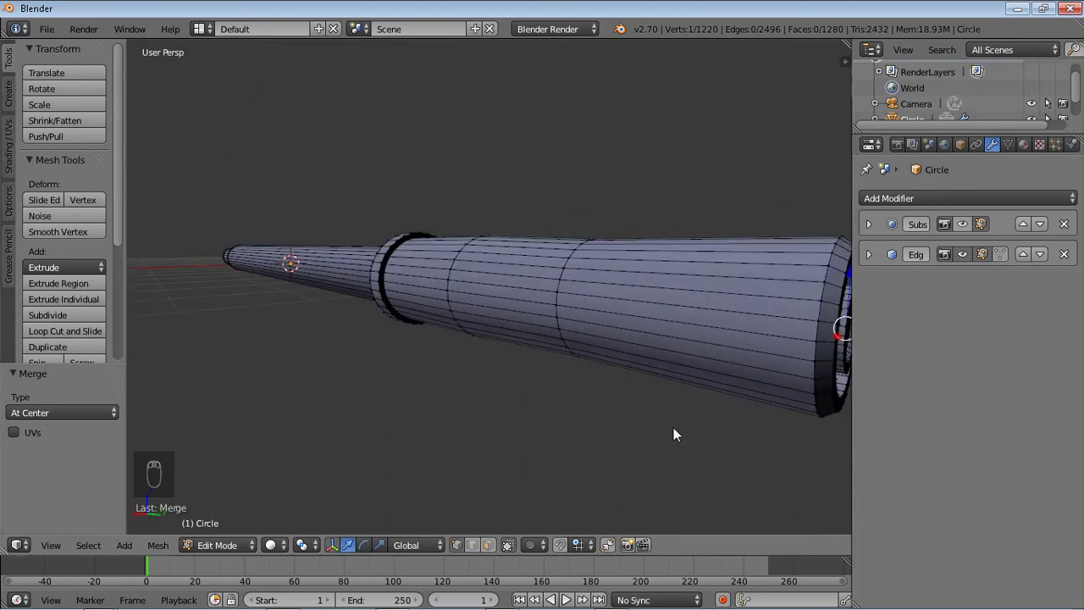
{"action": "key", "text": "KP_3"}
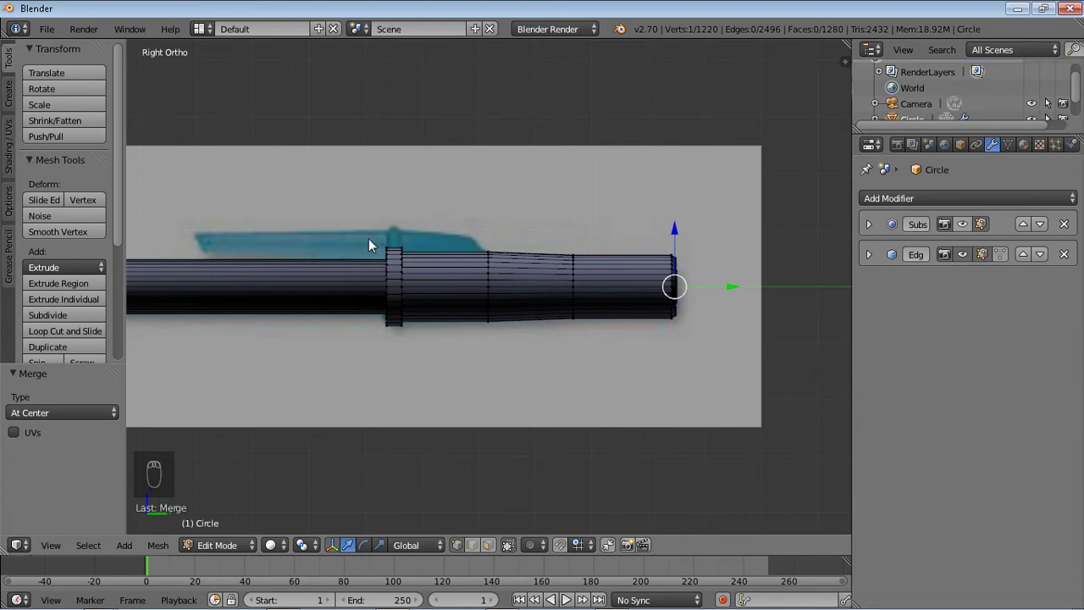
{"action": "left_click_drag", "start_coordinate": [375, 245], "coordinate": [341, 238]}
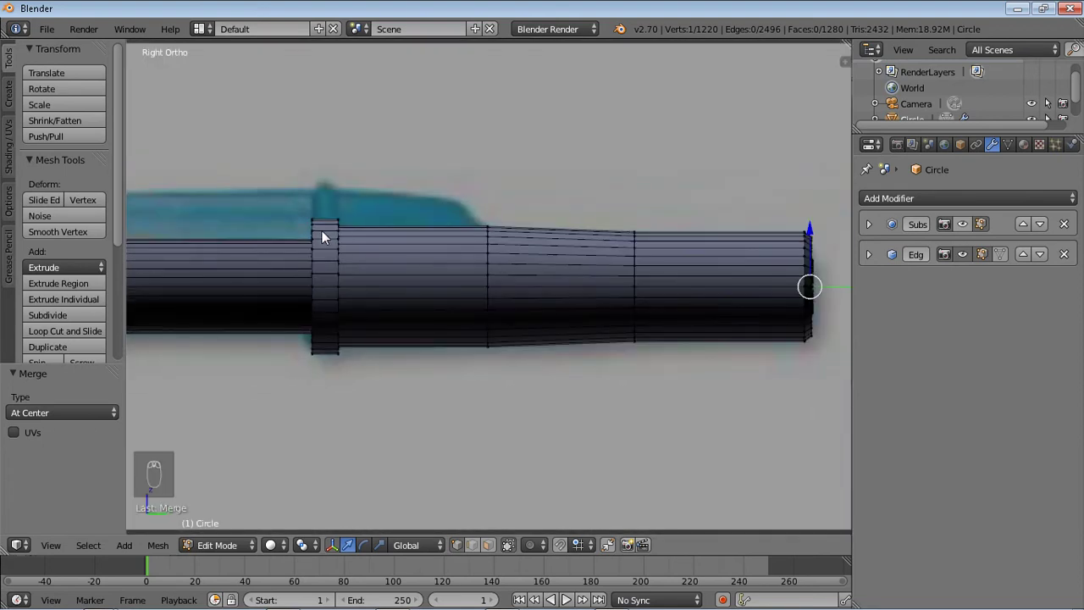
{"action": "left_click_drag", "start_coordinate": [327, 235], "coordinate": [482, 270]}
{"action": "key", "text": "ctrl+Tab"}
{"action": "key", "text": "KP_3"}
{"action": "left_click_drag", "start_coordinate": [330, 230], "coordinate": [296, 238]}
{"action": "middle_click", "coordinate": [312, 267]}
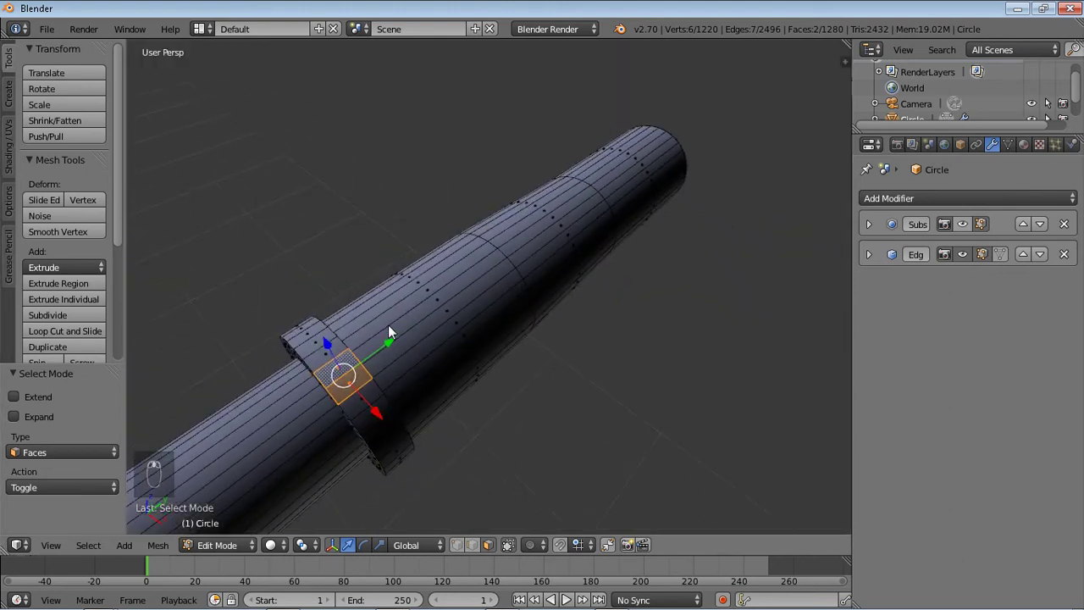
{"action": "left_click_drag", "start_coordinate": [331, 362], "coordinate": [317, 354]}
{"action": "left_click_drag", "start_coordinate": [319, 357], "coordinate": [374, 397]}
{"action": "key", "text": "KP_3"}
{"action": "left_click", "coordinate": [374, 395]}
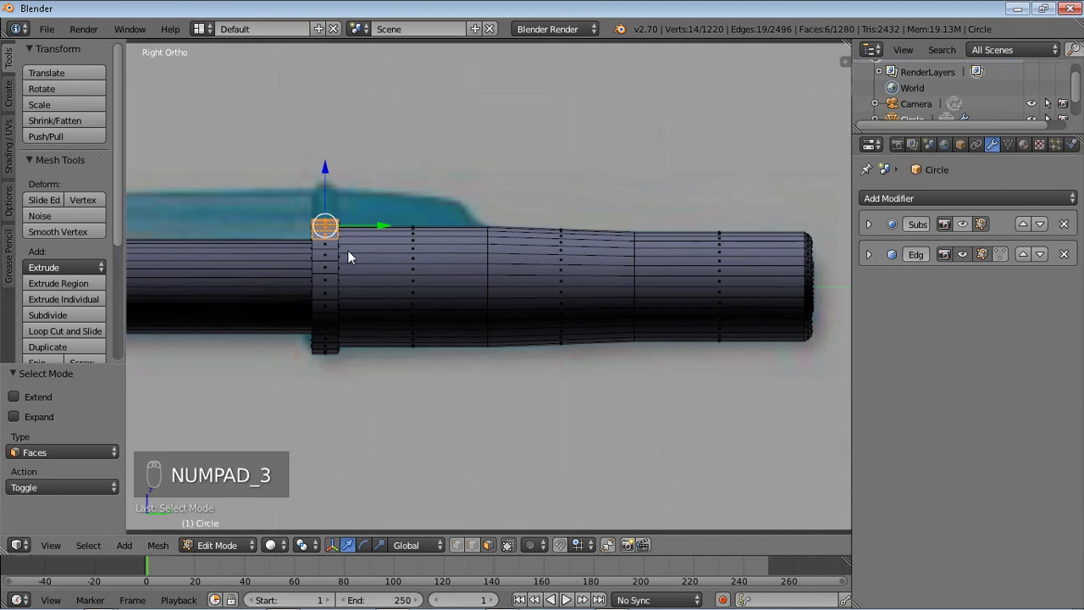
{"action": "key", "text": "e"}
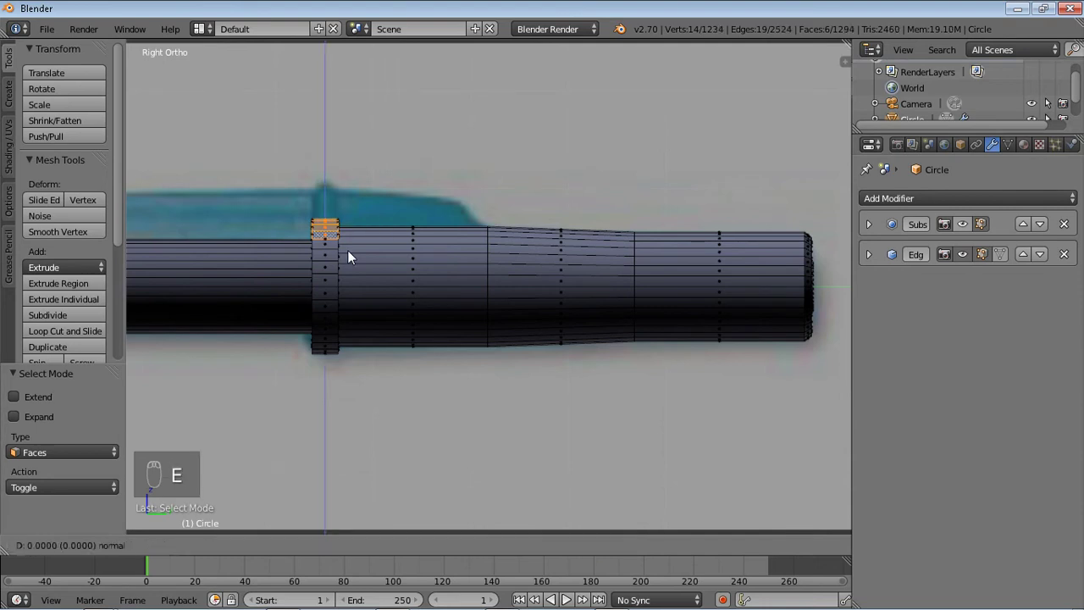
{"action": "key", "text": "ctrl+z"}
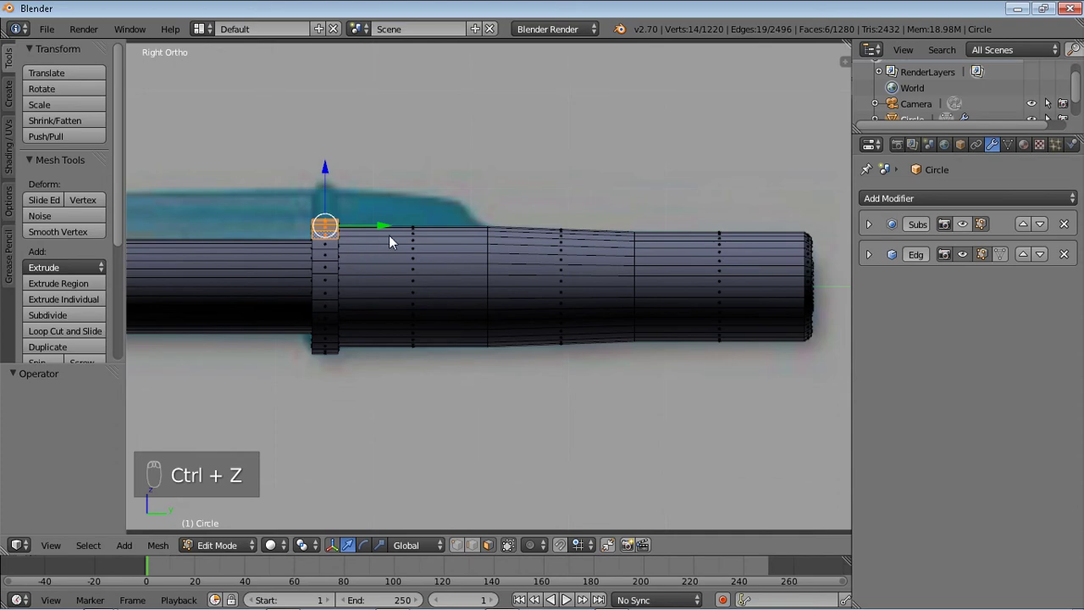
{"action": "left_click_drag", "start_coordinate": [442, 227], "coordinate": [435, 282]}
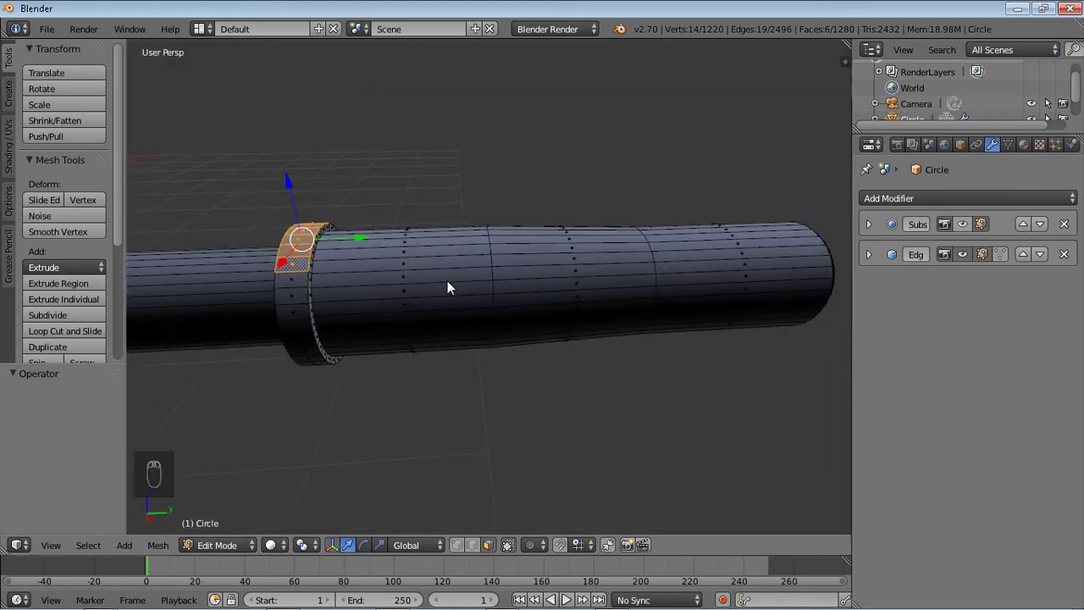
{"action": "left_click_drag", "start_coordinate": [454, 295], "coordinate": [431, 241]}
{"action": "key", "text": "KP_3"}
{"action": "left_click_drag", "start_coordinate": [452, 239], "coordinate": [452, 239]}
{"action": "key", "text": "ctrl+Tab"}
{"action": "left_click_drag", "start_coordinate": [443, 238], "coordinate": [392, 254]}
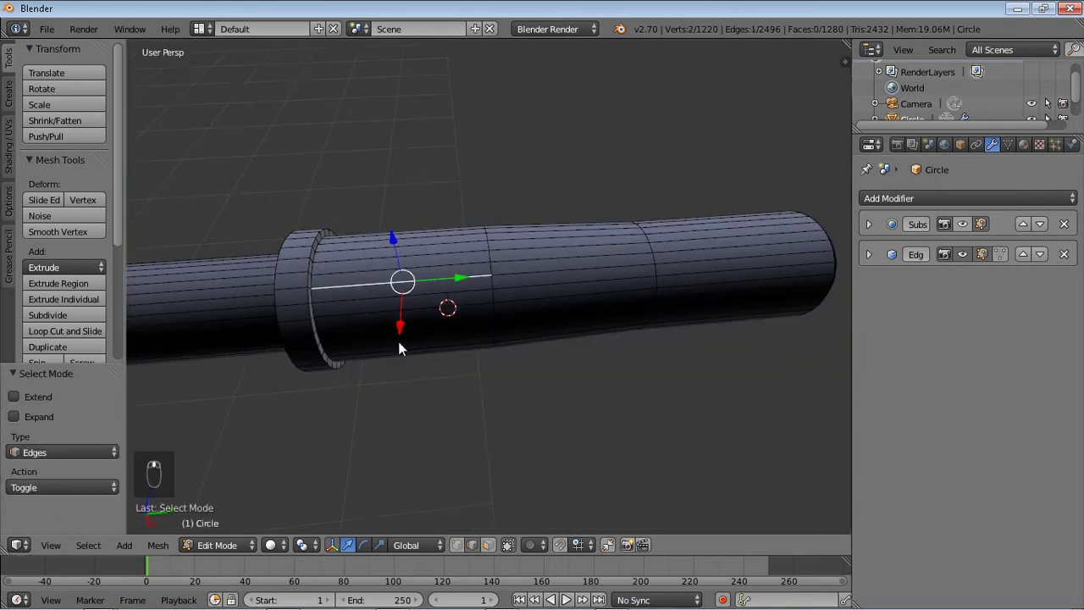
{"action": "key", "text": "KP_7"}
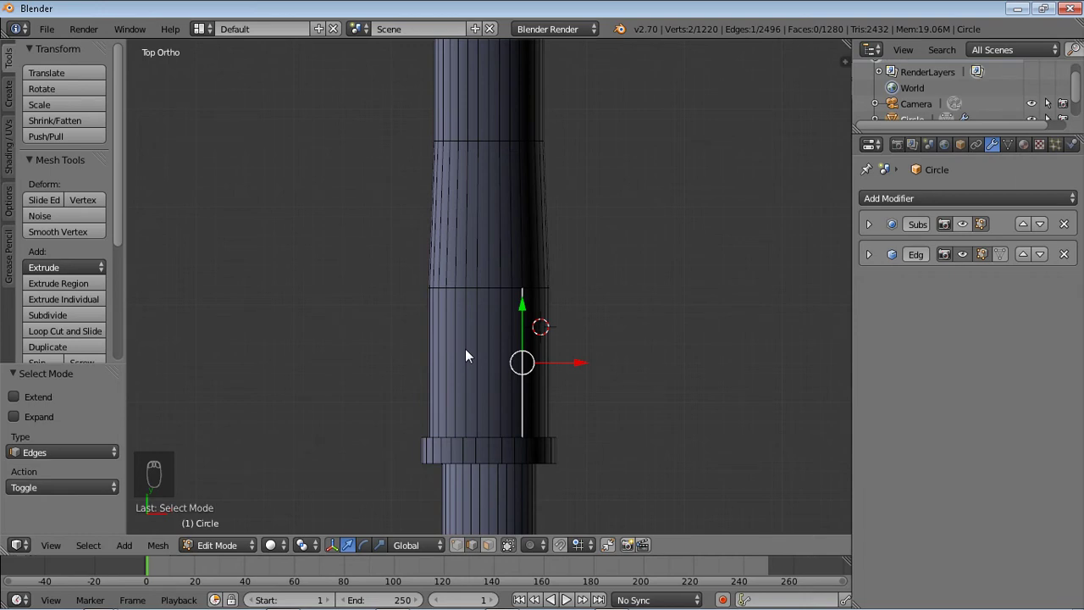
{"action": "left_click_drag", "start_coordinate": [463, 356], "coordinate": [558, 356]}
{"action": "key", "text": "KP_3"}
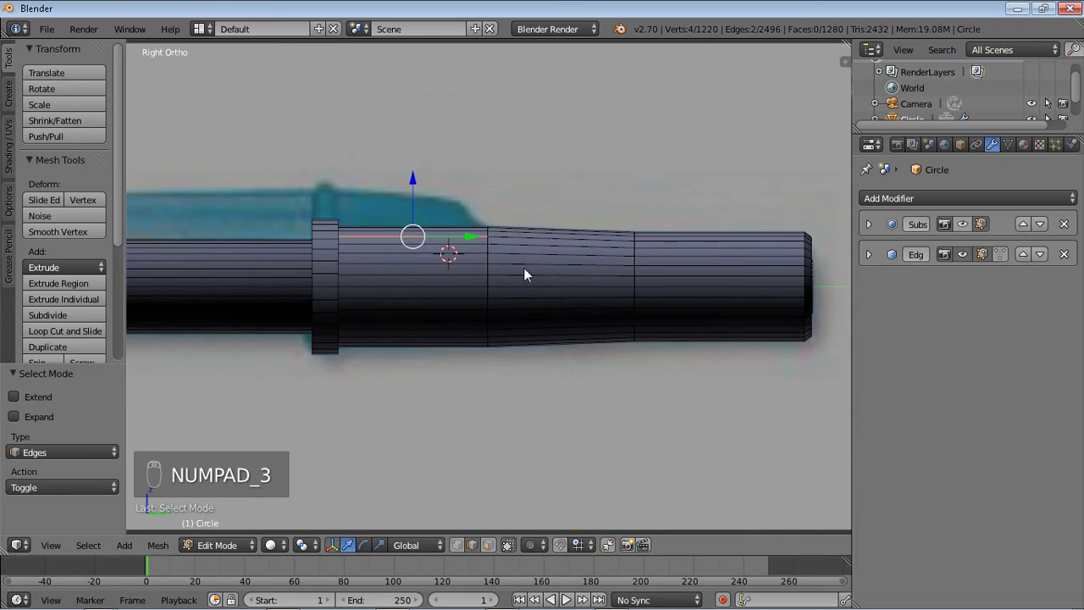
{"action": "key", "text": "e"}
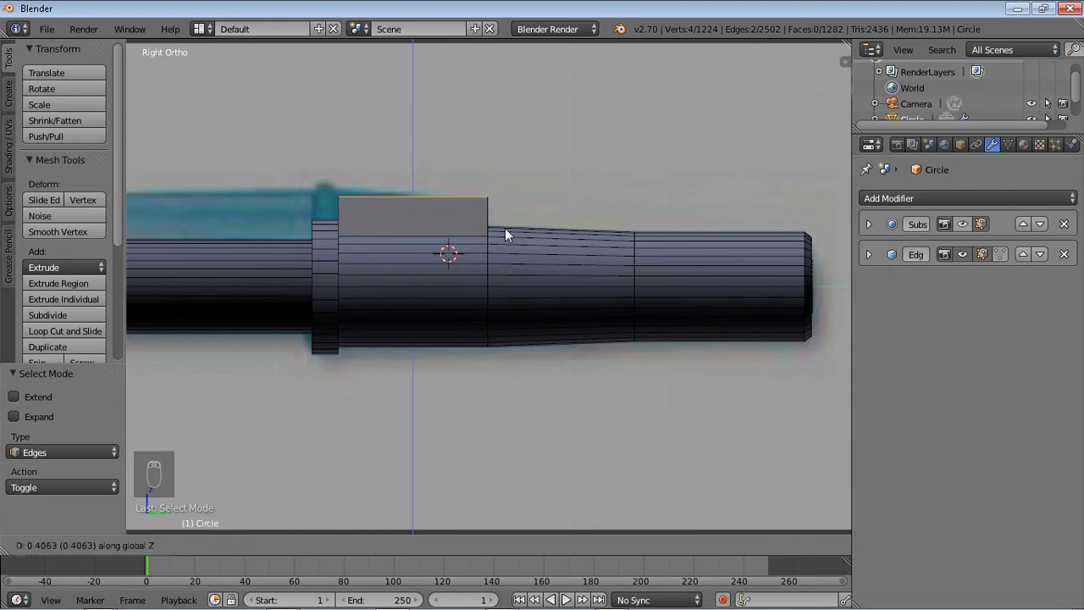
{"action": "key", "text": "r"}
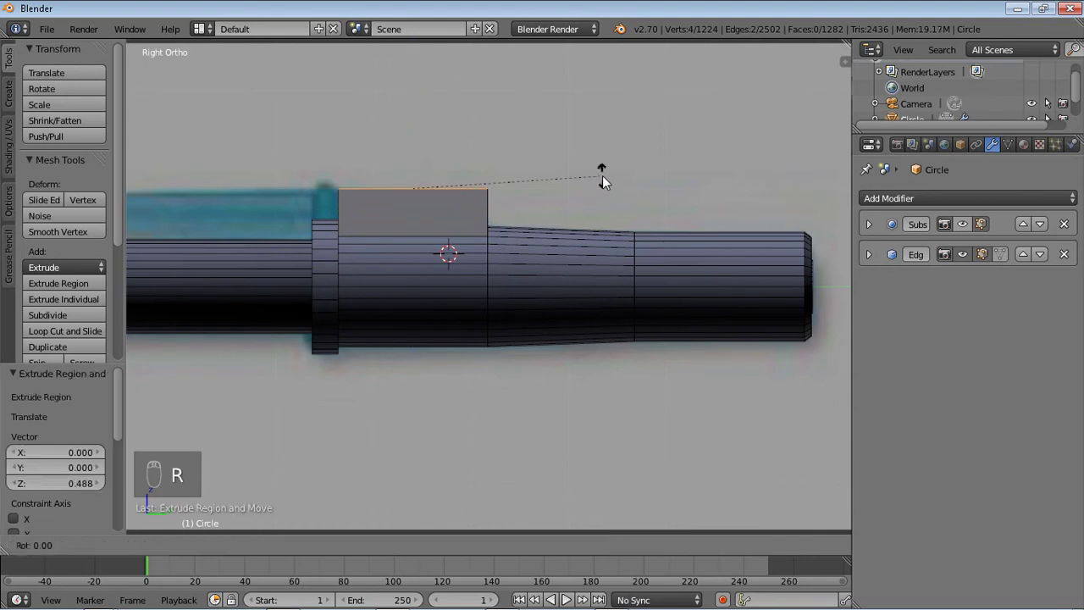
{"action": "key", "text": "z"}
{"action": "key", "text": "ctrl+z"}
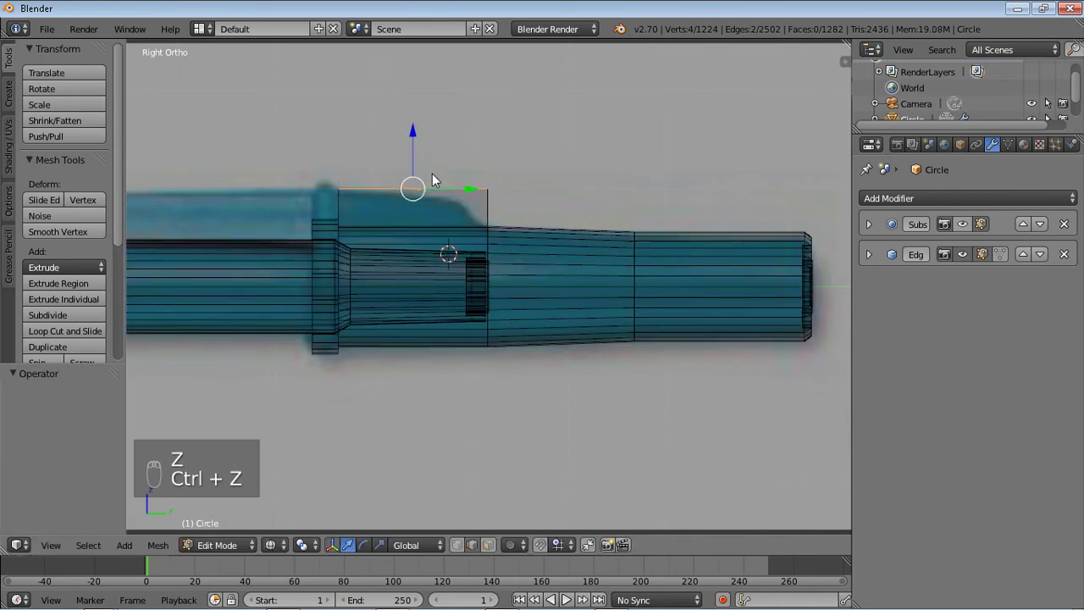
{"action": "left_click_drag", "start_coordinate": [416, 147], "coordinate": [416, 174]}
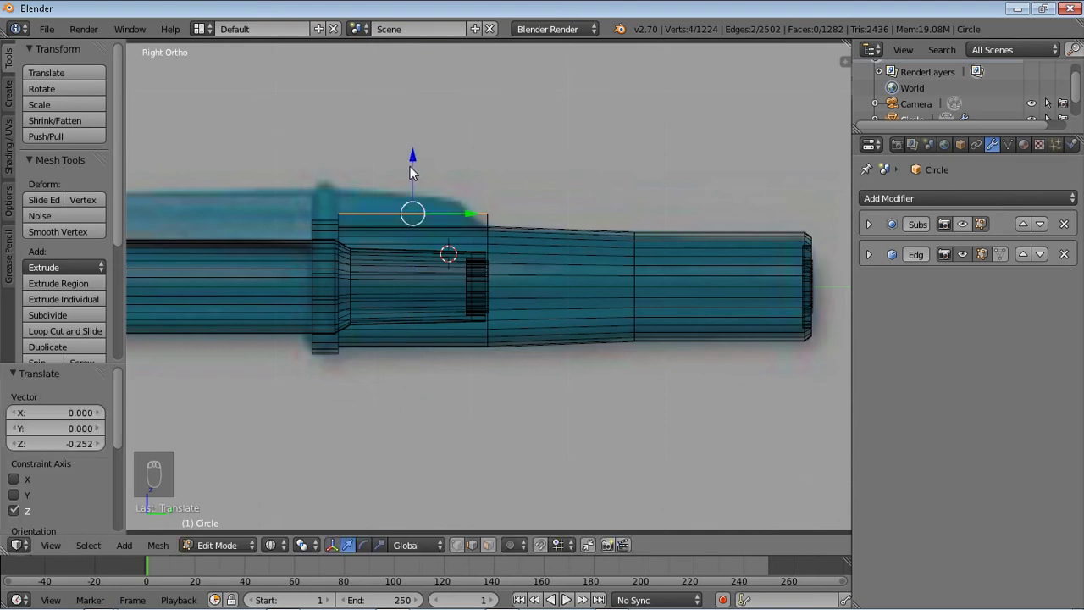
{"action": "left_click_drag", "start_coordinate": [502, 195], "coordinate": [491, 218]}
{"action": "key", "text": "ctrl+Tab"}
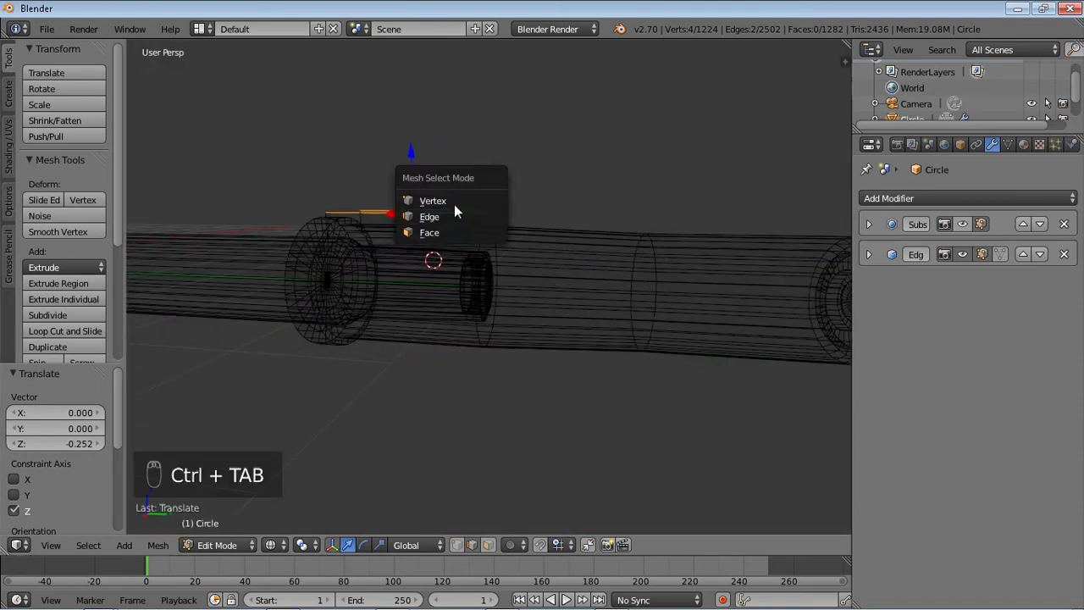
{"action": "left_click_drag", "start_coordinate": [492, 225], "coordinate": [508, 217]}
{"action": "key", "text": "ctrl+z"}
{"action": "key", "text": "ctrl+z"}
{"action": "key", "text": "ctrl+z"}
{"action": "key", "text": "ctrl+z"}
{"action": "key", "text": "ctrl+z"}
{"action": "key", "text": "ctrl+z"}
{"action": "key", "text": "ctrl+z"}
{"action": "key", "text": "ctrl+z"}
{"action": "key", "text": "ctrl+z"}
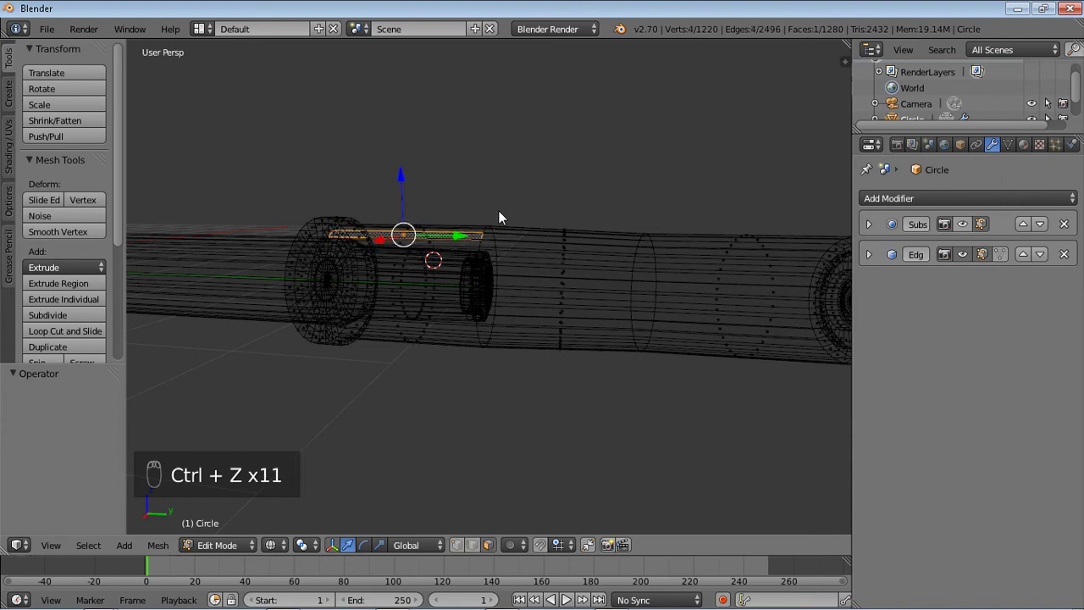
{"action": "key", "text": "KP_3"}
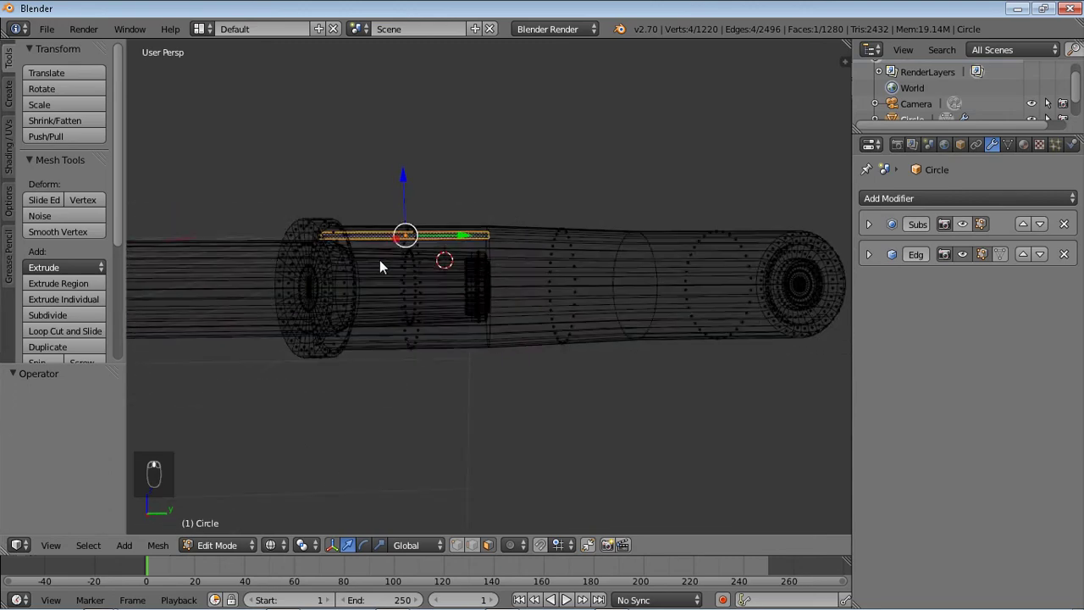
{"action": "key", "text": "KP_3"}
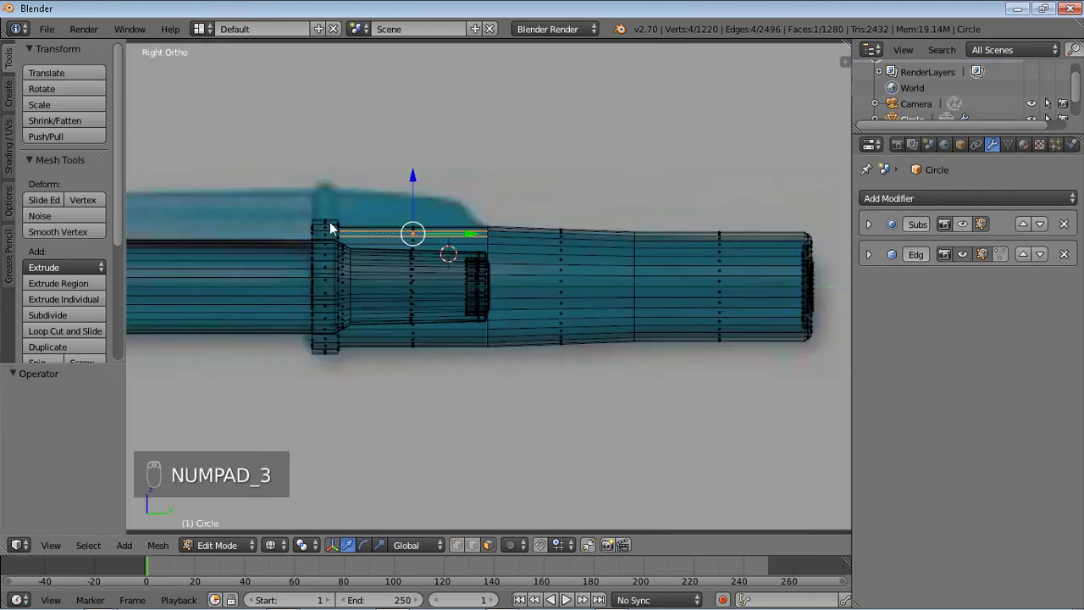
{"action": "left_click_drag", "start_coordinate": [334, 225], "coordinate": [320, 233]}
{"action": "key", "text": "KP_7"}
Select the top faces across the grip ring and barrel for the clip, ending in Right view.
{"action": "key", "text": "z"}
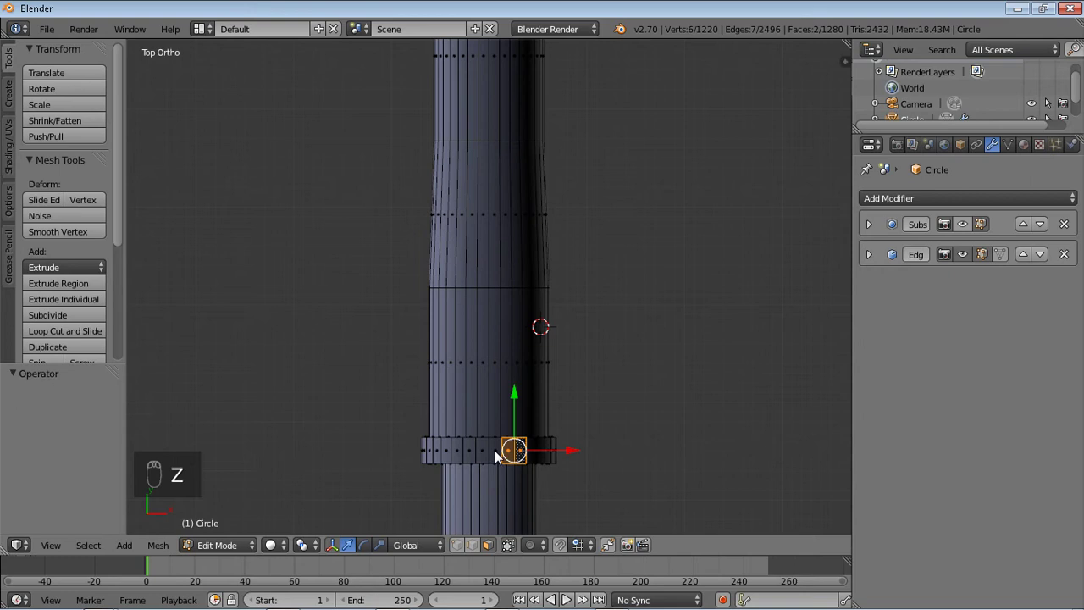
{"action": "left_click_drag", "start_coordinate": [504, 457], "coordinate": [517, 414]}
{"action": "left_click_drag", "start_coordinate": [502, 376], "coordinate": [509, 373]}
{"action": "left_click_drag", "start_coordinate": [509, 372], "coordinate": [514, 369]}
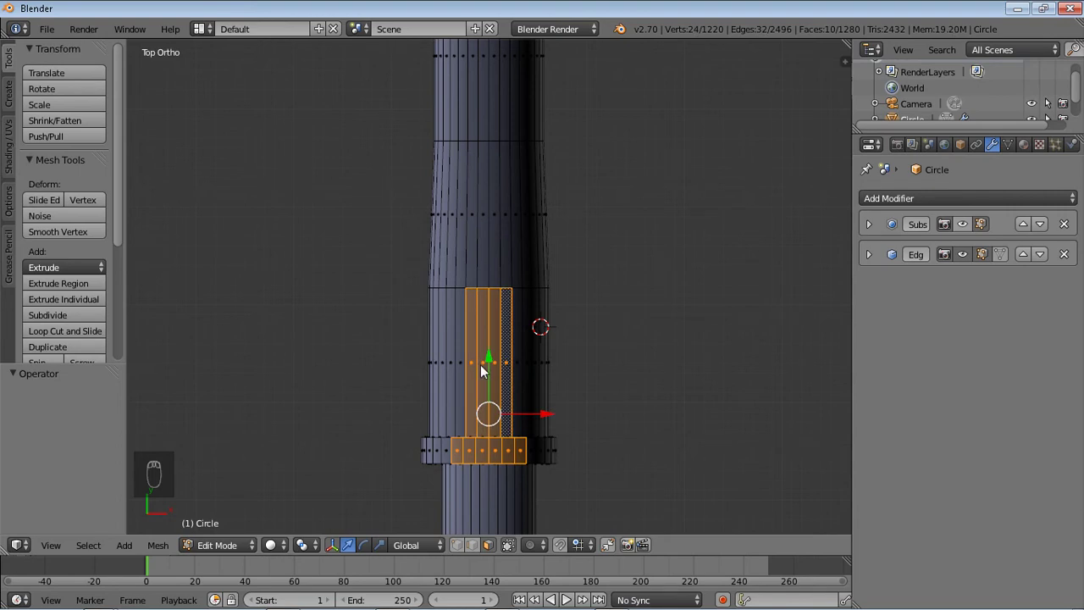
{"action": "left_click_drag", "start_coordinate": [469, 369], "coordinate": [608, 424]}
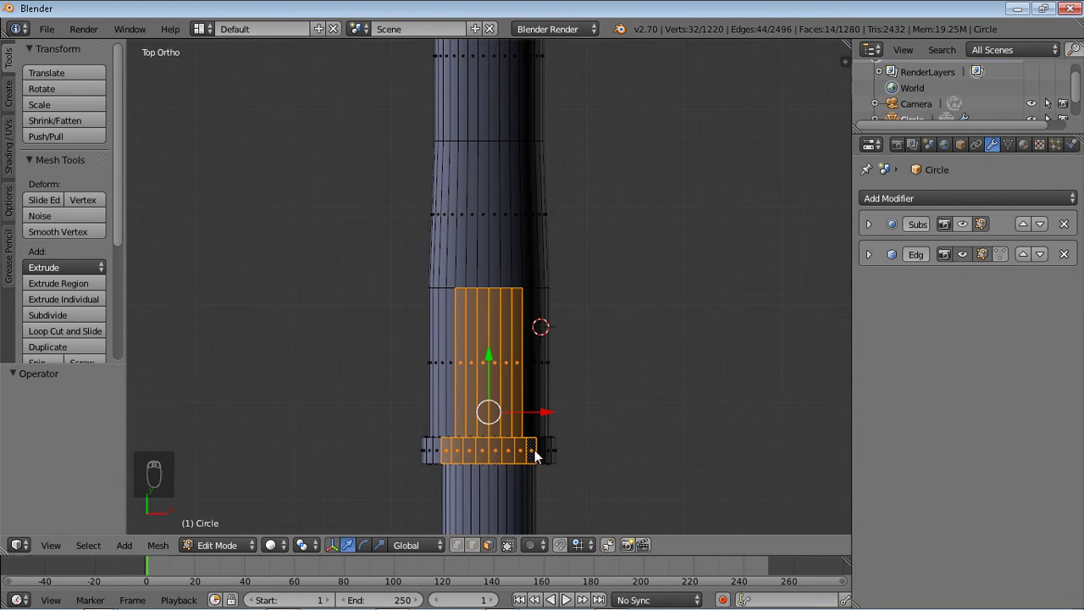
{"action": "key", "text": "KP_7"}
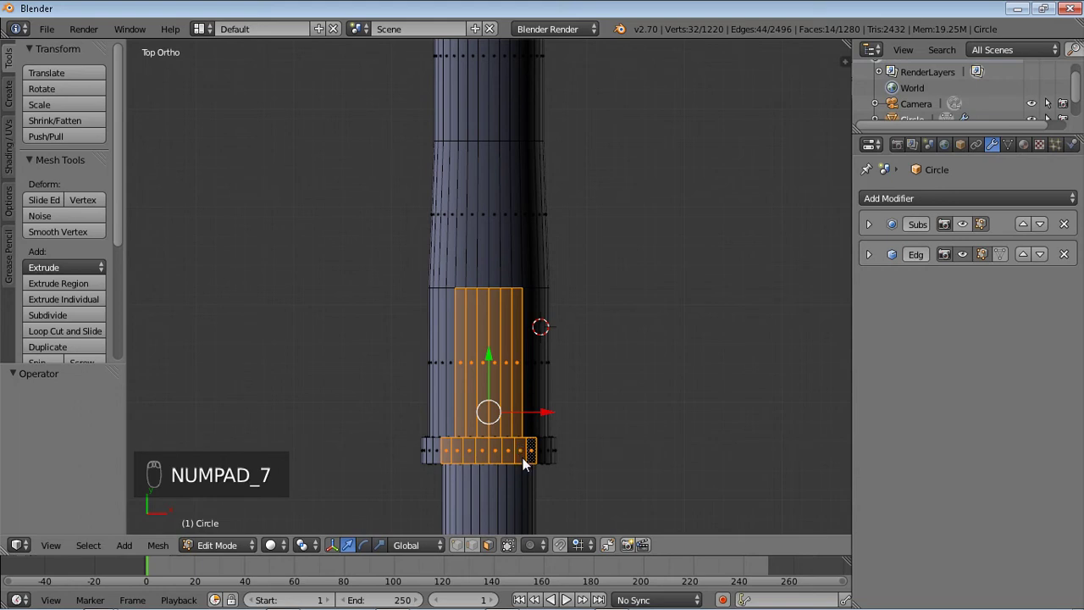
{"action": "key", "text": "KP_3"}
Extrude the clip faces upward and narrow the raised strip across its width.
{"action": "key", "text": "e"}
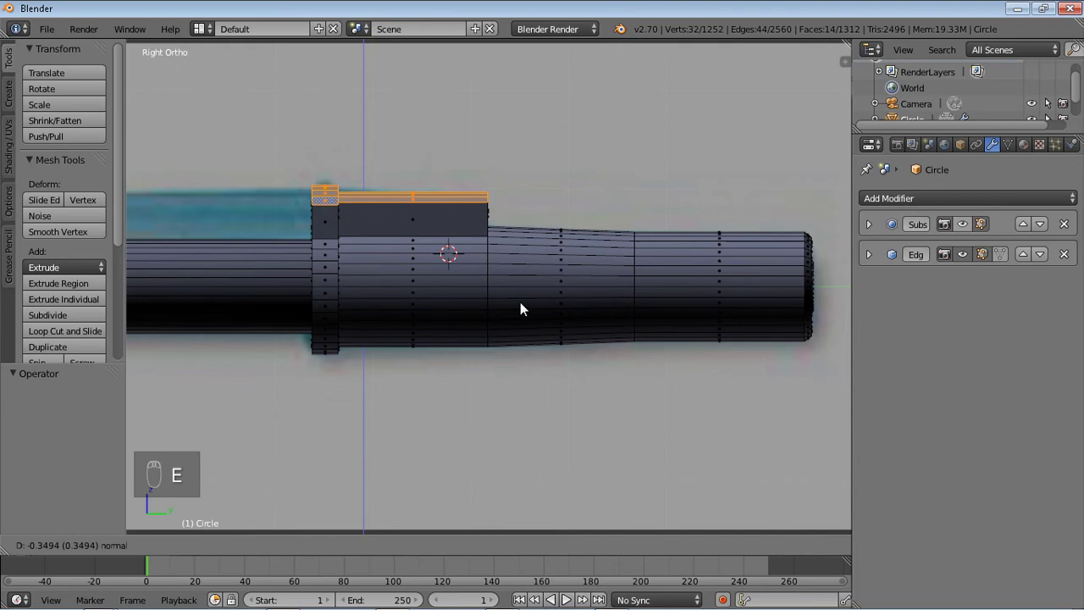
{"action": "key", "text": "KP_7"}
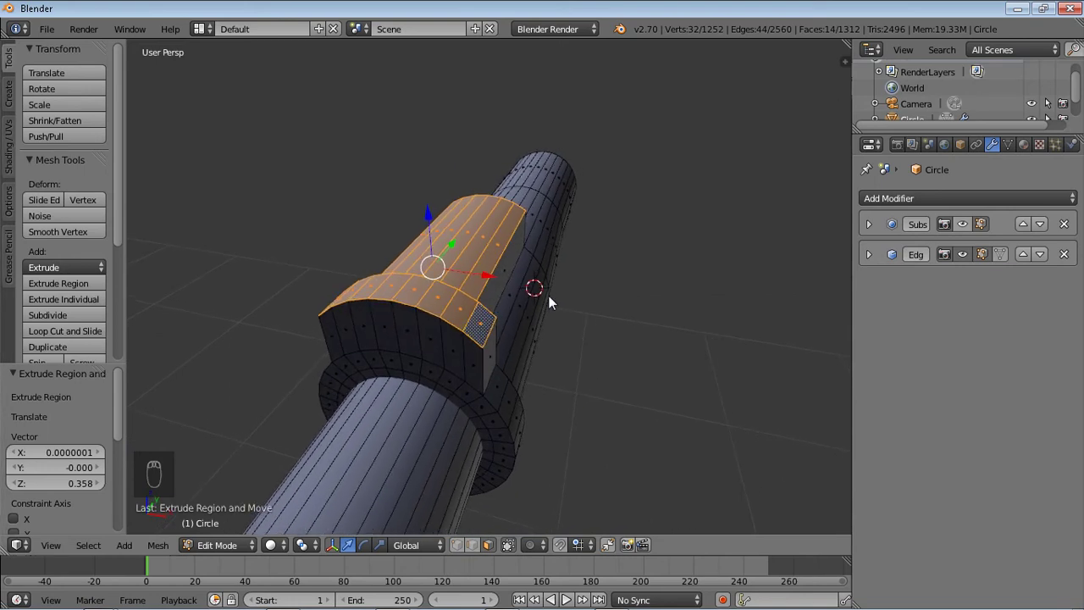
{"action": "key", "text": "s"}
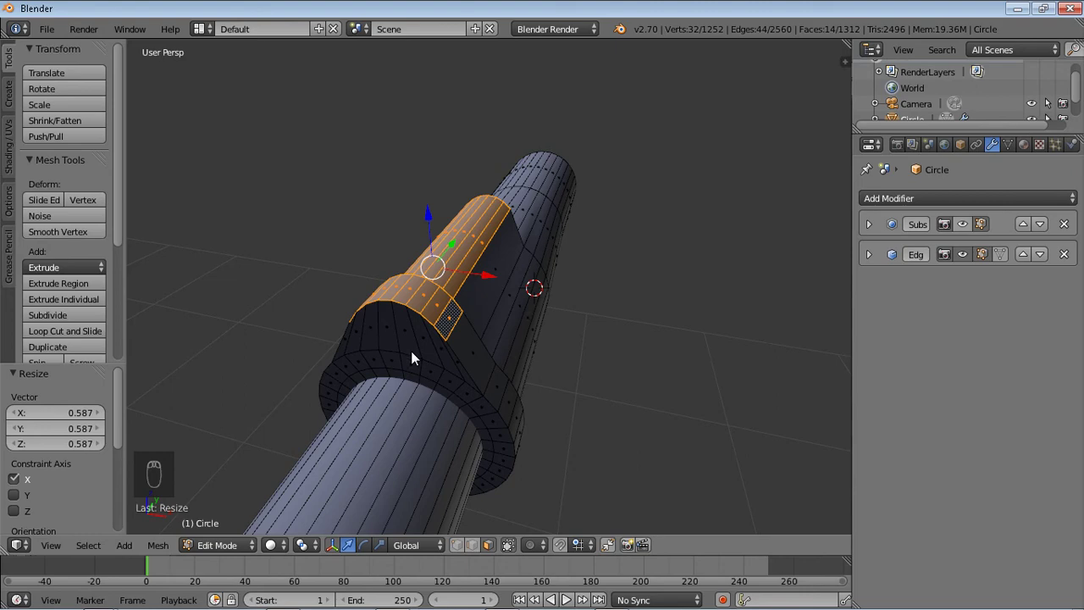
Knife-cut new edges across the grip ring's front face beside the strip.
{"action": "middle_click", "coordinate": [417, 357]}
{"action": "middle_click", "coordinate": [447, 340]}
{"action": "middle_click", "coordinate": [457, 333]}
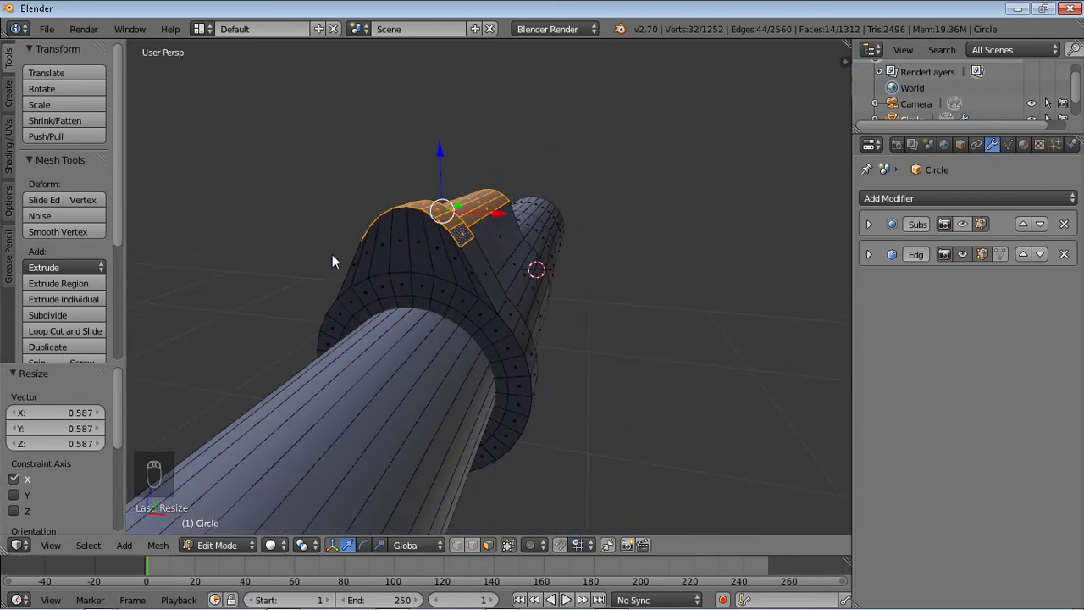
{"action": "key", "text": "k"}
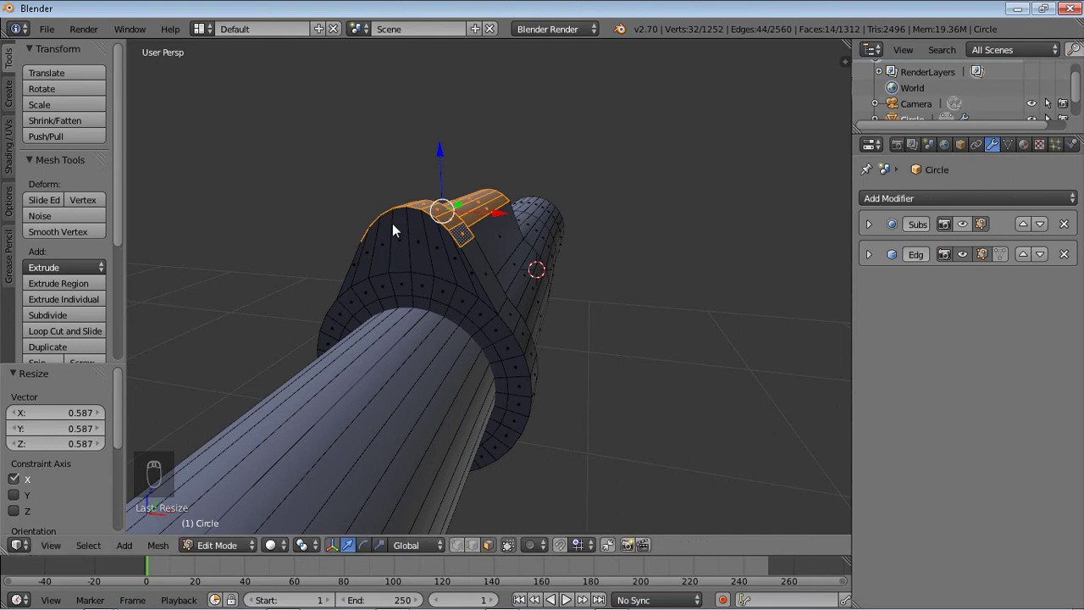
{"action": "key", "text": "k"}
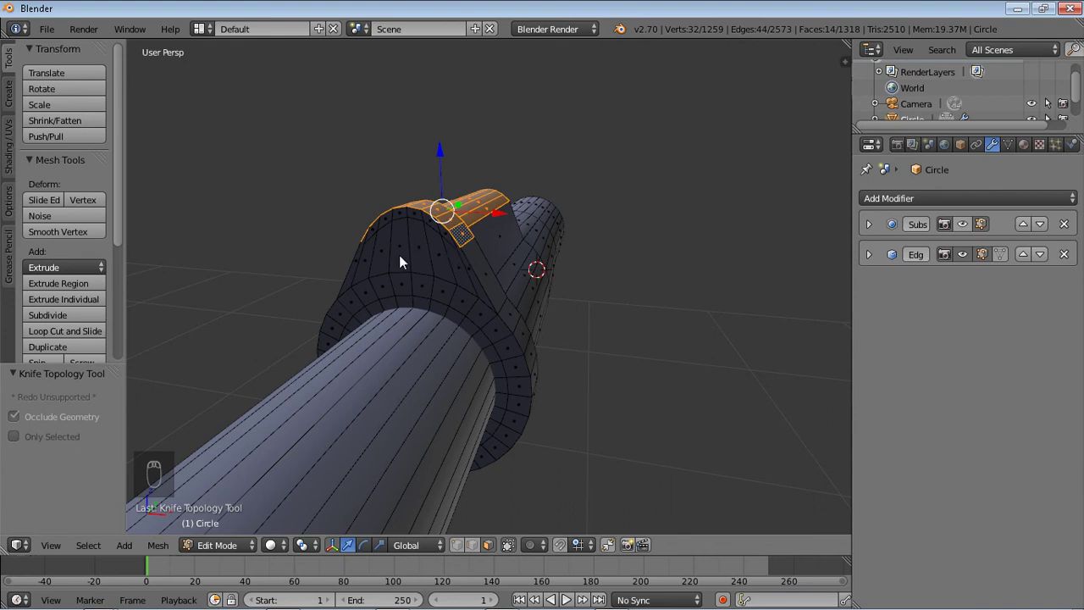
Extrude the ring's front faces forward twice along the barrel to form the clip.
{"action": "key", "text": "Tab"}
{"action": "key", "text": "Tab"}
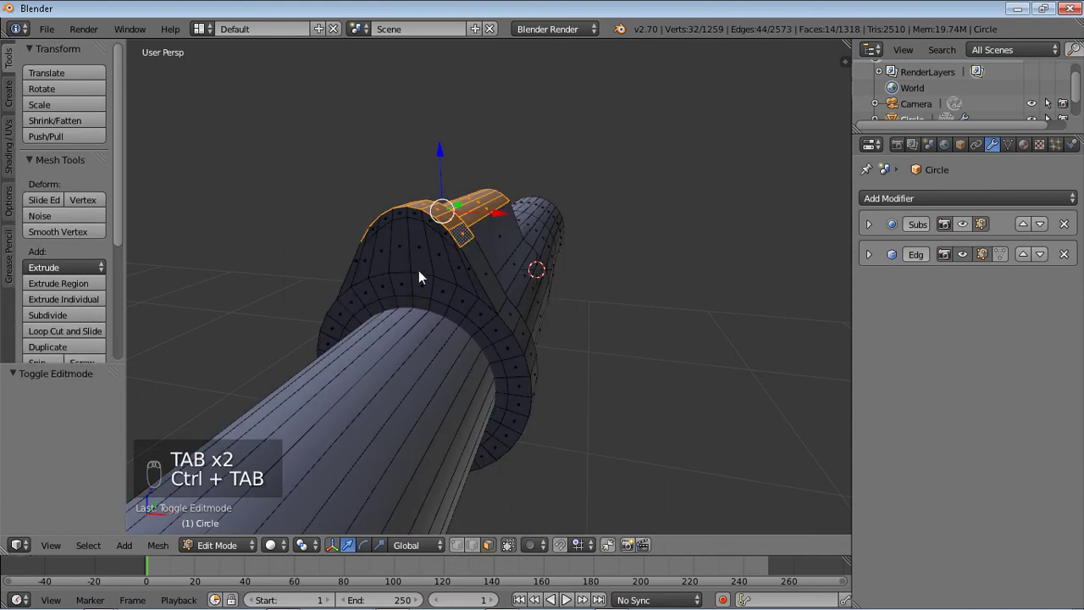
{"action": "left_click_drag", "start_coordinate": [465, 266], "coordinate": [445, 263]}
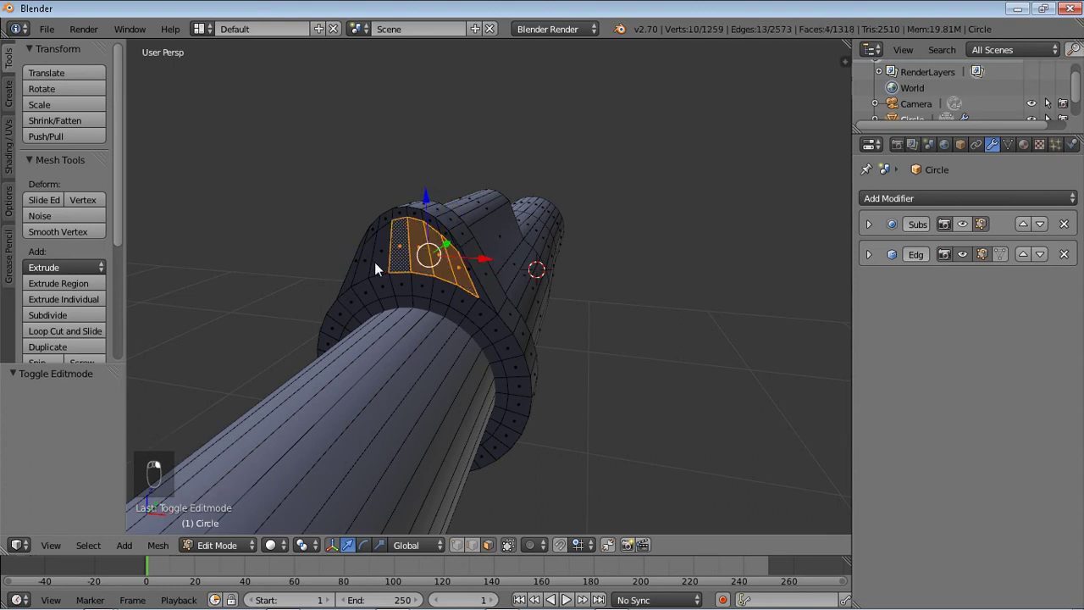
{"action": "key", "text": "KP_3"}
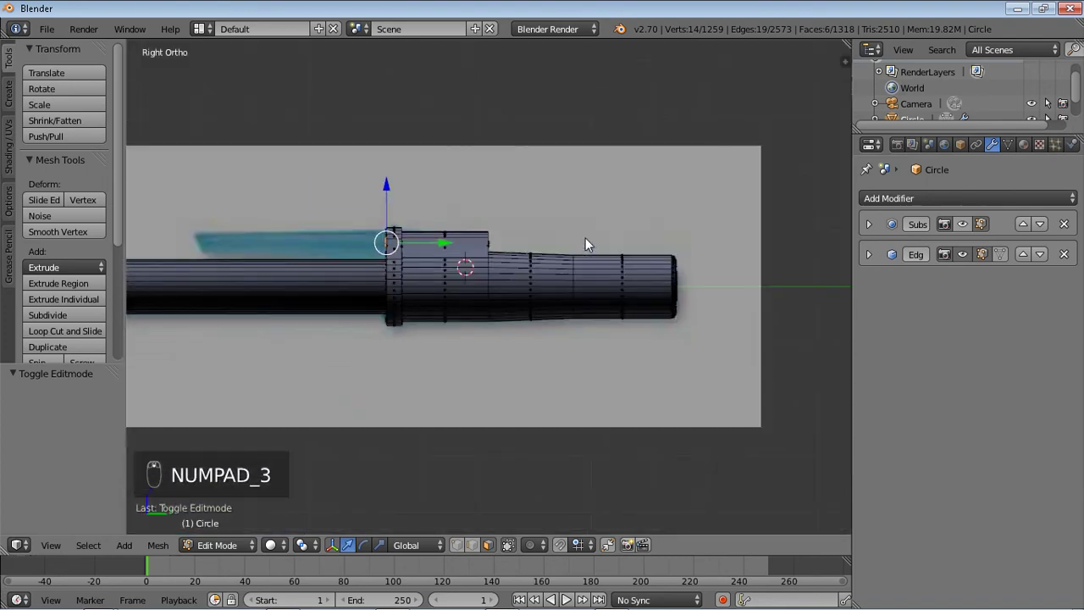
{"action": "key", "text": "e"}
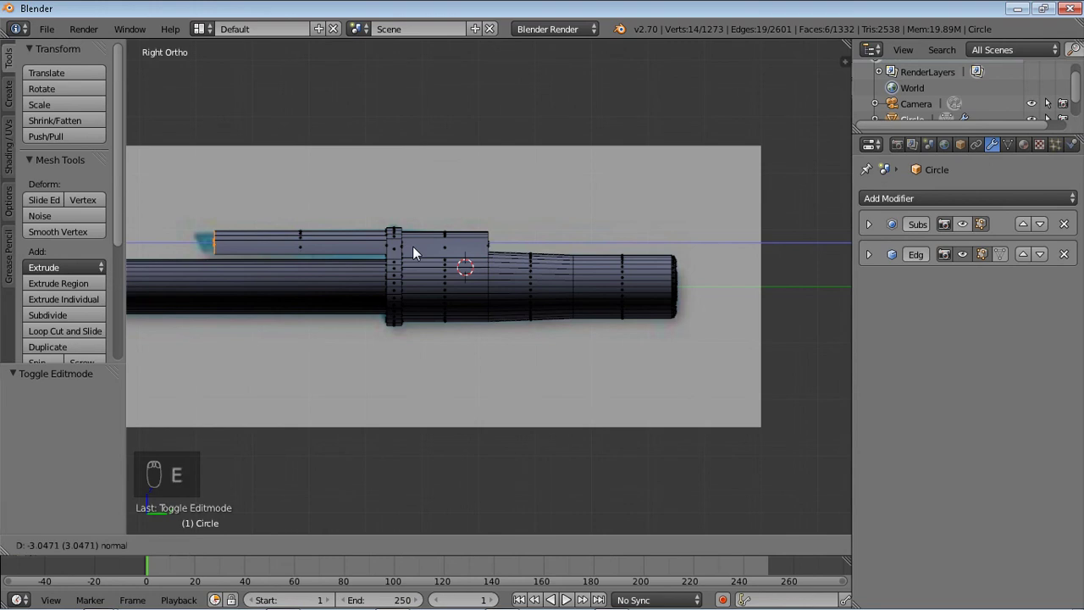
{"action": "key", "text": "e"}
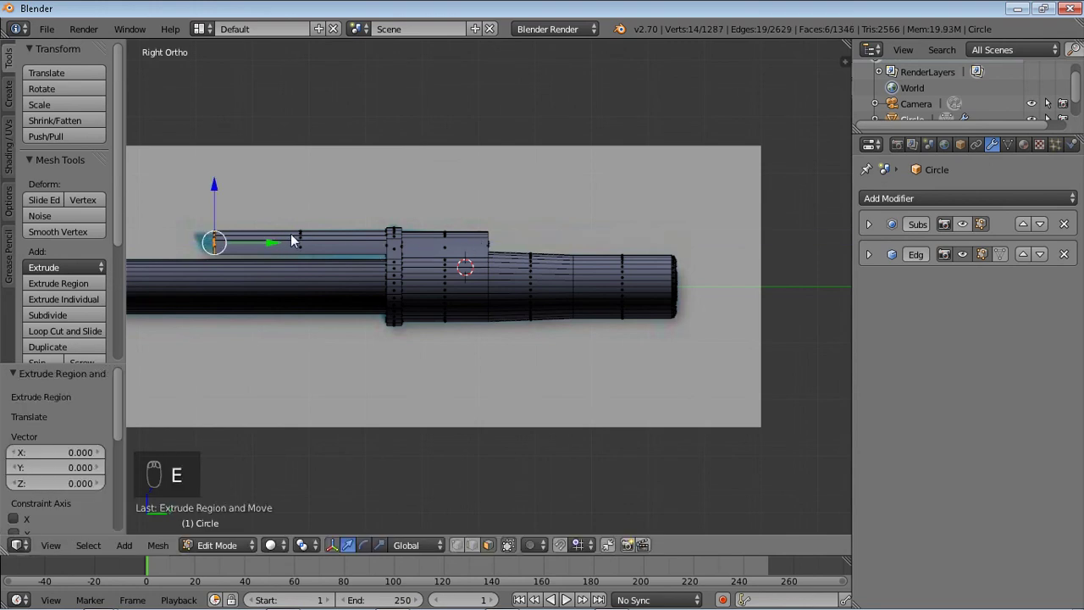
Pull out, tilt and enlarge the clip's tip into a slanted end.
{"action": "left_click_drag", "start_coordinate": [282, 245], "coordinate": [338, 217]}
{"action": "key", "text": "r"}
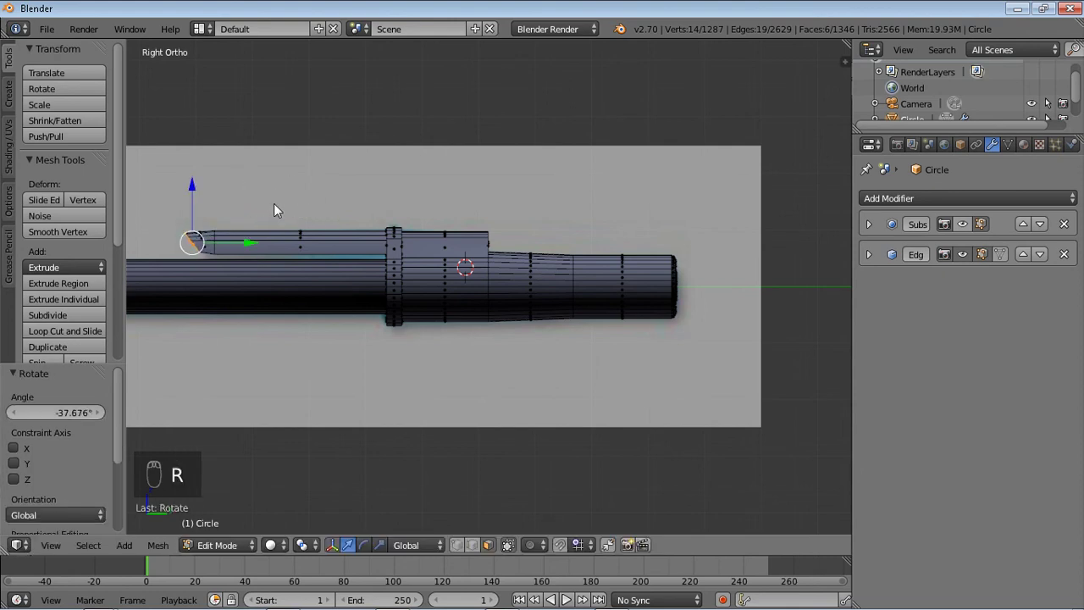
{"action": "key", "text": "s"}
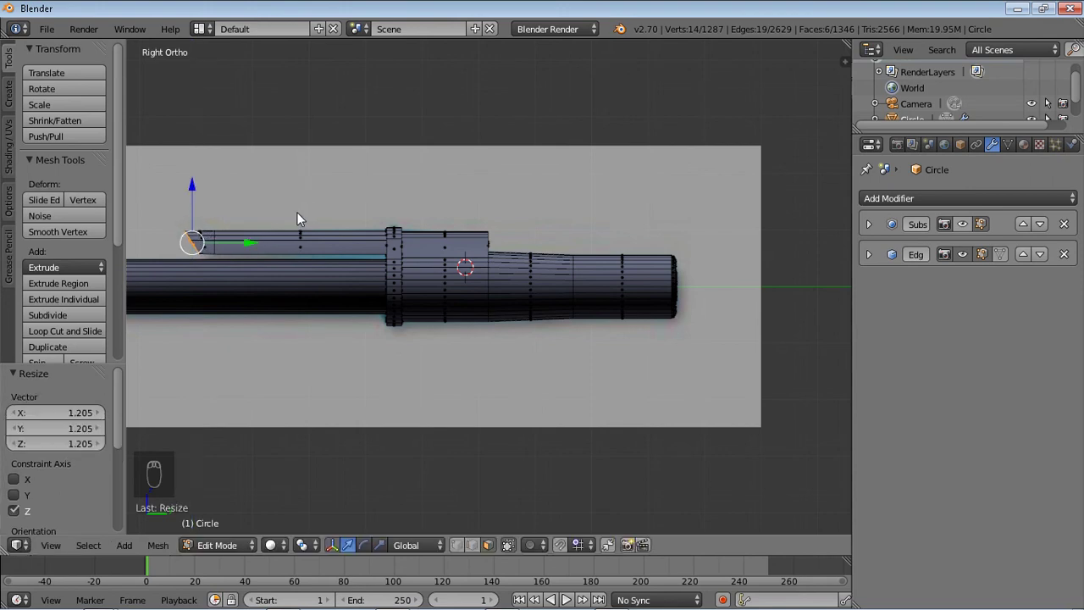
{"action": "key", "text": "Tab"}
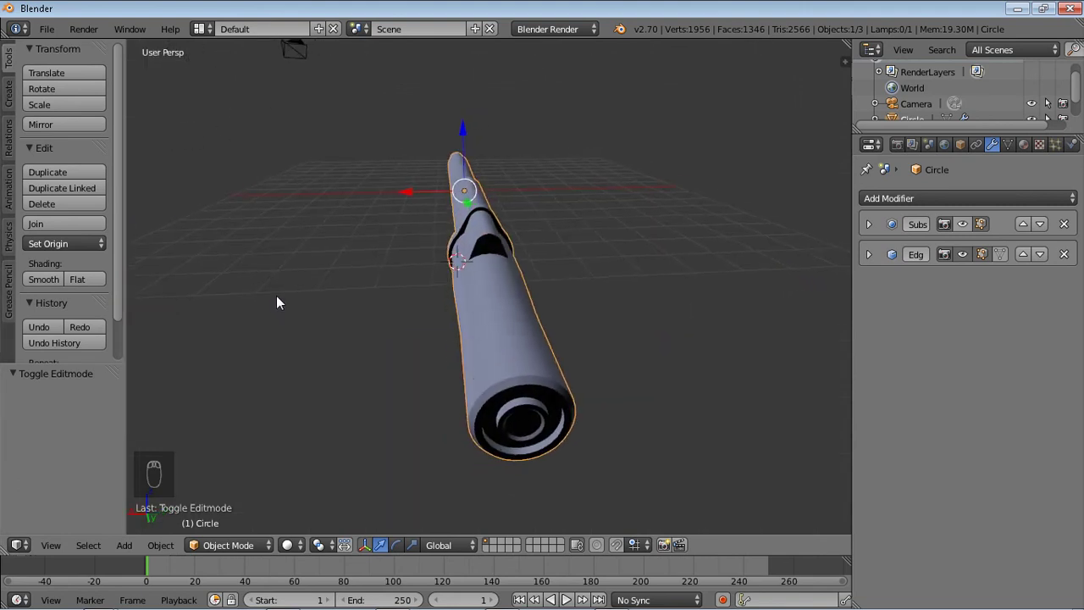
View the pen from the side and reopen the mesh for editing in wireframe.
{"action": "key", "text": "KP_3"}
{"action": "key", "text": "z"}
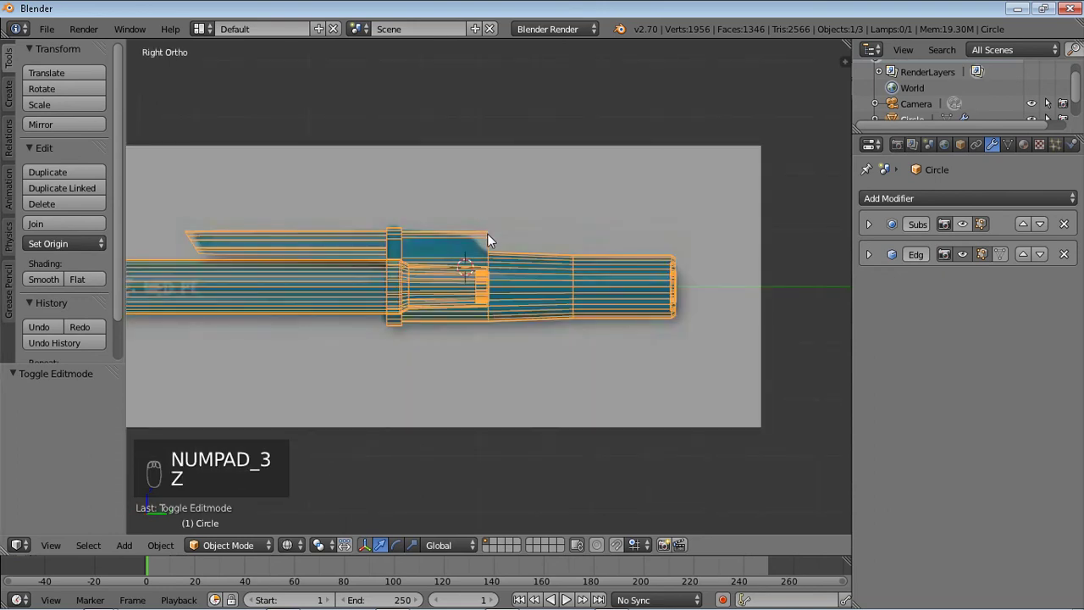
{"action": "key", "text": "ctrl+Tab"}
{"action": "key", "text": "ctrl+Tab"}
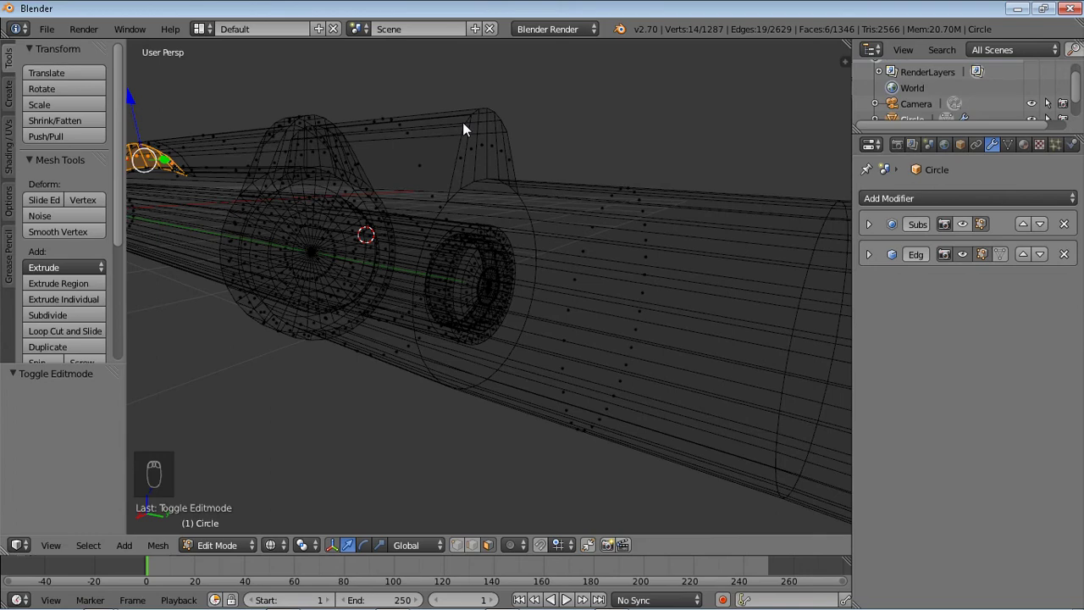
Add a loop cut across the clip and select the new loop's vertices.
{"action": "key", "text": "ctrl+r"}
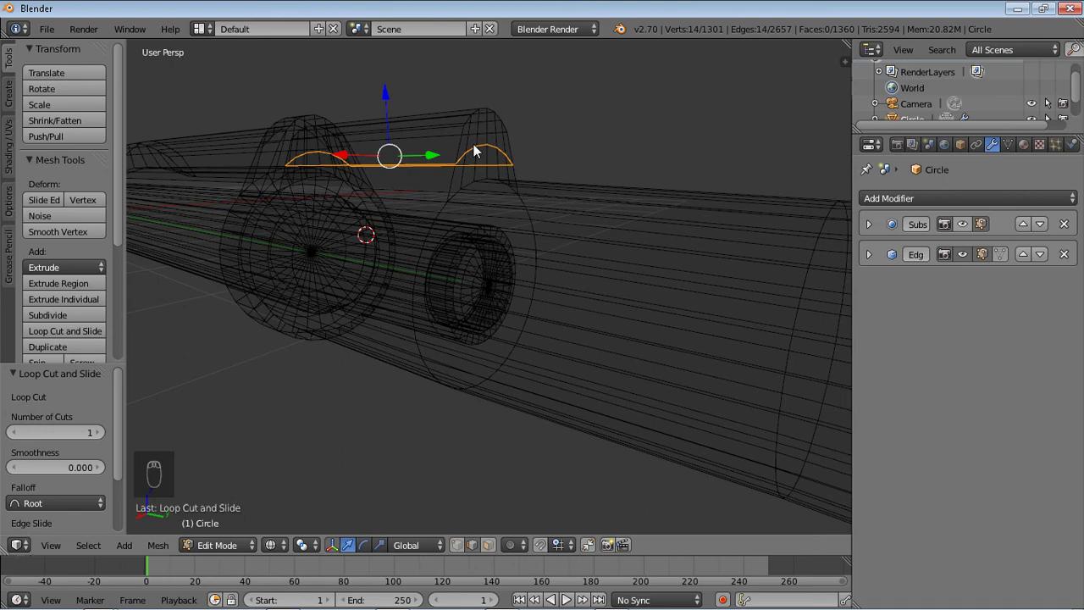
{"action": "key", "text": "ctrl+Tab"}
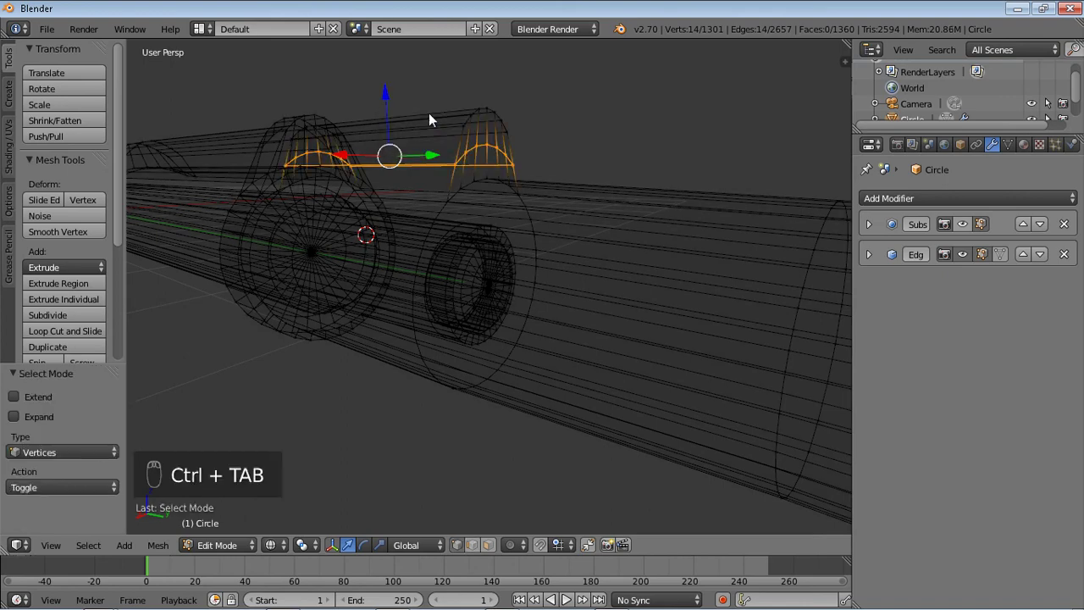
{"action": "left_click_drag", "start_coordinate": [468, 124], "coordinate": [511, 139]}
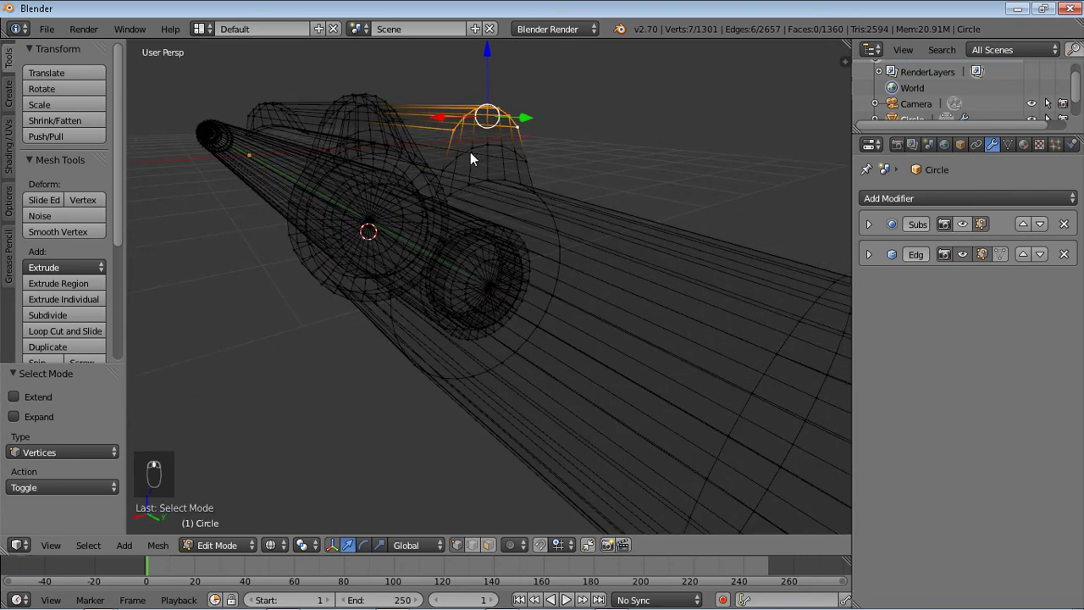
Move the loop vertices along the clip in Right view and orbit to check the shape.
{"action": "key", "text": "KP_3"}
{"action": "left_click_drag", "start_coordinate": [547, 139], "coordinate": [460, 139]}
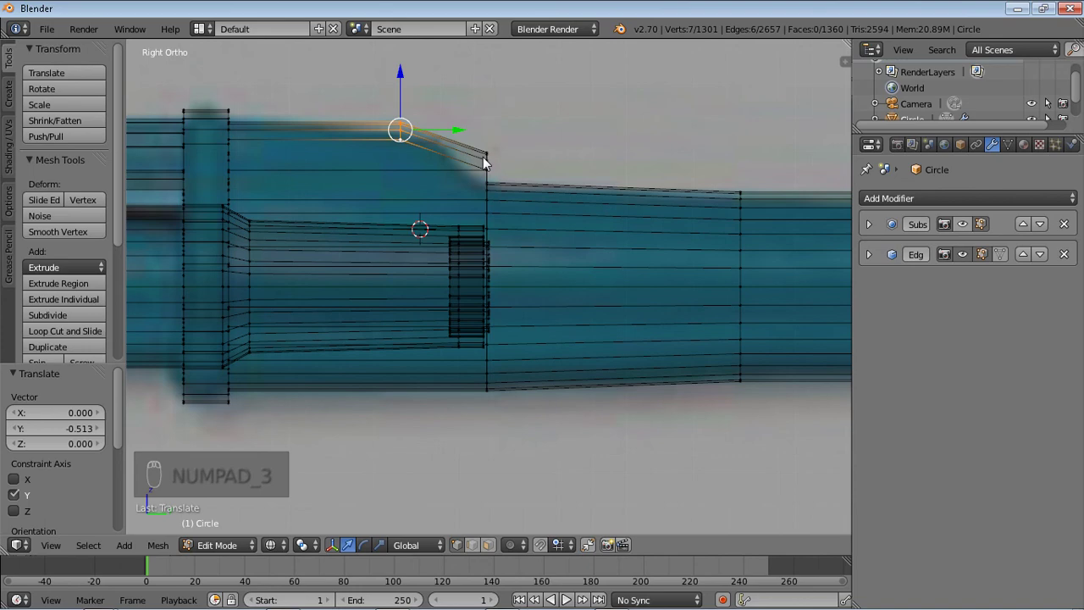
{"action": "left_click_drag", "start_coordinate": [493, 168], "coordinate": [517, 158]}
{"action": "middle_click", "coordinate": [517, 159]}
{"action": "middle_click", "coordinate": [457, 171]}
{"action": "left_click_drag", "start_coordinate": [457, 173], "coordinate": [476, 151]}
{"action": "left_click_drag", "start_coordinate": [476, 151], "coordinate": [496, 148]}
{"action": "left_click_drag", "start_coordinate": [497, 148], "coordinate": [462, 129]}
{"action": "left_click_drag", "start_coordinate": [461, 129], "coordinate": [519, 116]}
Reposition the clip vertices toward the barrel to form the slope, then deselect all.
{"action": "key", "text": "c"}
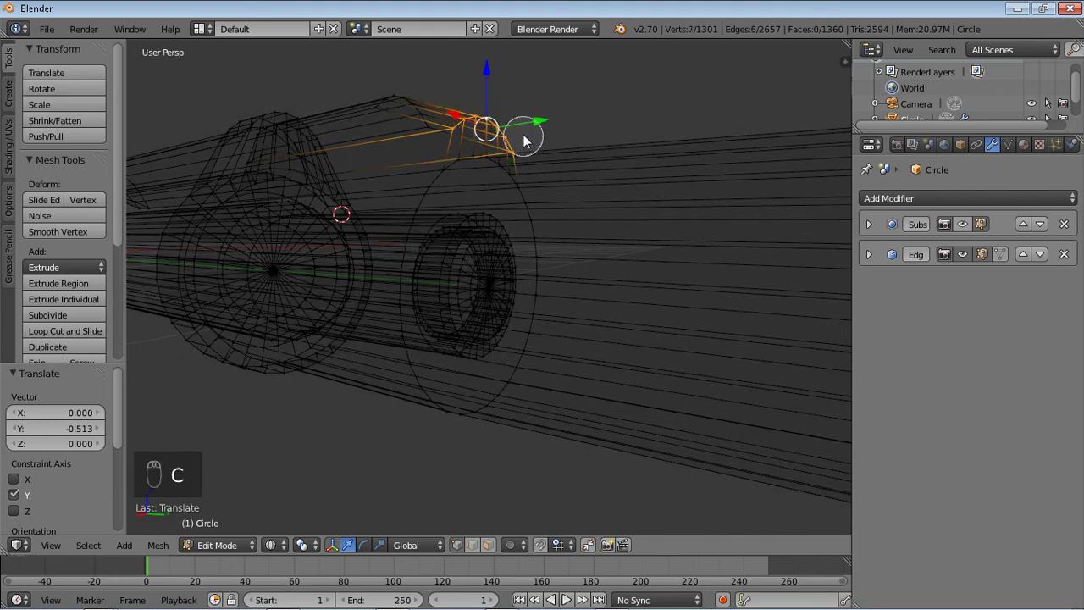
{"action": "left_click_drag", "start_coordinate": [481, 152], "coordinate": [514, 172]}
{"action": "key", "text": "KP_3"}
{"action": "left_click_drag", "start_coordinate": [550, 138], "coordinate": [513, 147]}
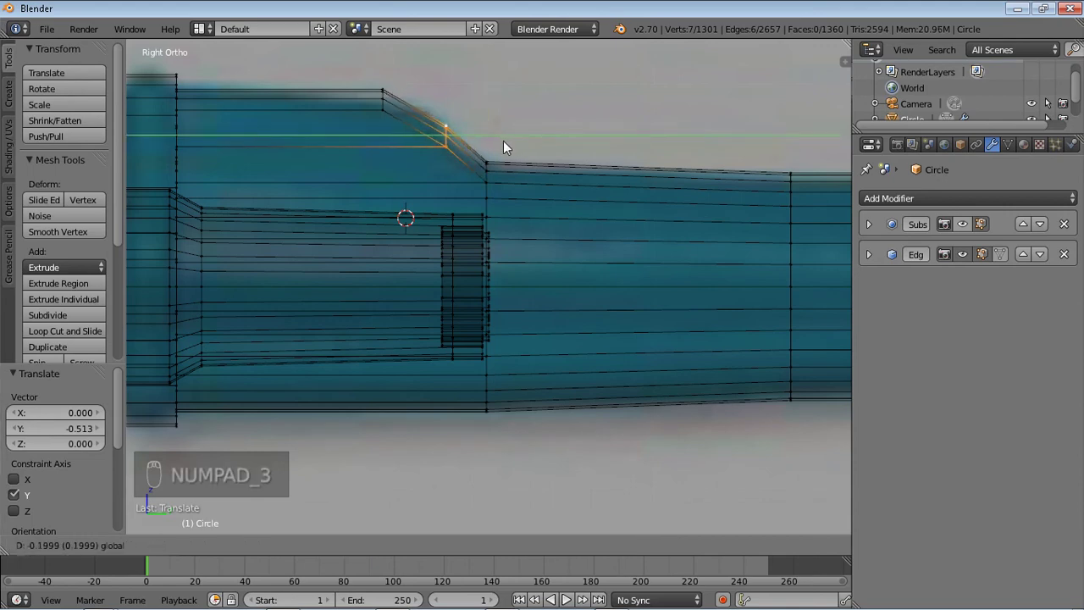
{"action": "left_click_drag", "start_coordinate": [449, 91], "coordinate": [452, 100]}
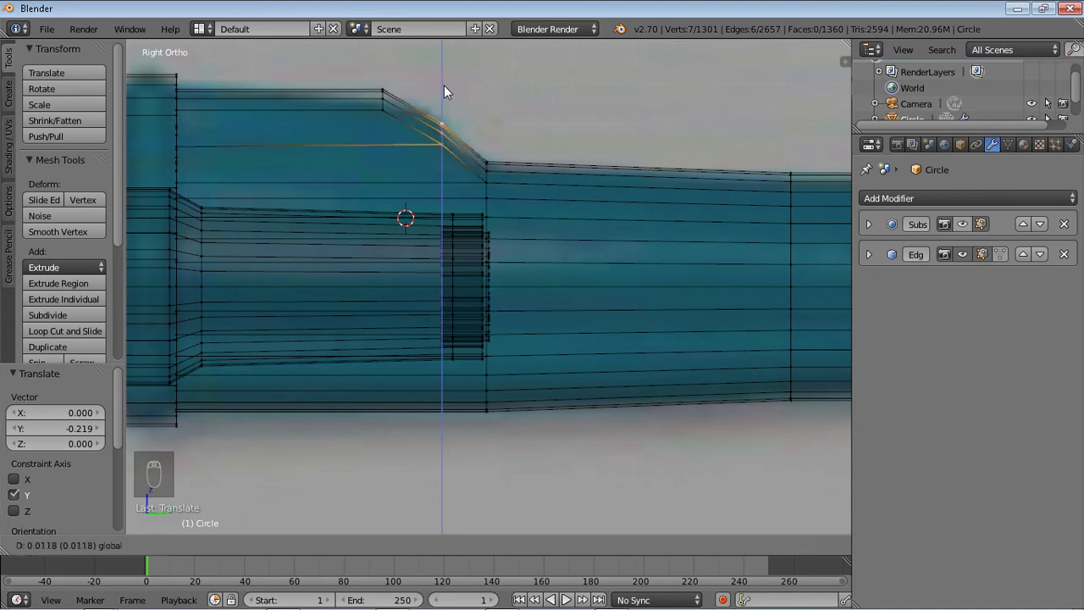
{"action": "key", "text": "c"}
{"action": "key", "text": "Escape"}
{"action": "key", "text": "a"}
{"action": "key", "text": "c"}
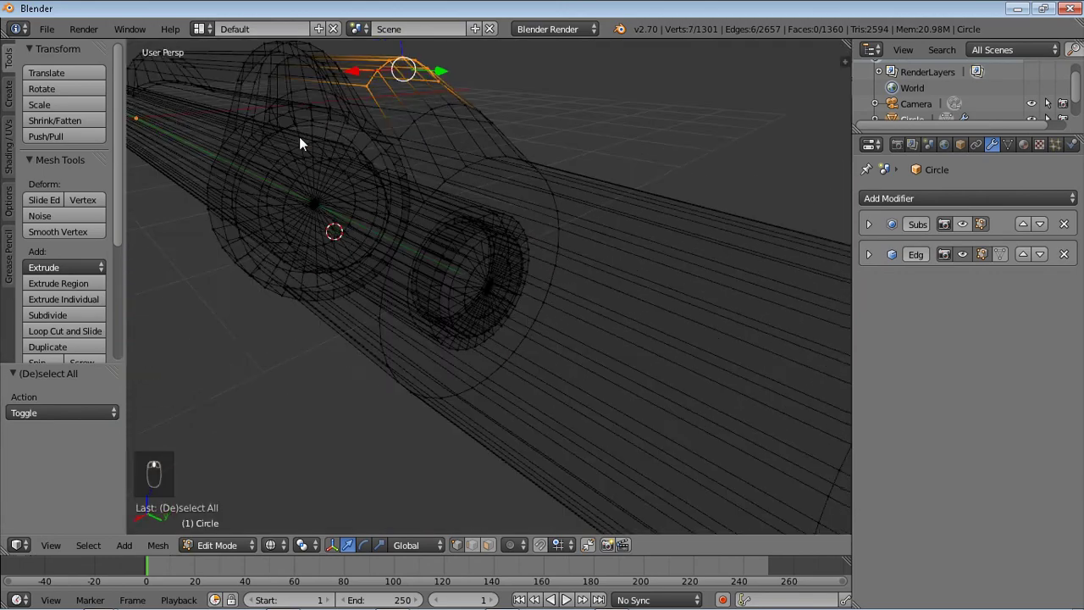
Nudge the vertices at the top of the clip to even the slope.
{"action": "key", "text": "KP_3"}
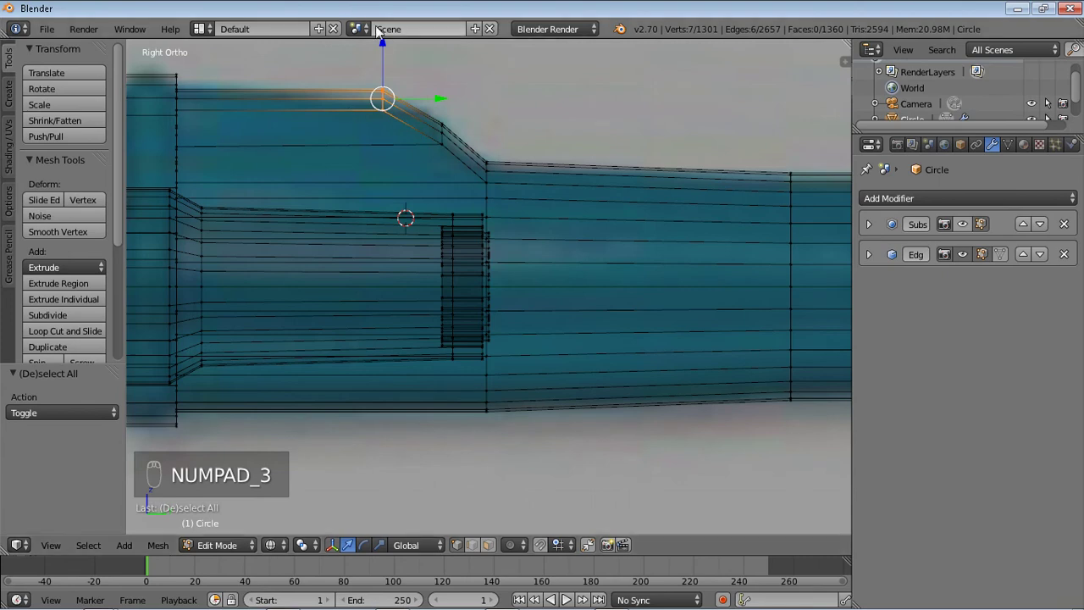
{"action": "left_click_drag", "start_coordinate": [387, 46], "coordinate": [388, 51]}
{"action": "left_click_drag", "start_coordinate": [388, 52], "coordinate": [387, 53]}
Leave edit mode and orbit around the finished pen in perspective view.
{"action": "key", "text": "Tab"}
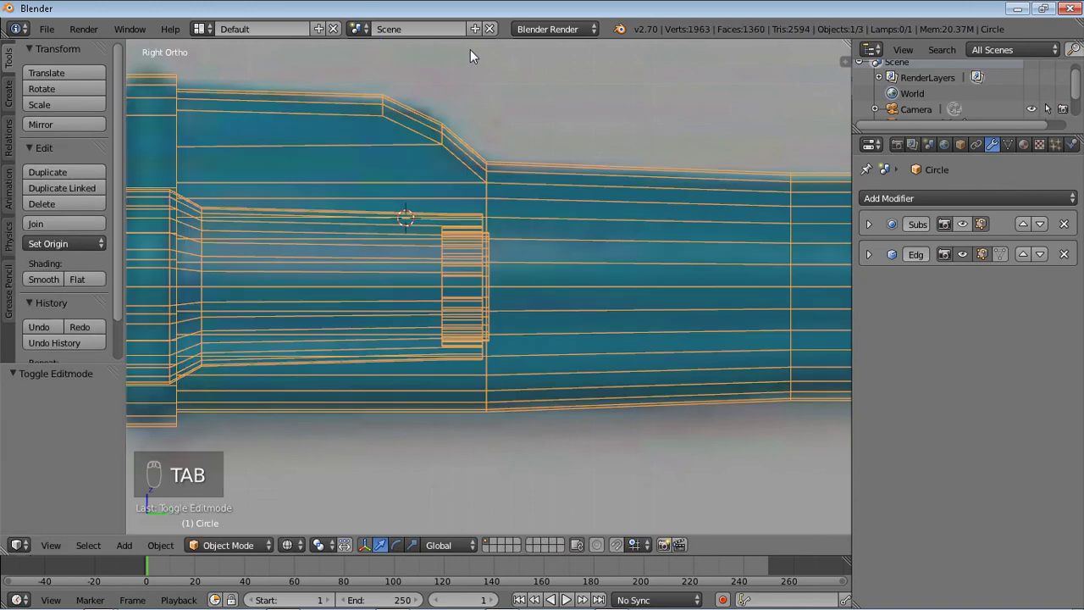
{"action": "key", "text": "z"}
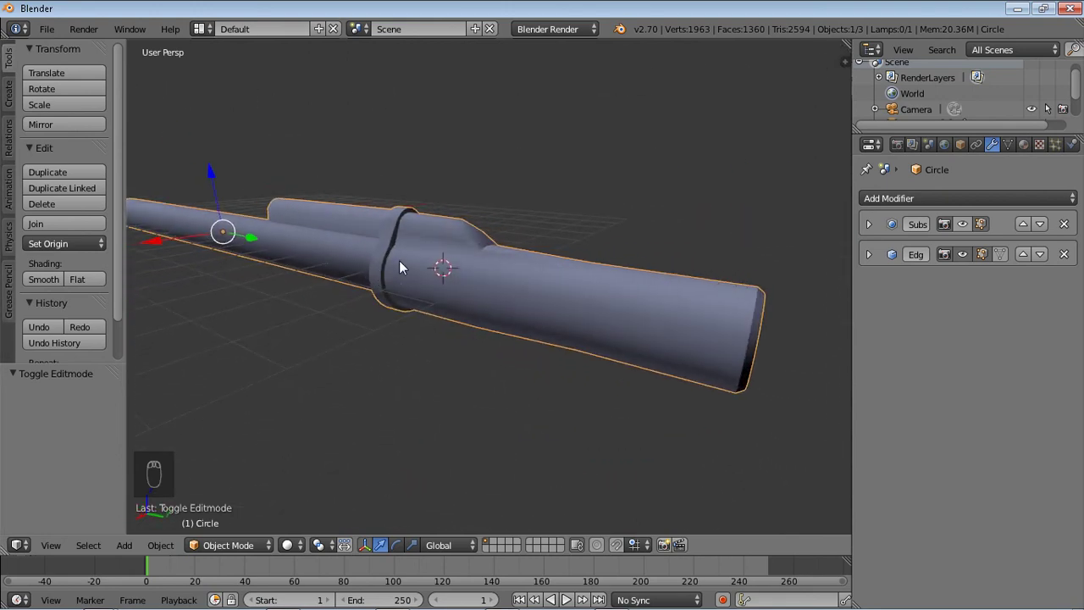
{"action": "left_click_drag", "start_coordinate": [373, 244], "coordinate": [283, 264]}
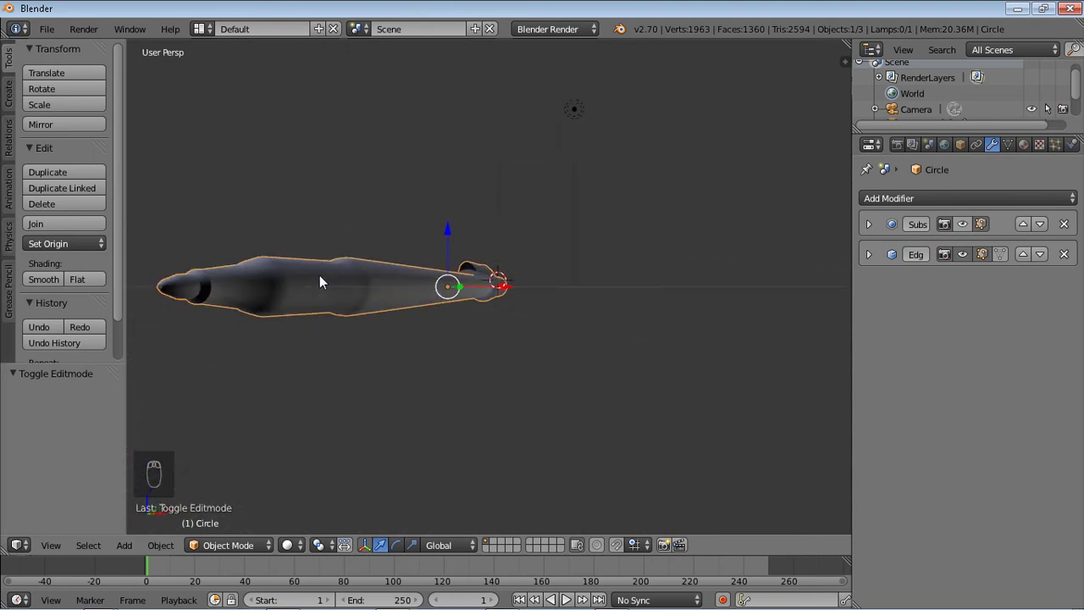
{"action": "left_click_drag", "start_coordinate": [408, 325], "coordinate": [253, 333]}
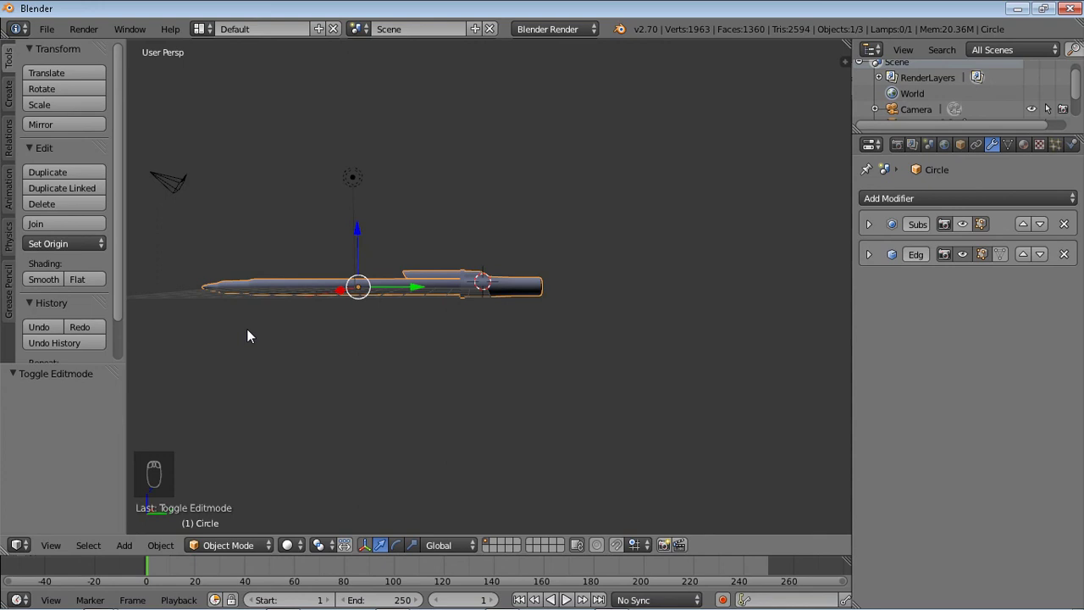